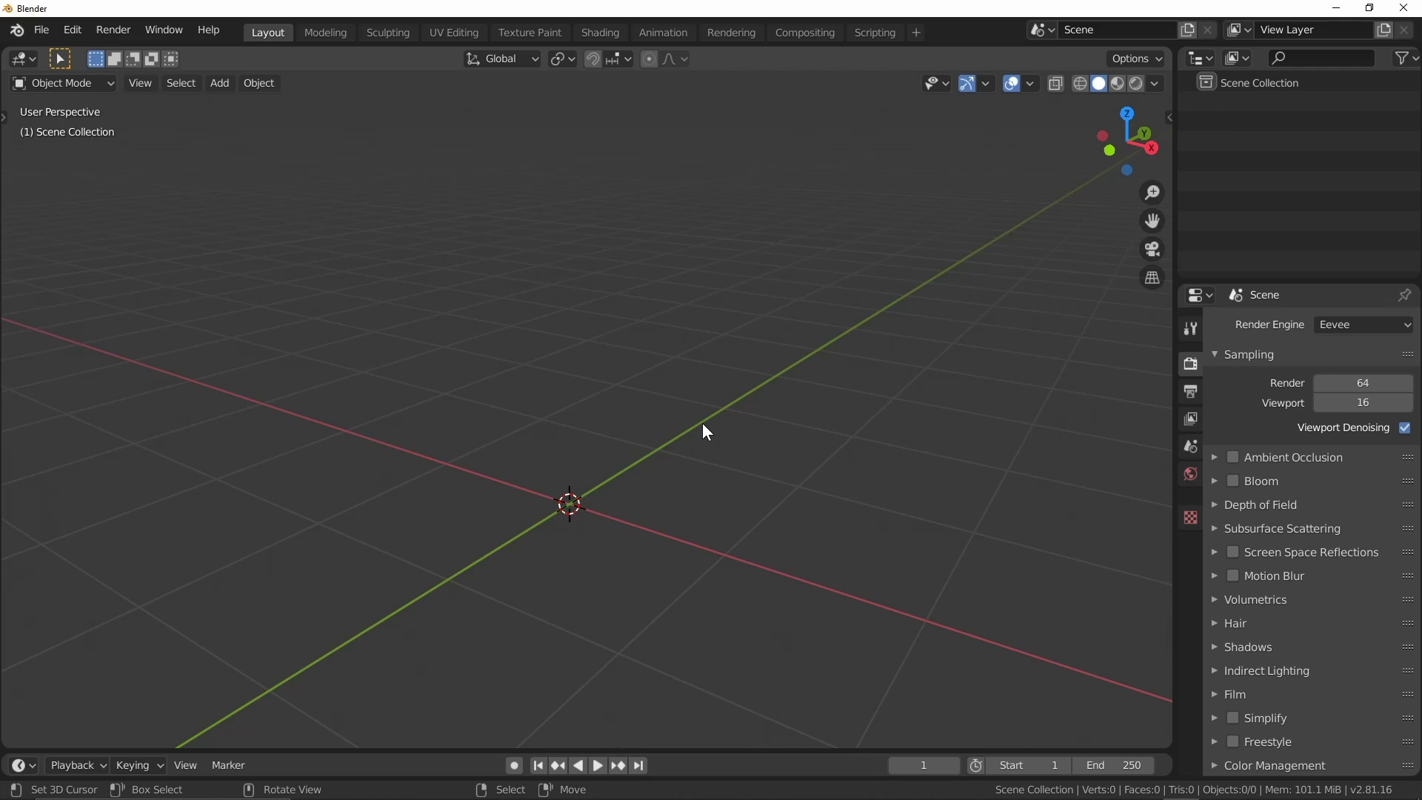
# Add a mesh plane to the empty scene via Shift+A.
pyautogui.press('shift+a')
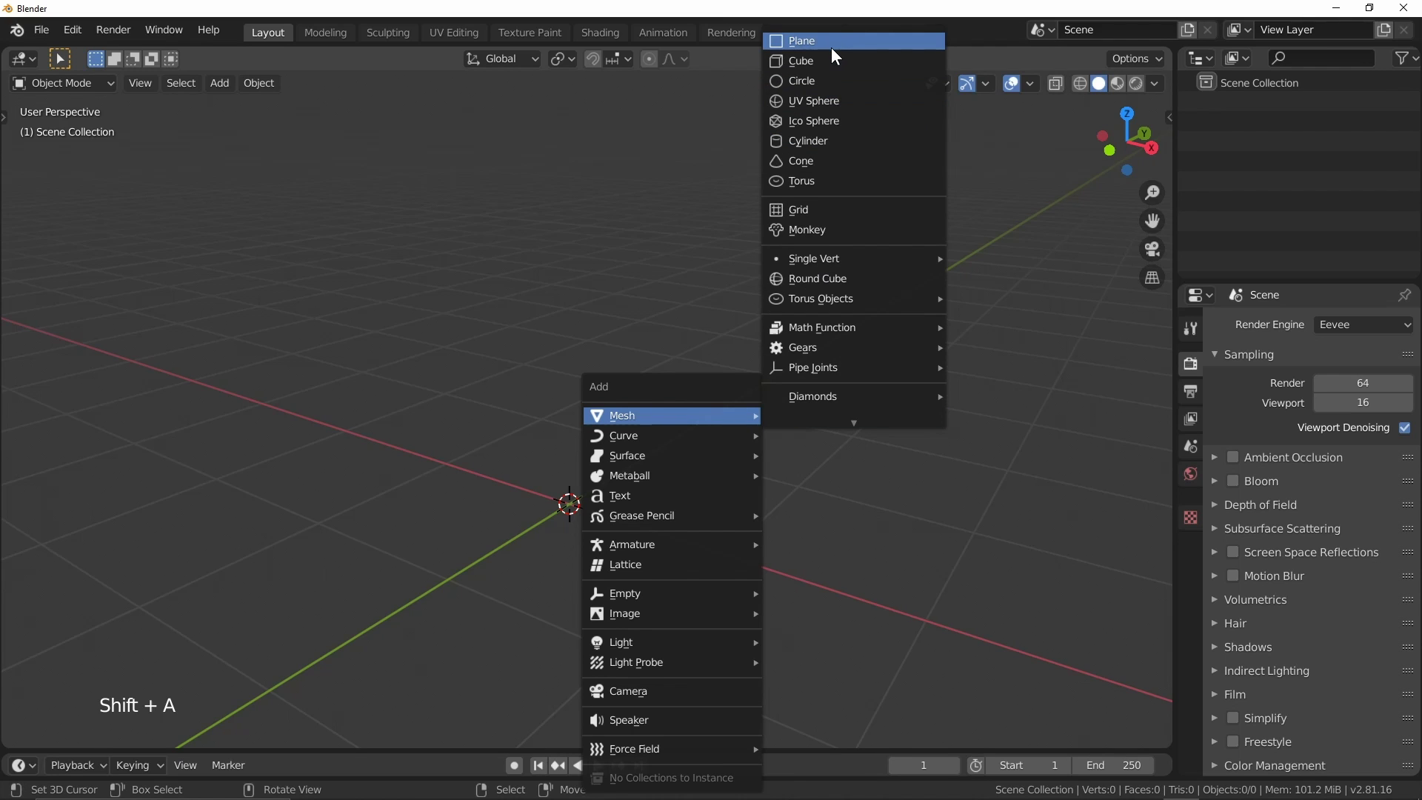
pyautogui.middleClick(692, 262)
pyautogui.middleClick(674, 355)
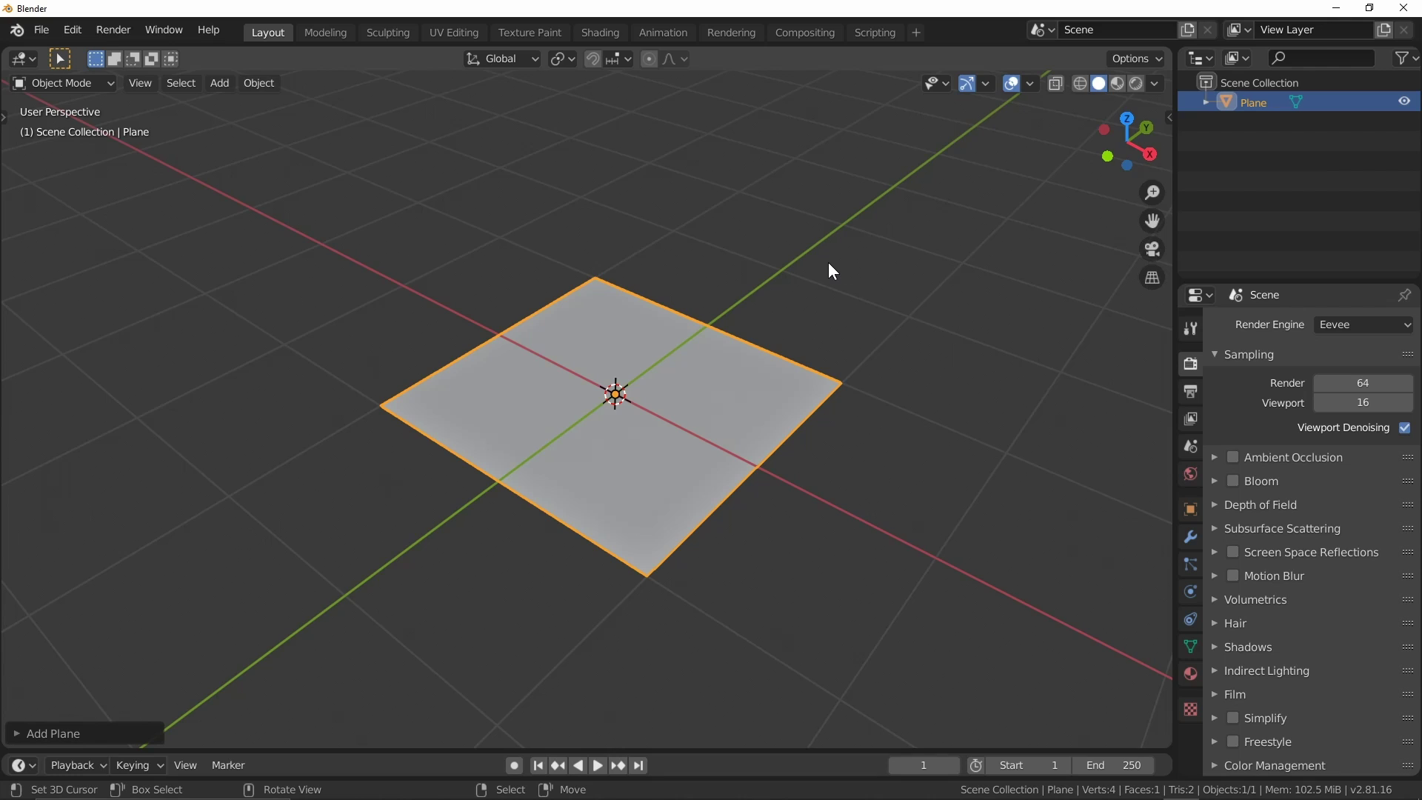
# Subdivide the plane in Edit Mode into a dense 1,681-face grid and return to Object Mode.
pyautogui.press('Tab')
pyautogui.middleClick(736, 444)
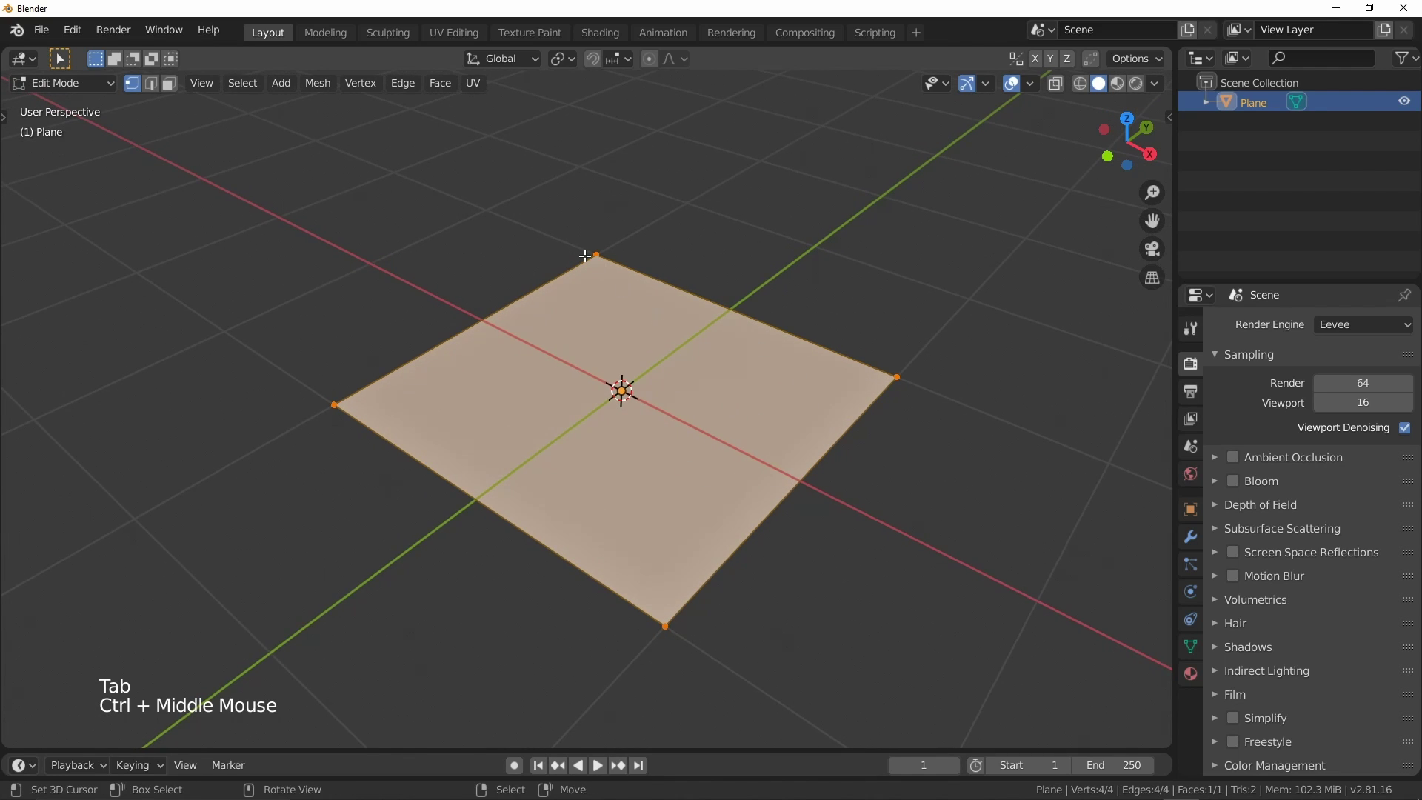
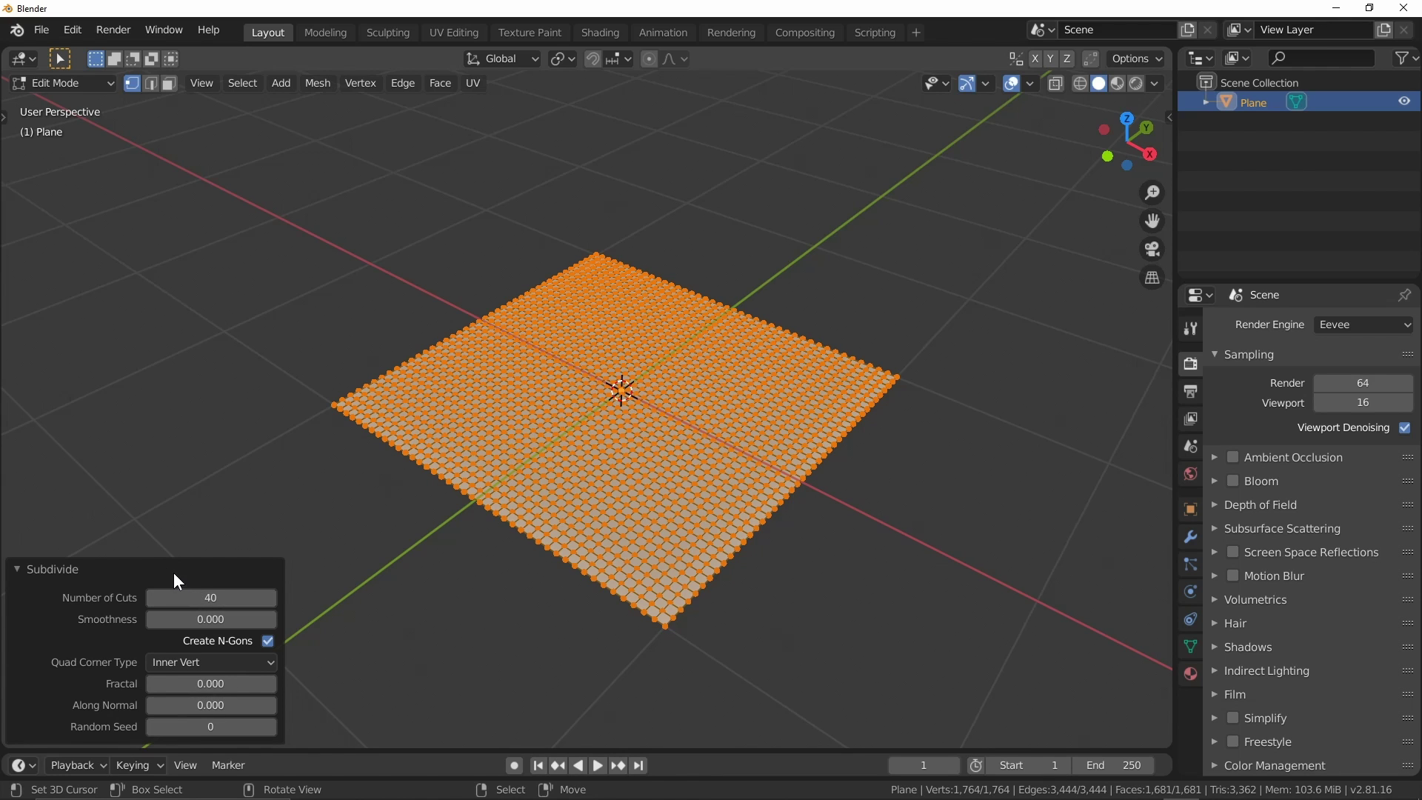
pyautogui.click(121, 569)
pyautogui.middleClick(585, 393)
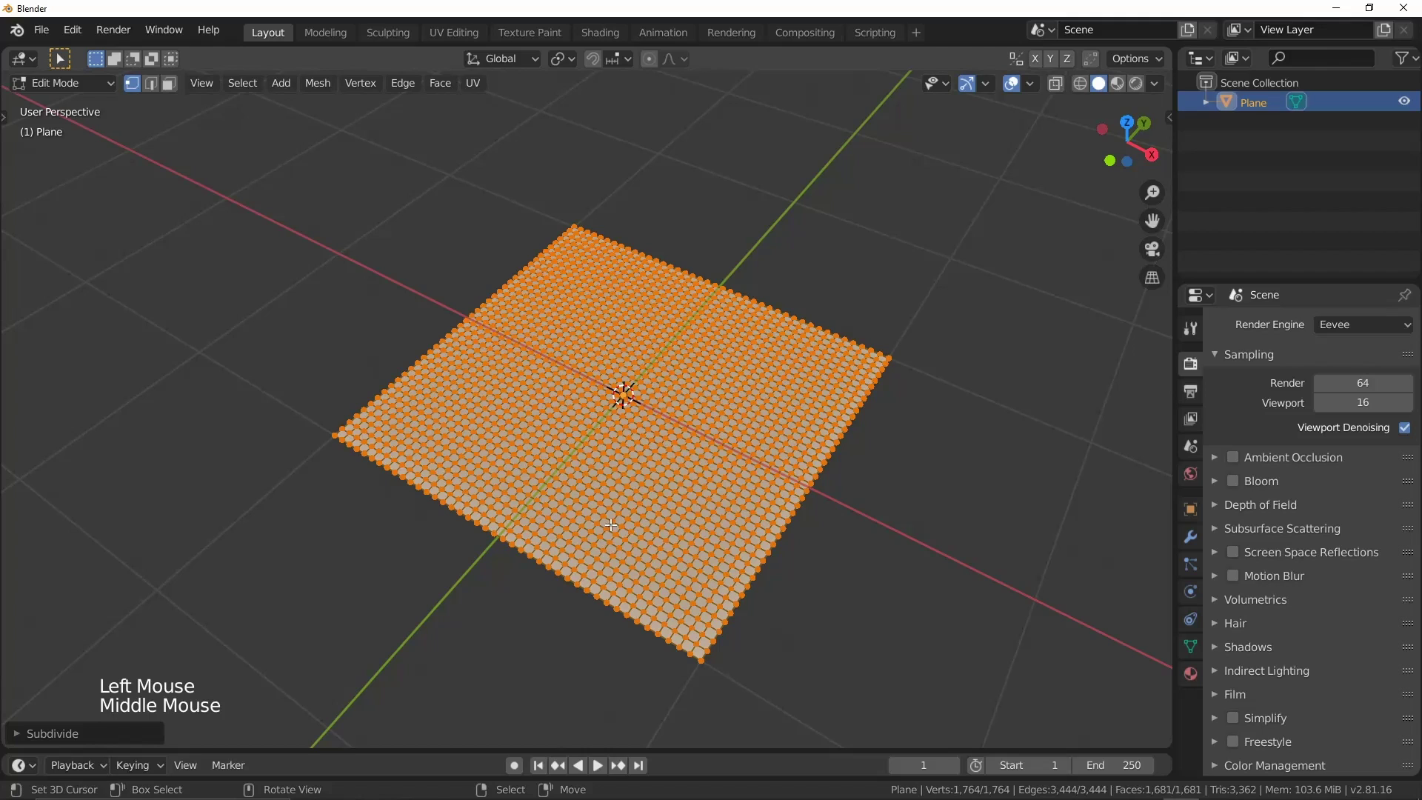
pyautogui.middleClick(710, 522)
pyautogui.middleClick(700, 504)
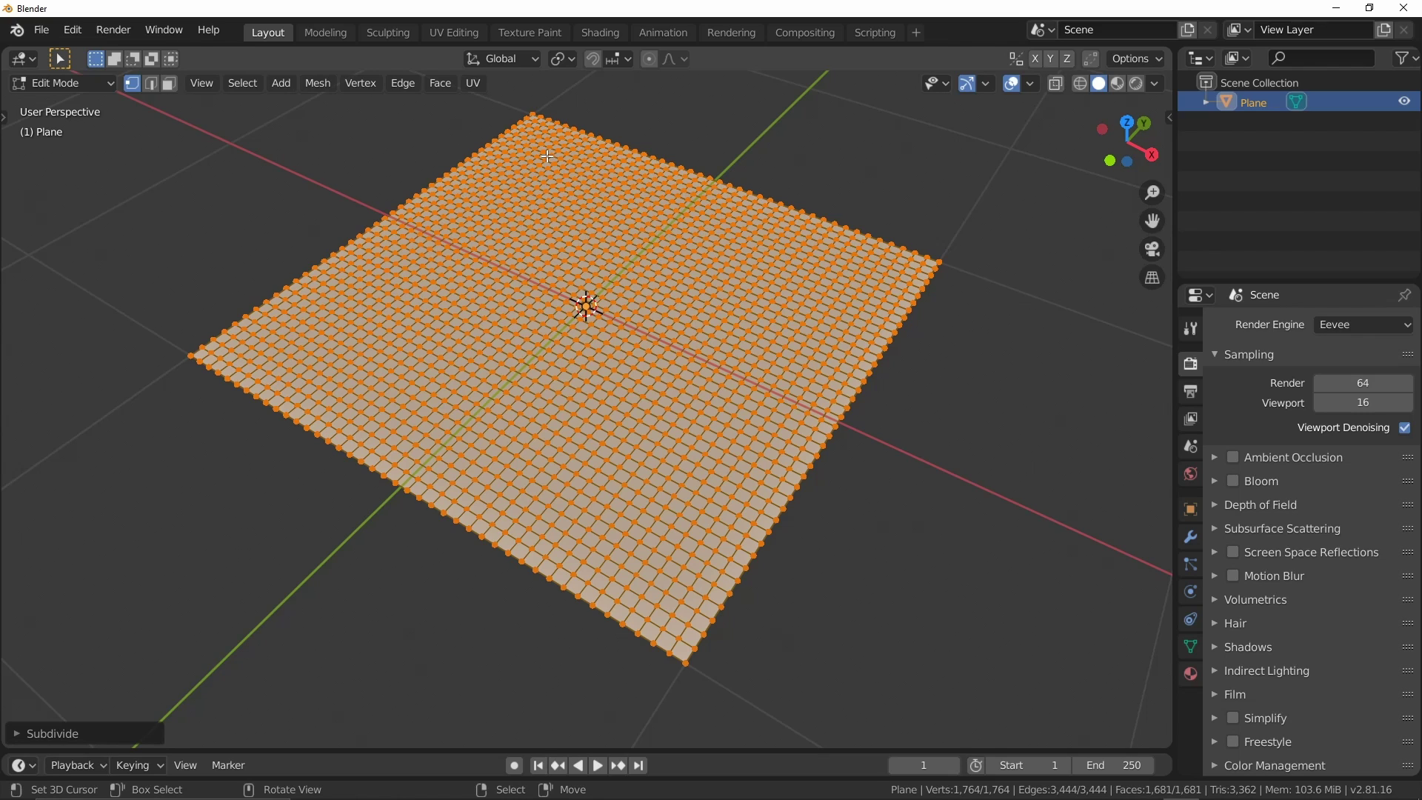
pyautogui.press('Tab')
pyautogui.middleClick(735, 347)
pyautogui.middleClick(742, 354)
pyautogui.middleClick(720, 227)
pyautogui.middleClick(720, 256)
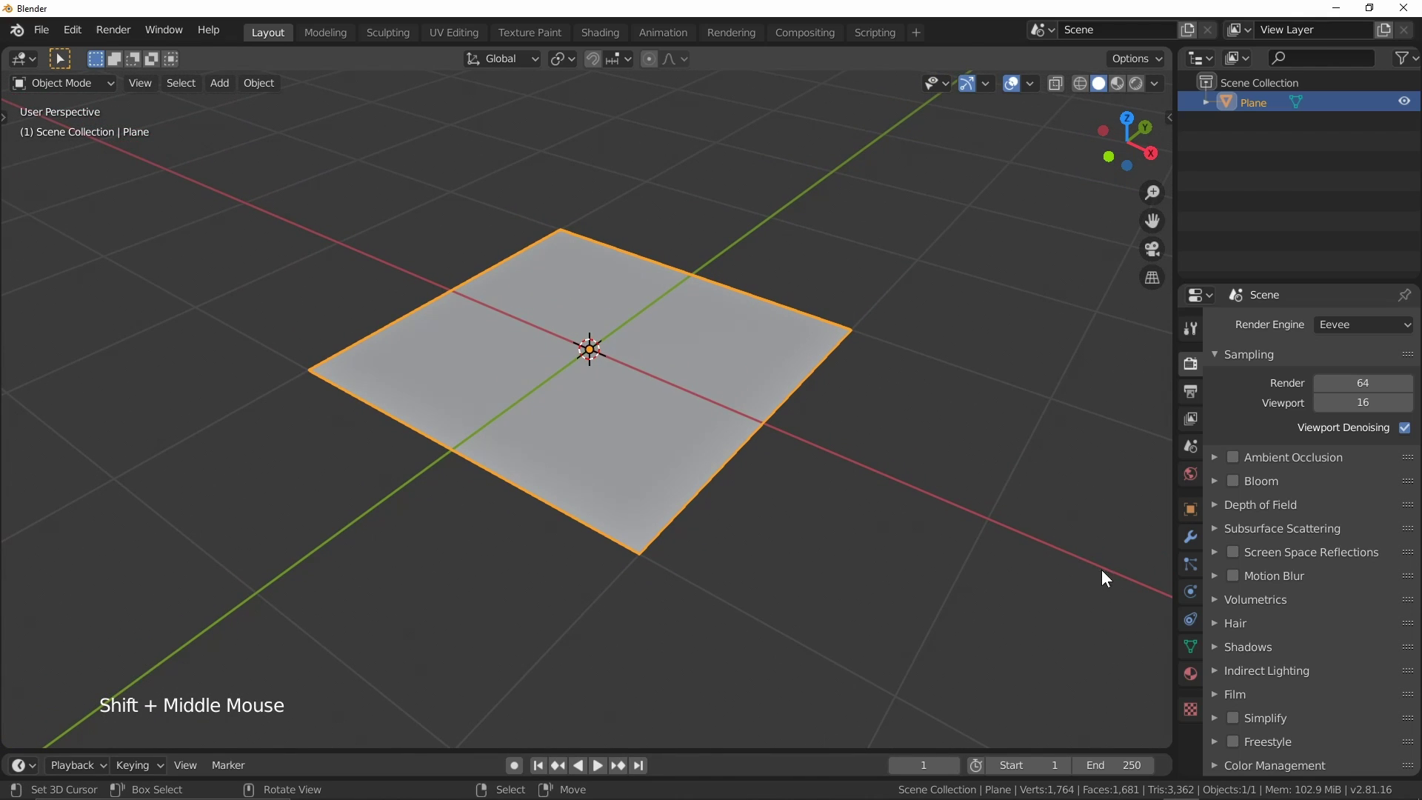
# Enable Cloth physics on the plane, preview it falling under gravity, then rewind to frame 1.
pyautogui.click(1183, 600)
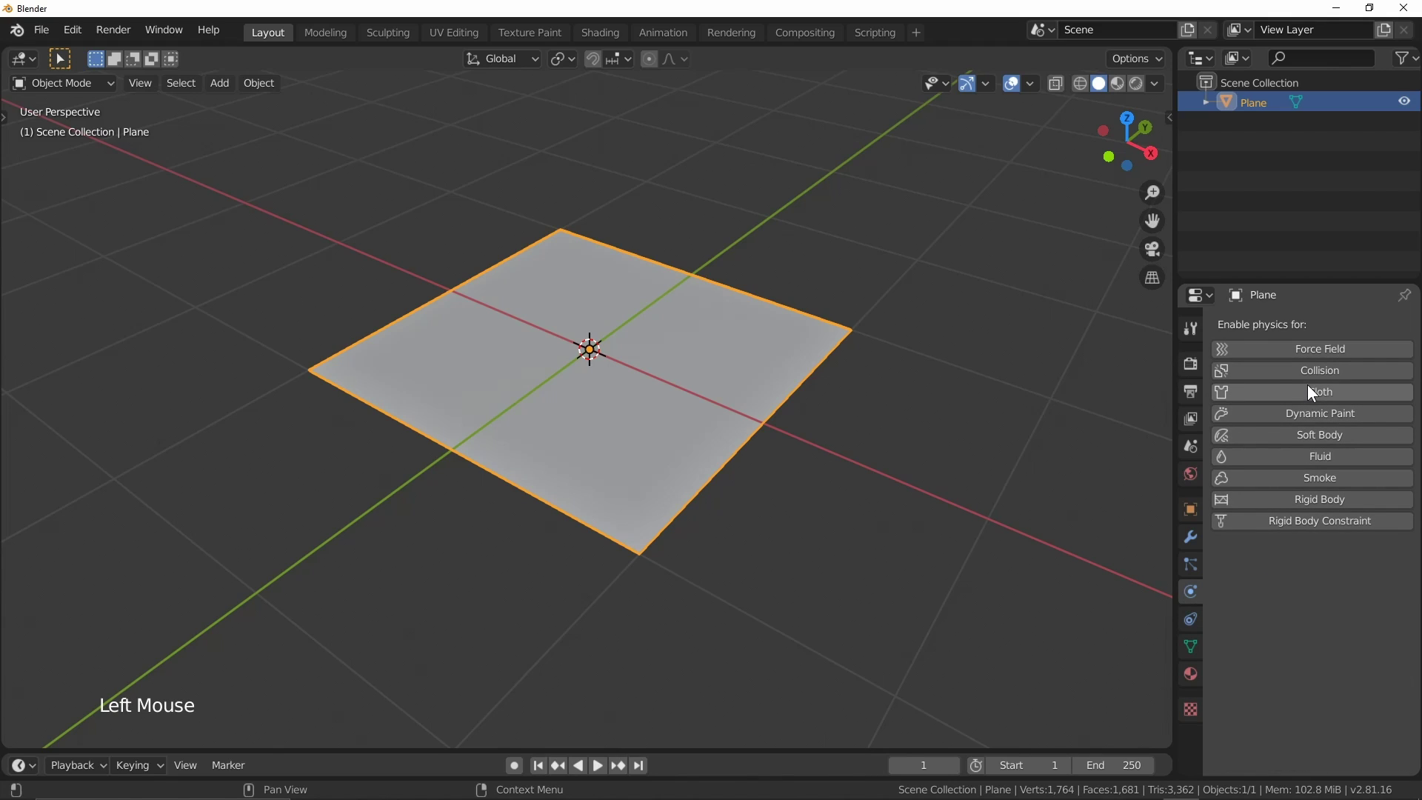
pyautogui.click(1313, 396)
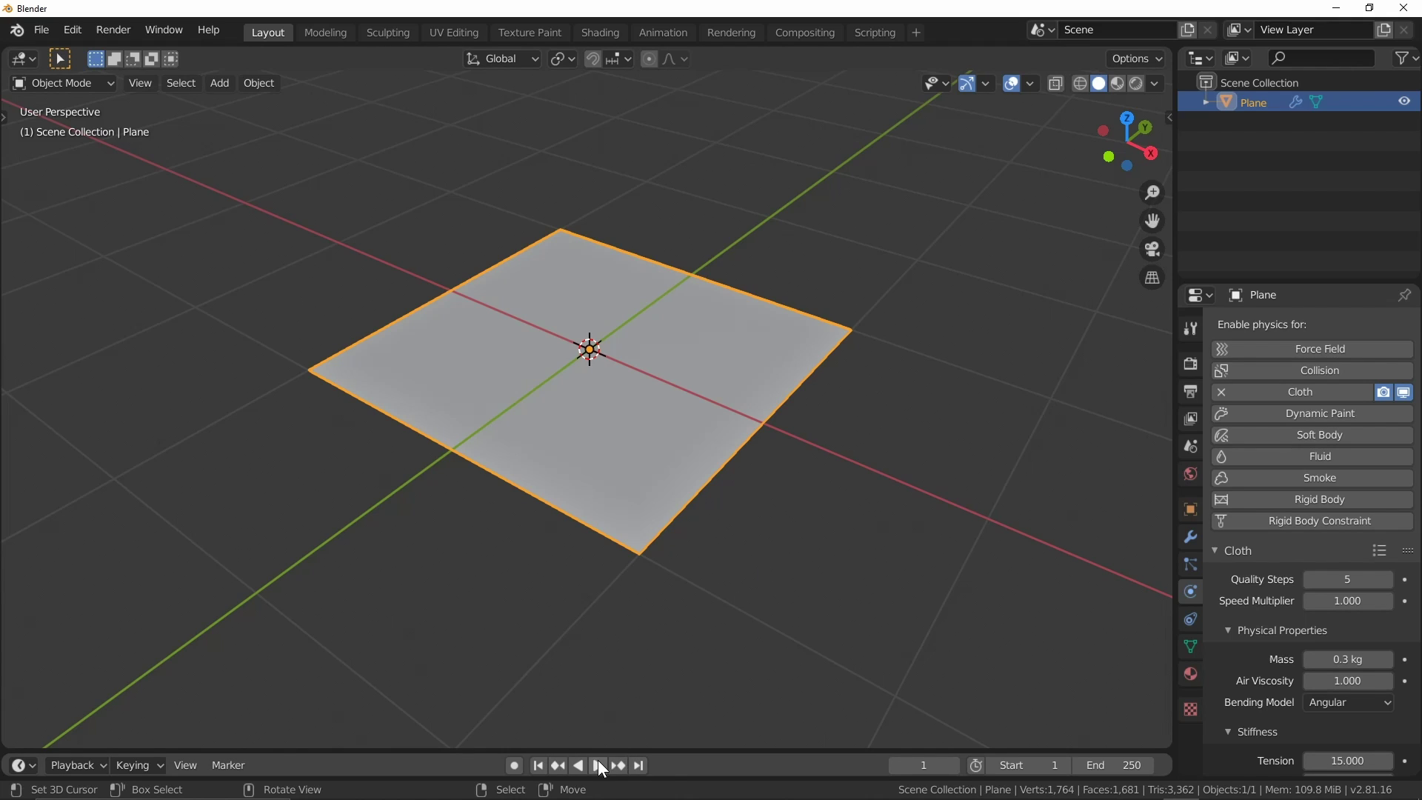
pyautogui.click(594, 766)
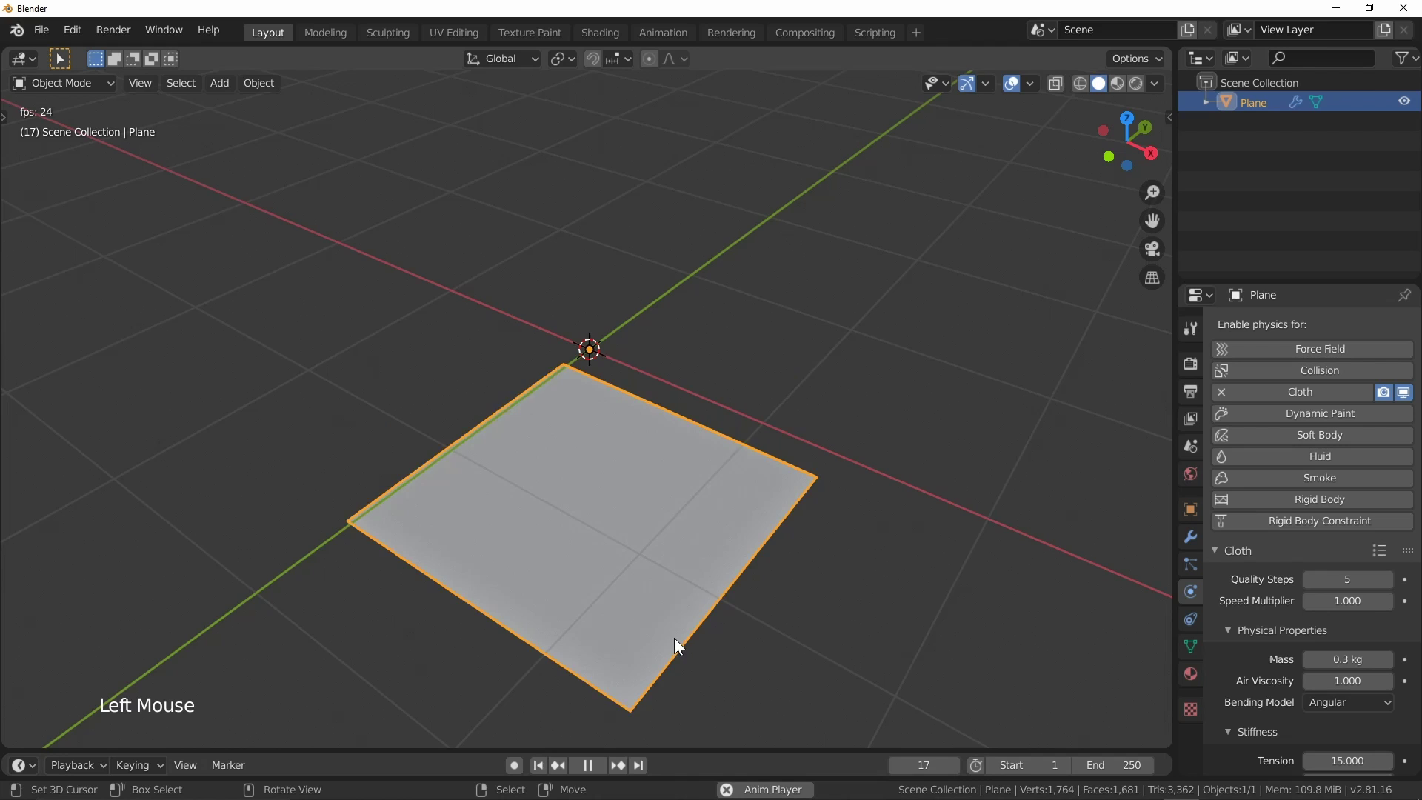
pyautogui.middleClick(871, 244)
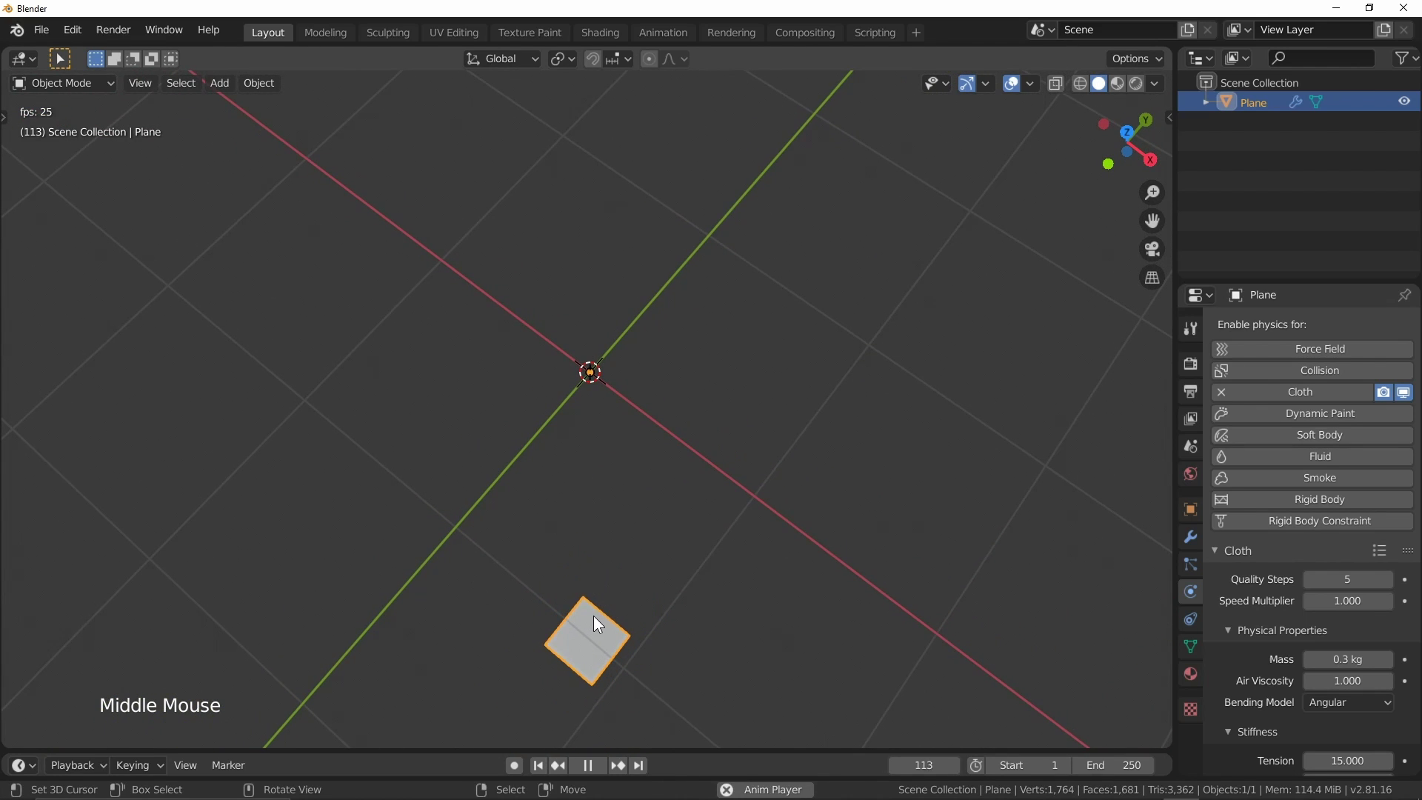
pyautogui.middleClick(595, 622)
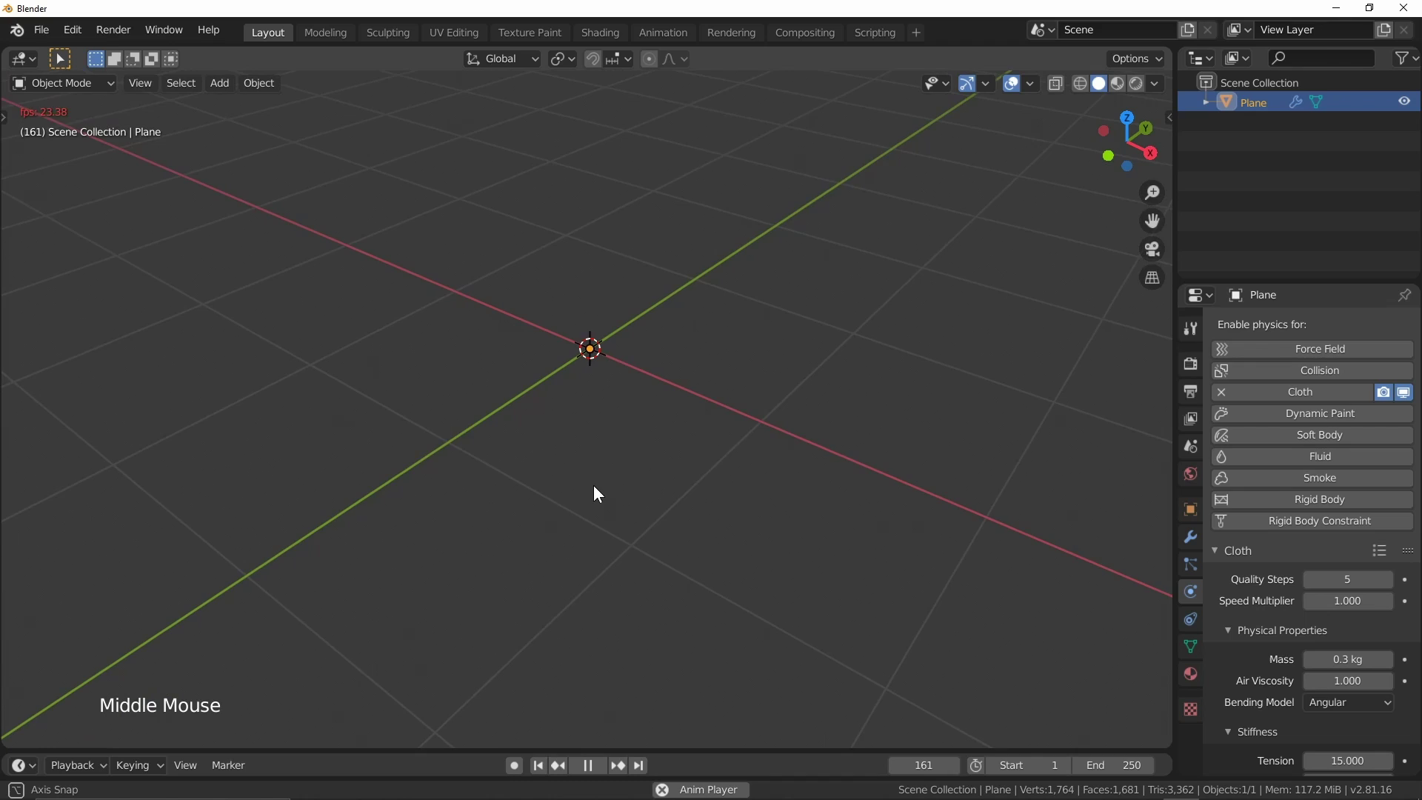
pyautogui.press('Escape')
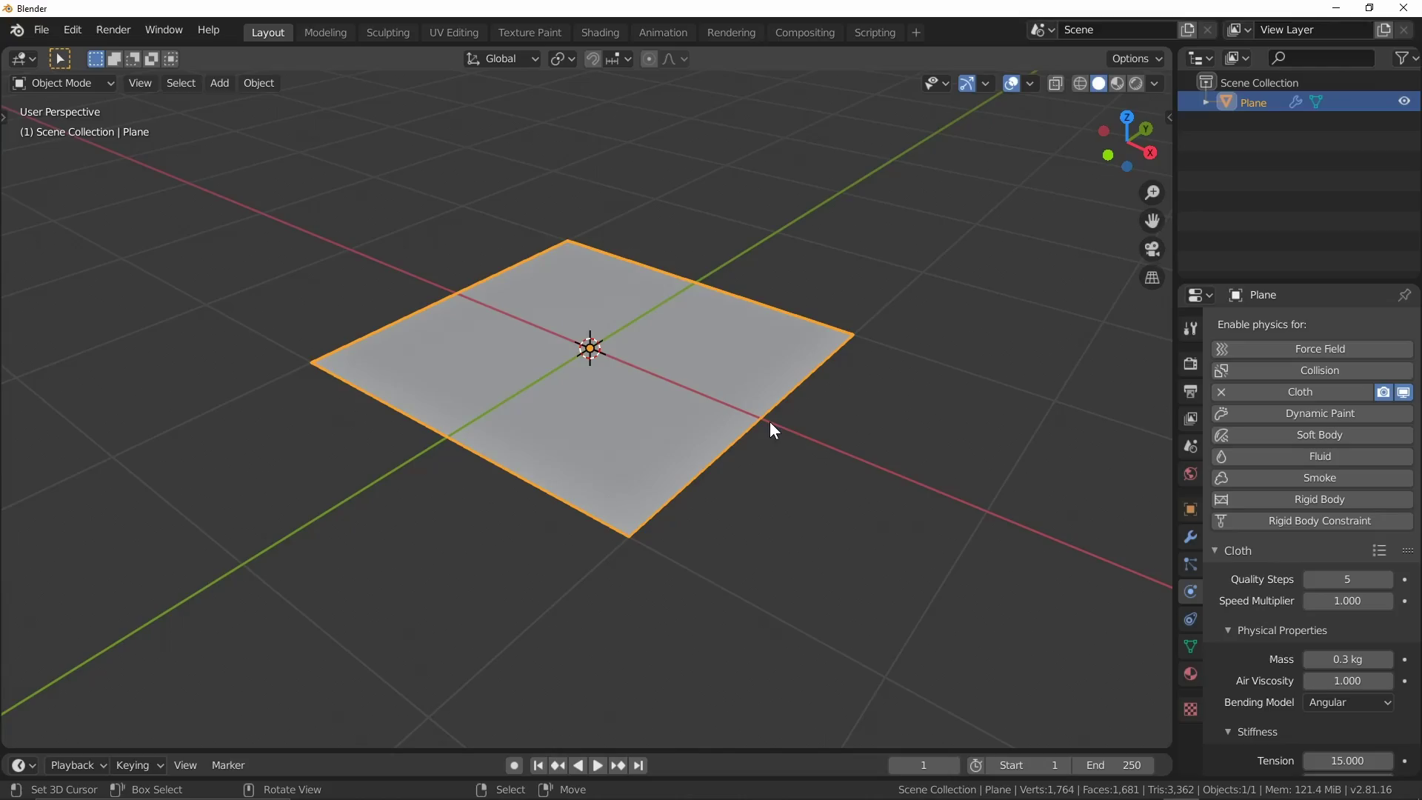
# Enter Edit Mode and select the vertices along the plane's outer border.
pyautogui.press('space')
pyautogui.middleClick(1106, 544)
pyautogui.press('shift+z')
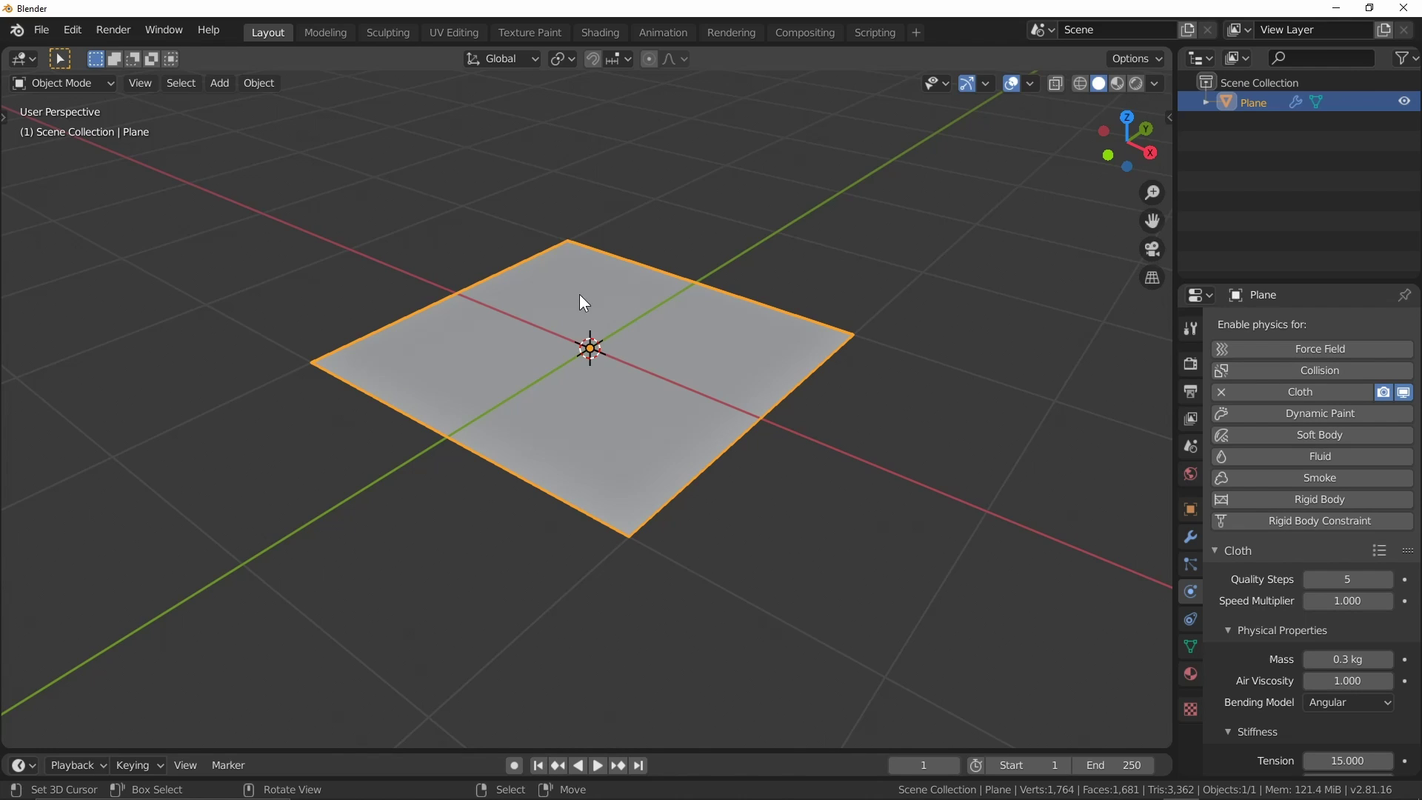
pyautogui.press('Tab')
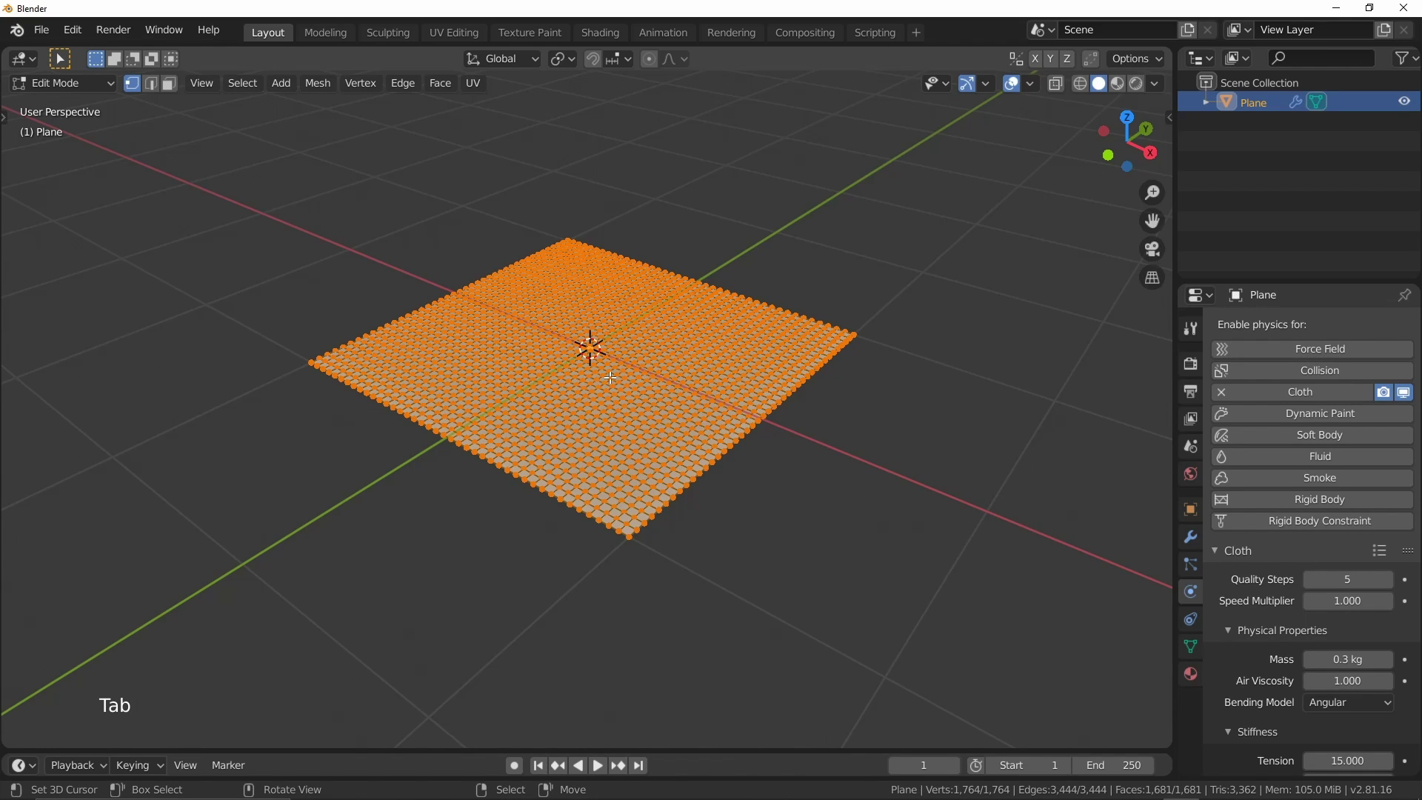
pyautogui.middleClick(660, 505)
pyautogui.rightClick(464, 530)
pyautogui.rightClick(784, 237)
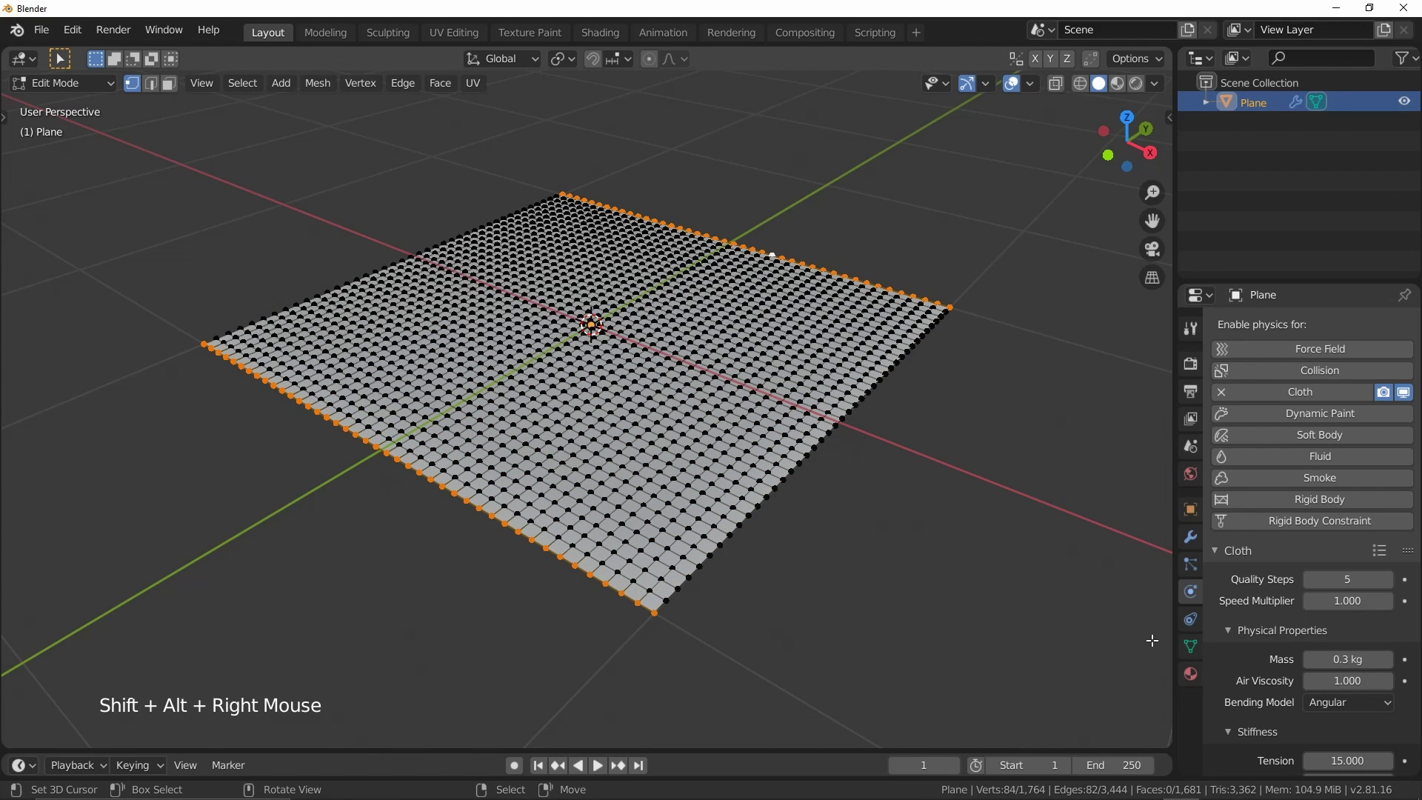
# Create a vertex group named Pin in Object Data and assign the border vertices to it.
pyautogui.click(1203, 649)
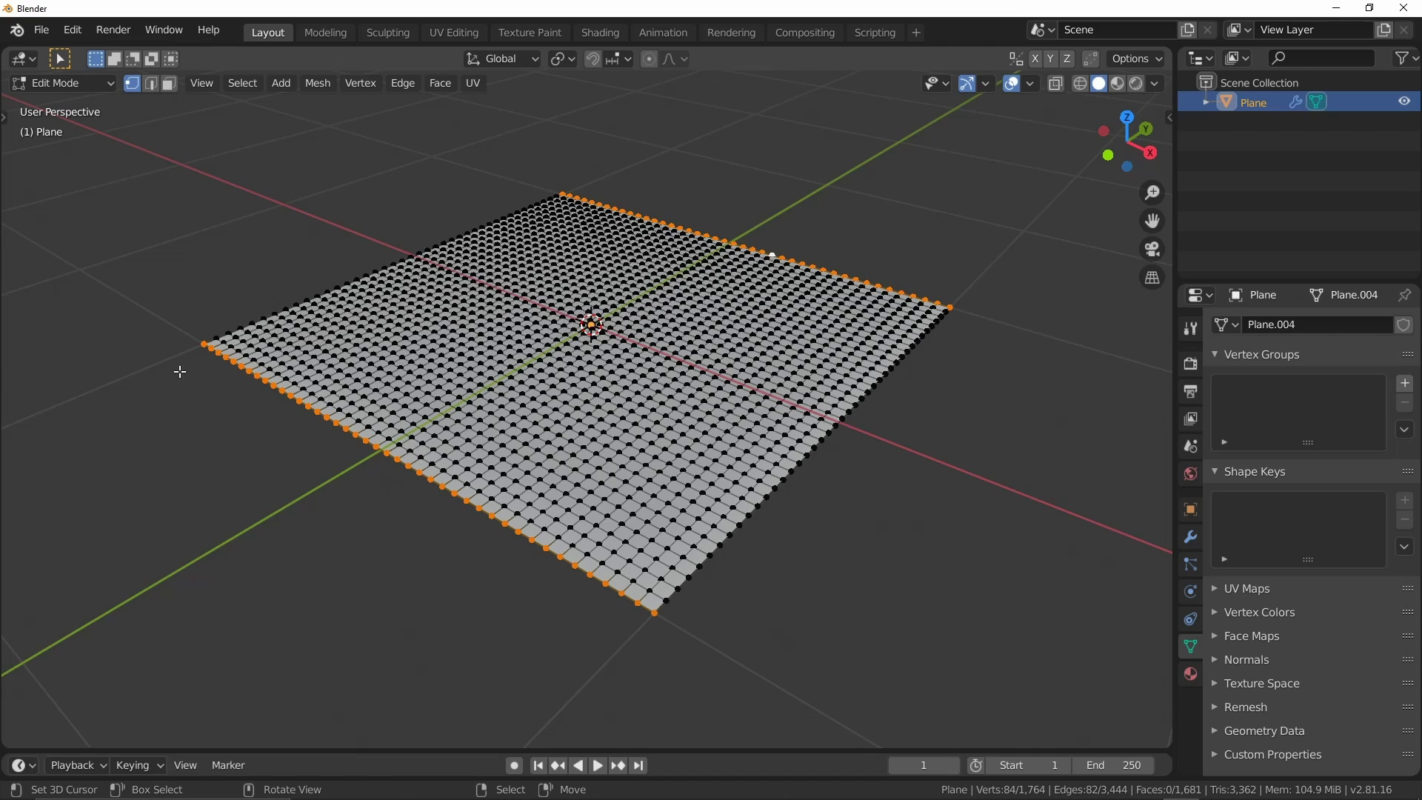
pyautogui.click(1409, 390)
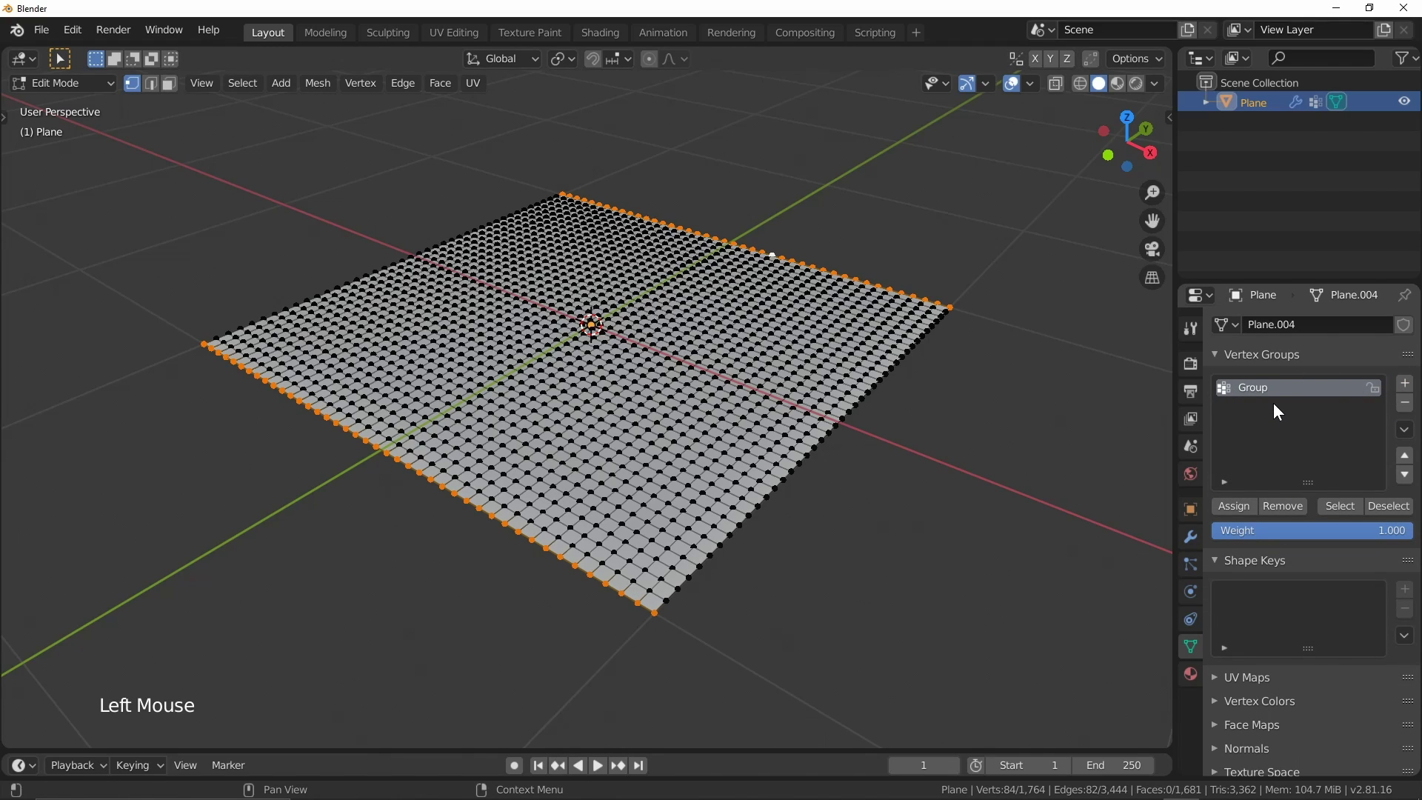
pyautogui.doubleClick(1262, 390)
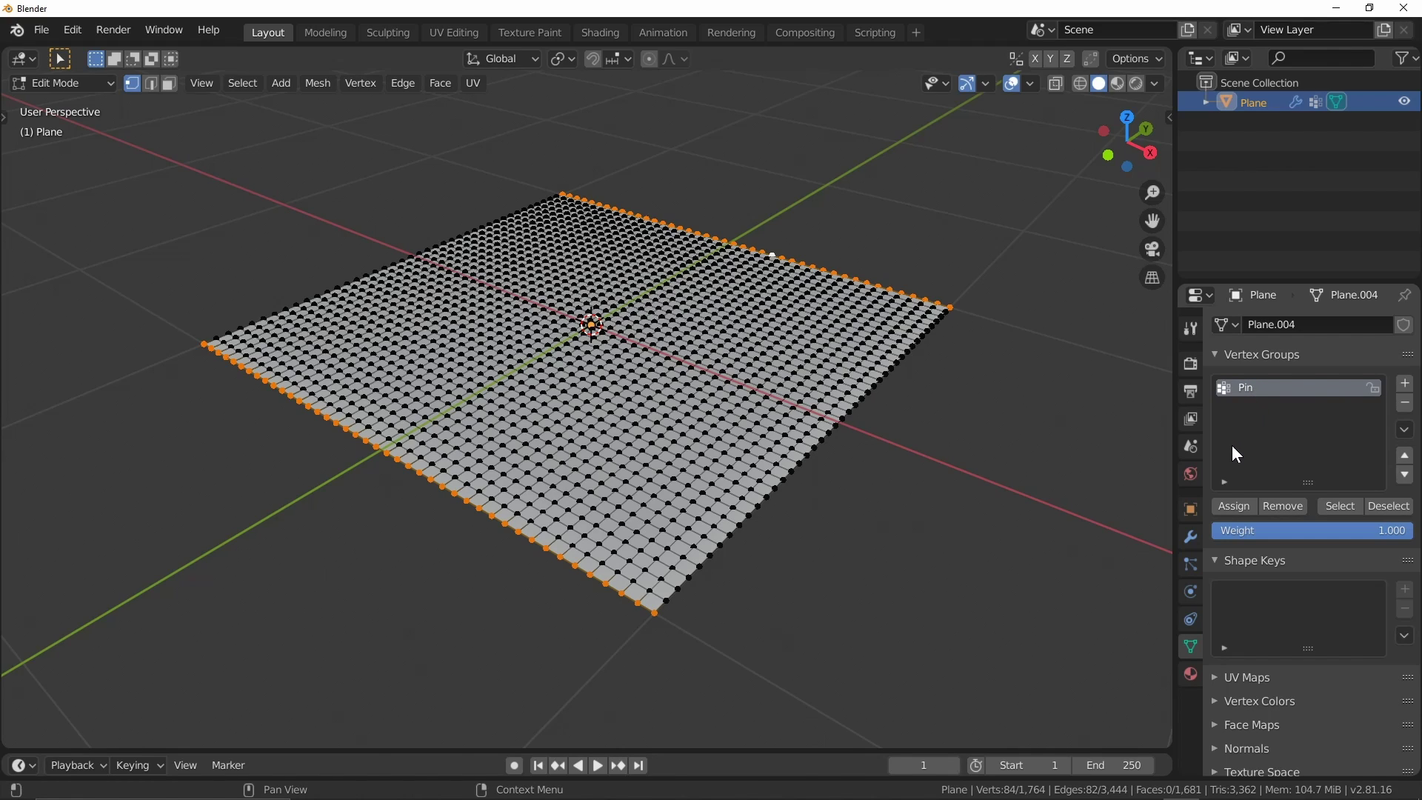
pyautogui.click(1234, 513)
# Verify the Pin group by reselecting its vertices, then return to Object Mode.
pyautogui.press('alt+a')
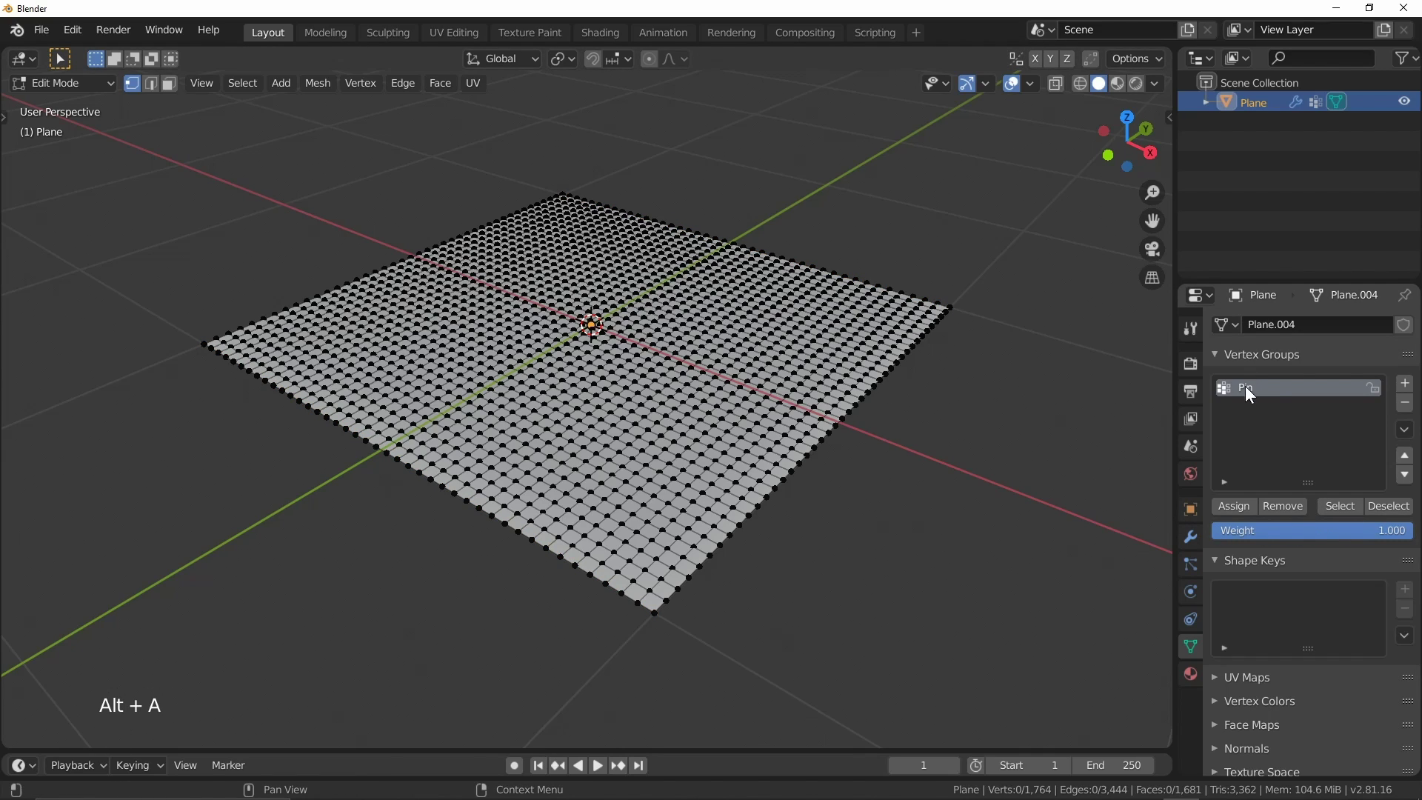
pyautogui.click(1347, 508)
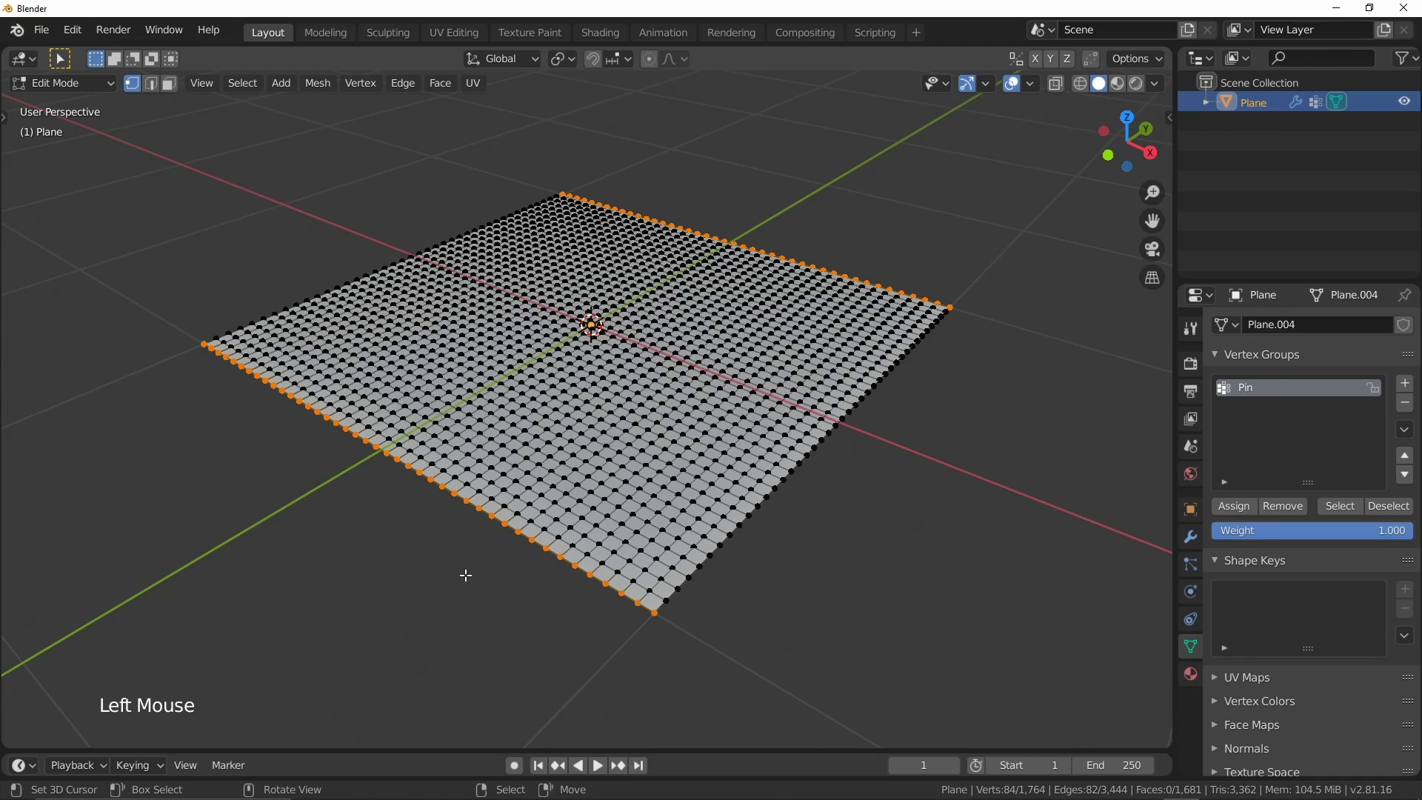
pyautogui.press('alt+a')
pyautogui.press('Tab')
# Set the cloth's pinning to the Pin vertex group in the Physics settings.
pyautogui.click(1201, 590)
pyautogui.middleClick(1270, 696)
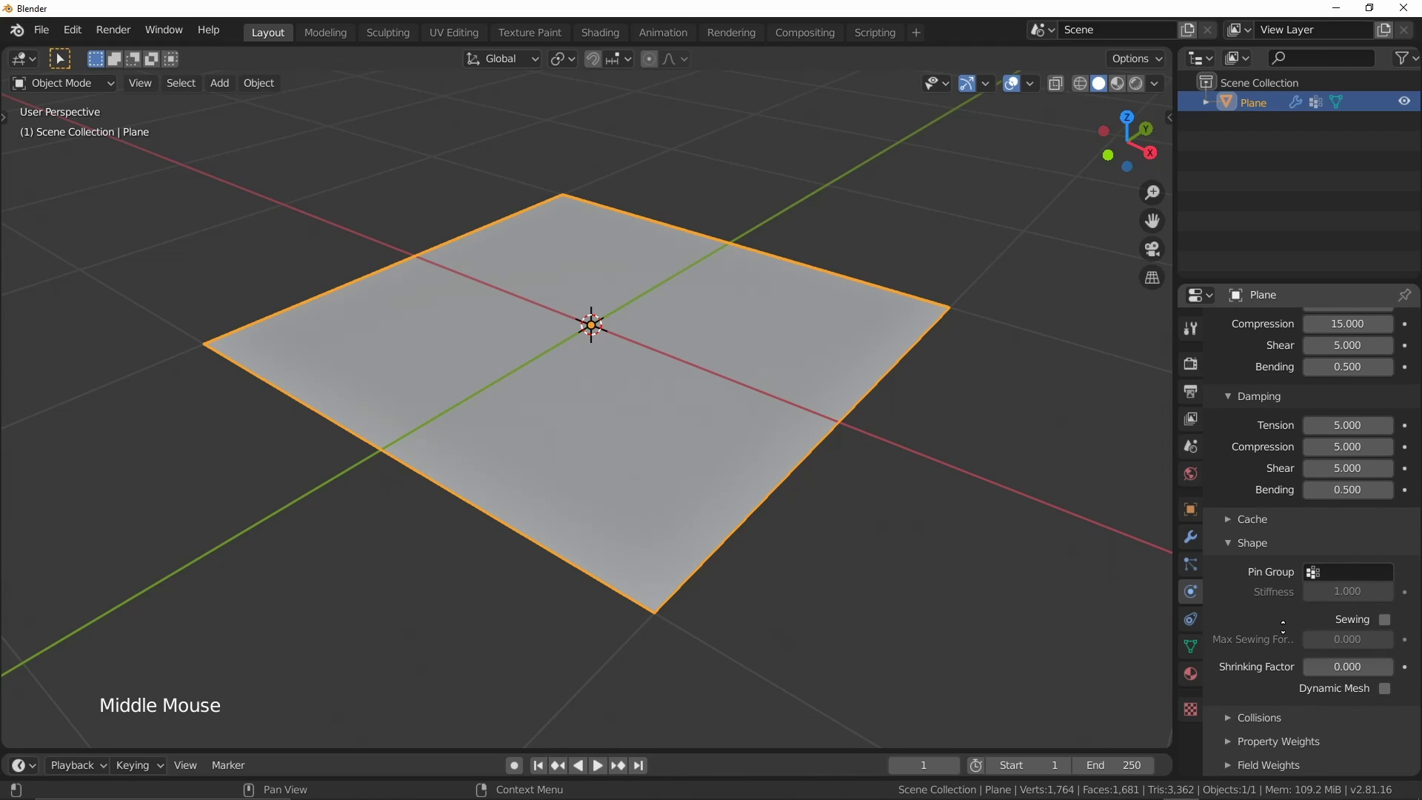
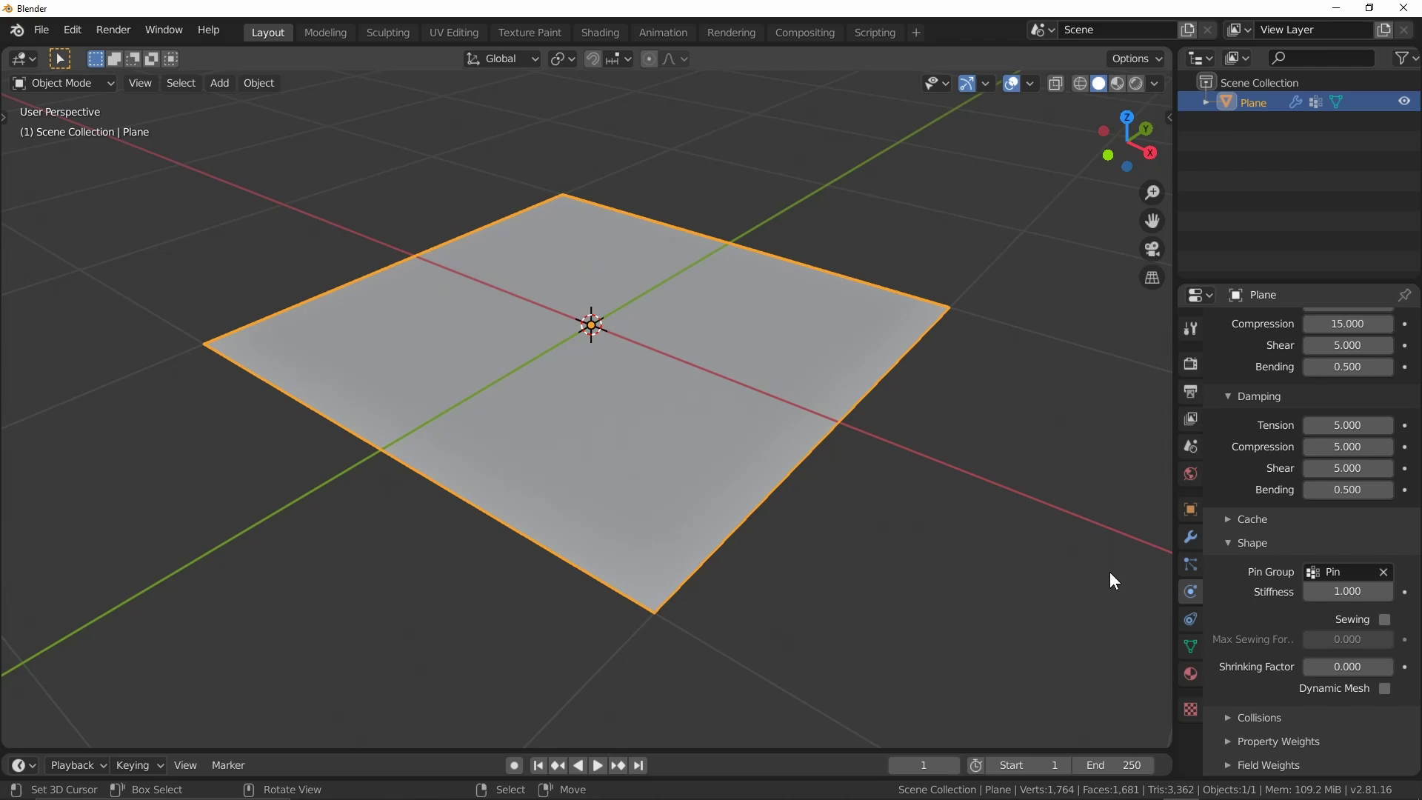
pyautogui.press('Escape')
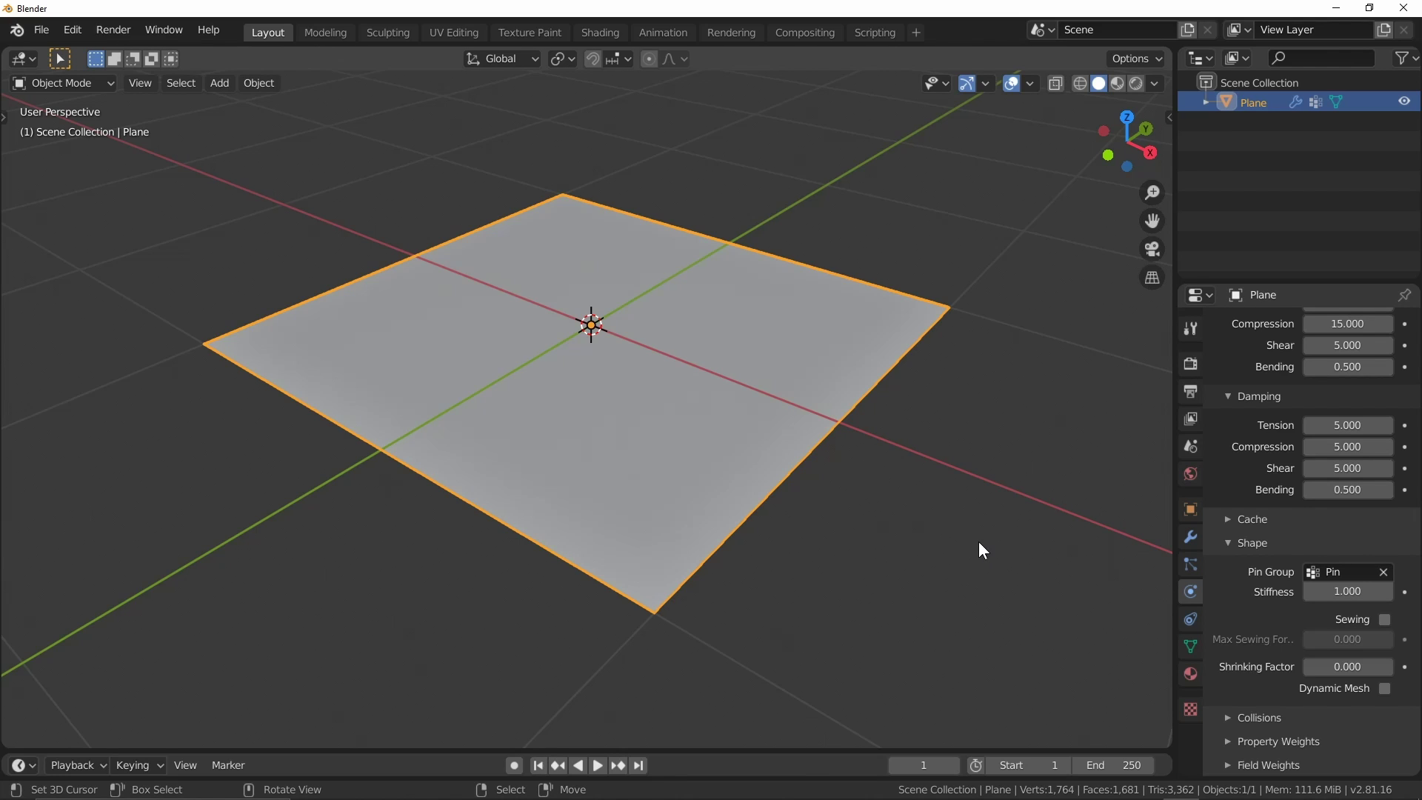
# Play the simulation to watch the plane sag with a fixed border, then rewind to frame 1.
pyautogui.press('space')
pyautogui.middleClick(982, 544)
pyautogui.press('shift+z')
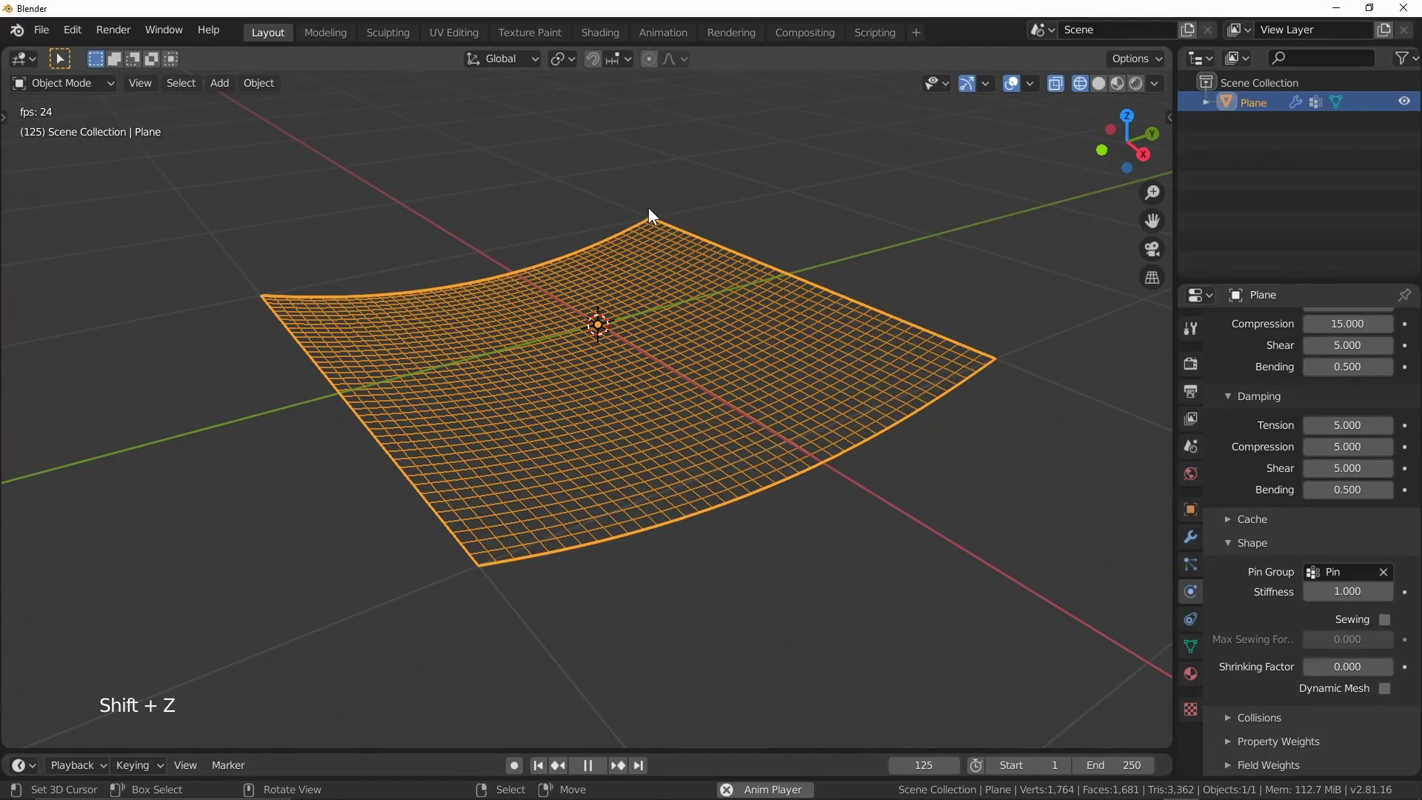
pyautogui.middleClick(653, 428)
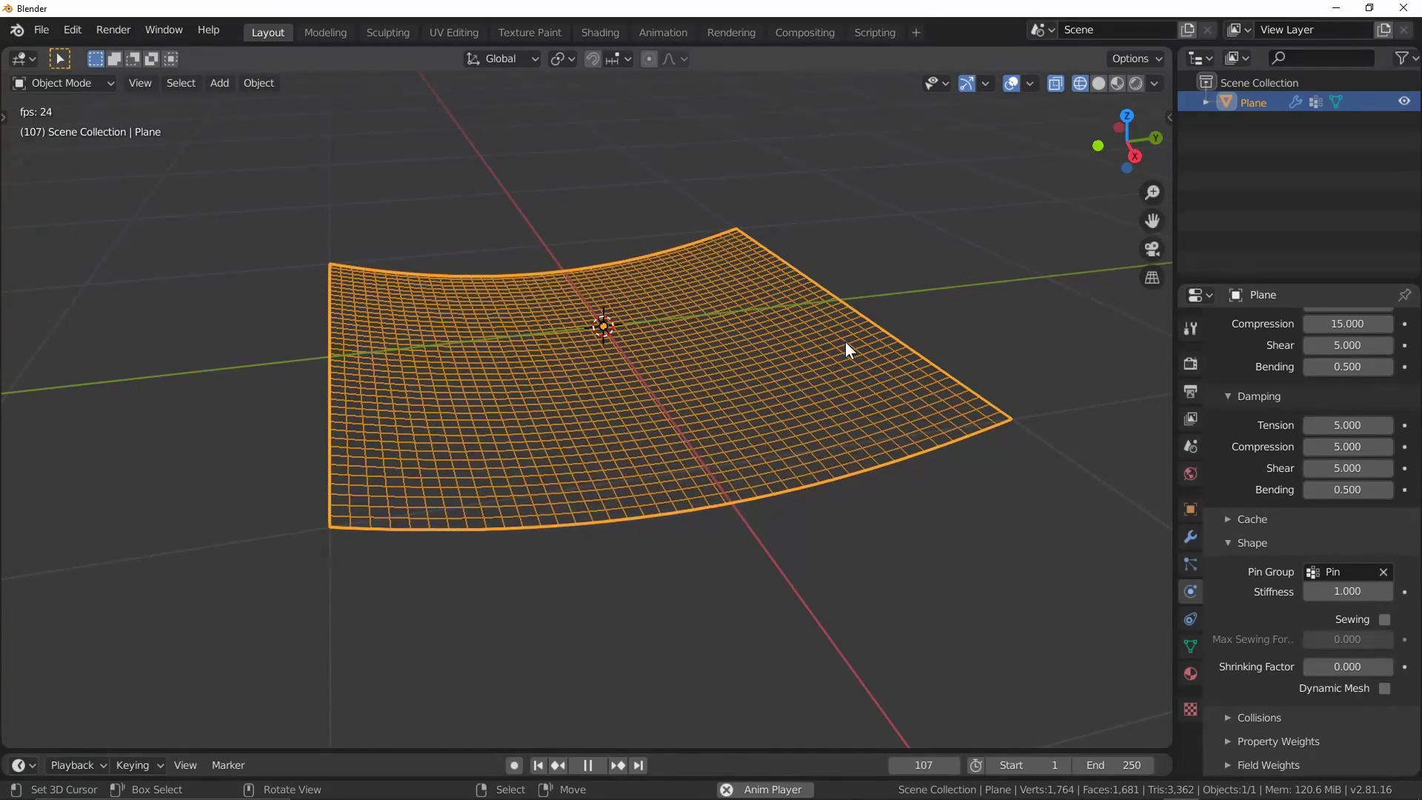
pyautogui.press('Escape')
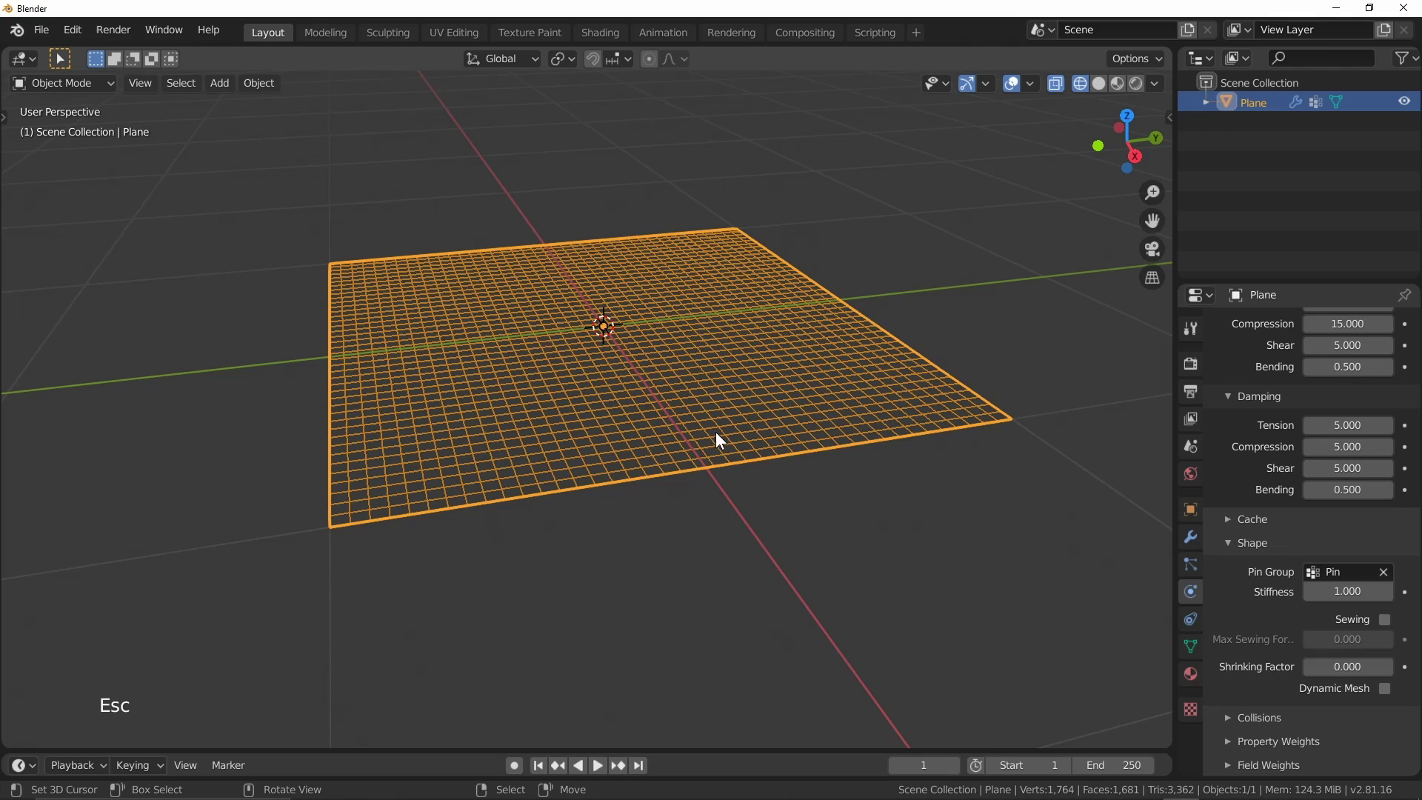
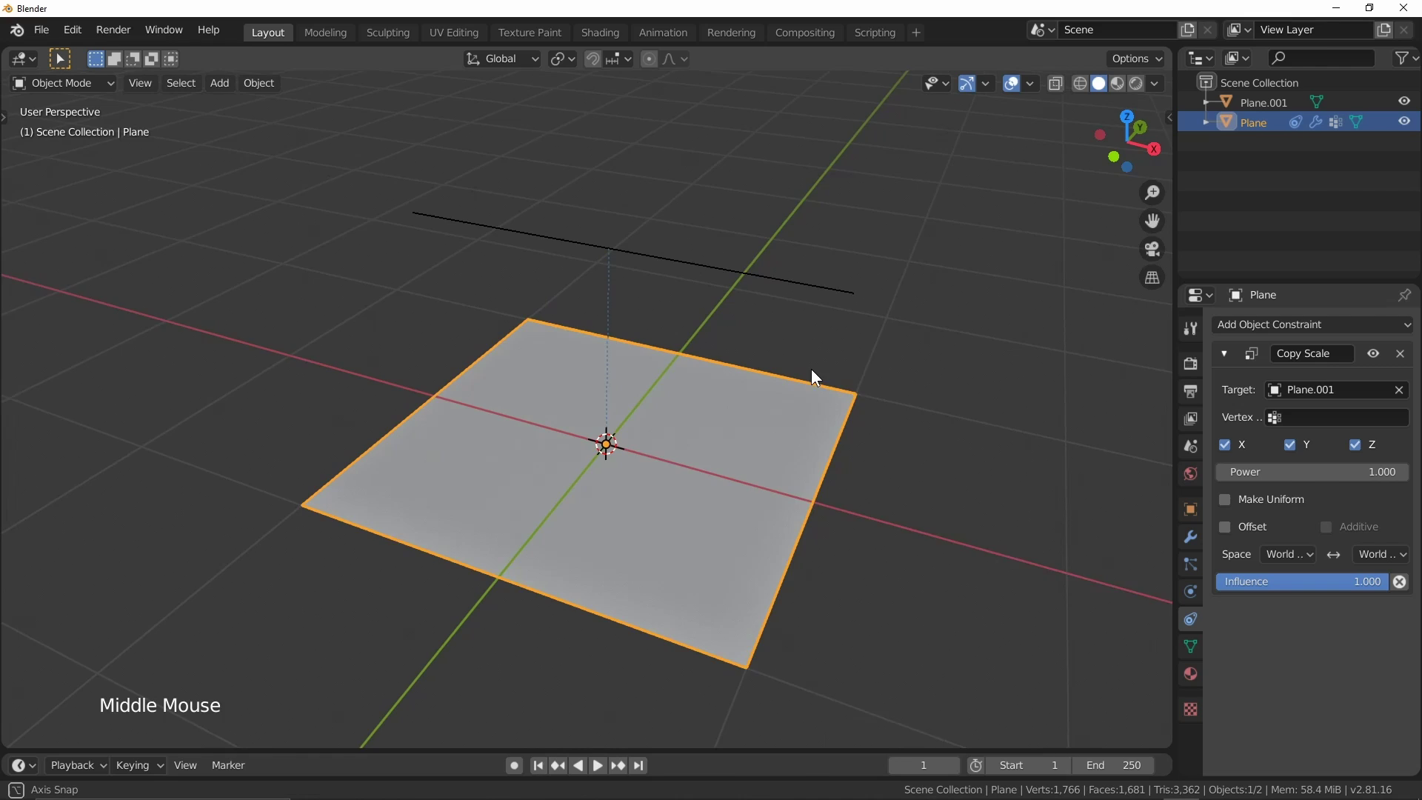
pyautogui.rightClick(830, 274)
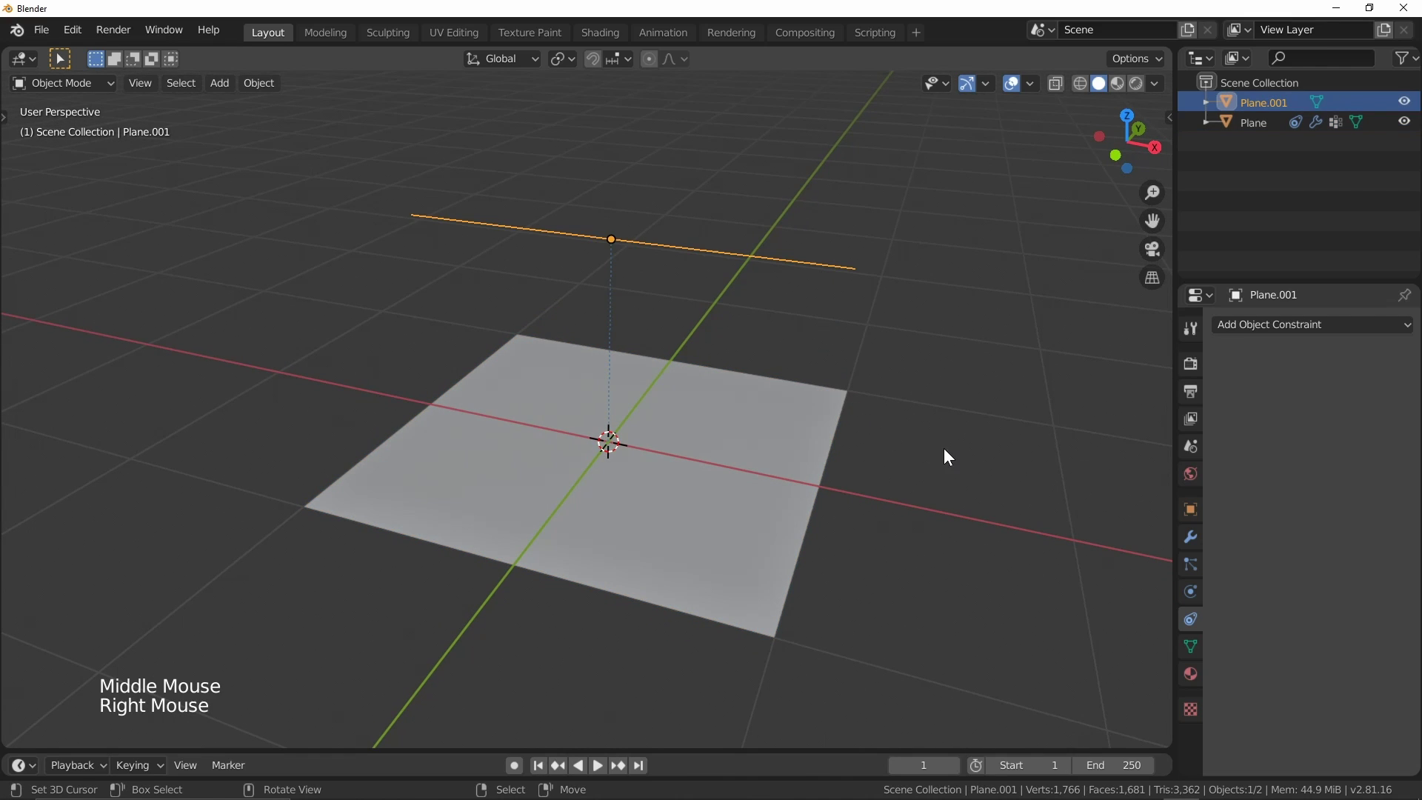
pyautogui.press('s')
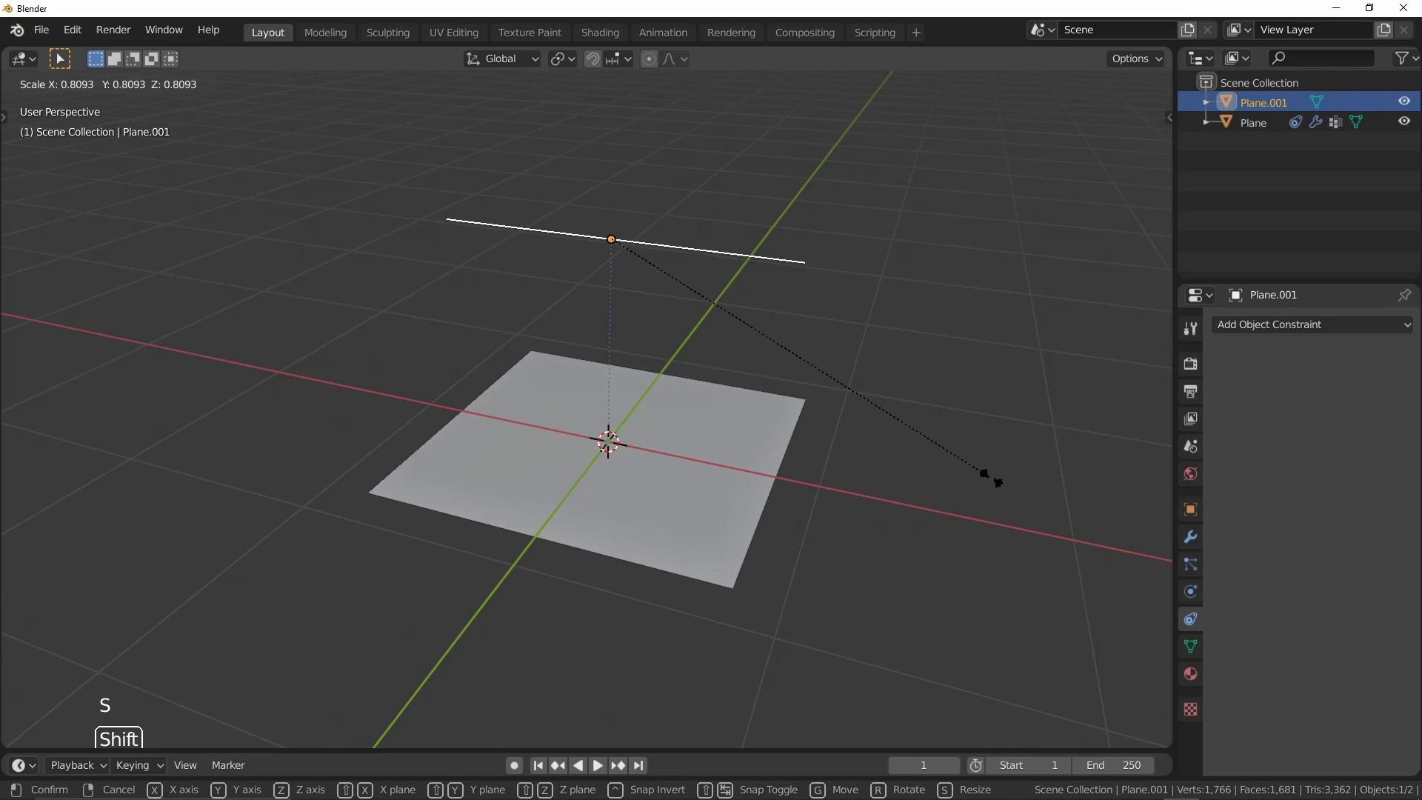
pyautogui.press('shift+z')
pyautogui.press('s')
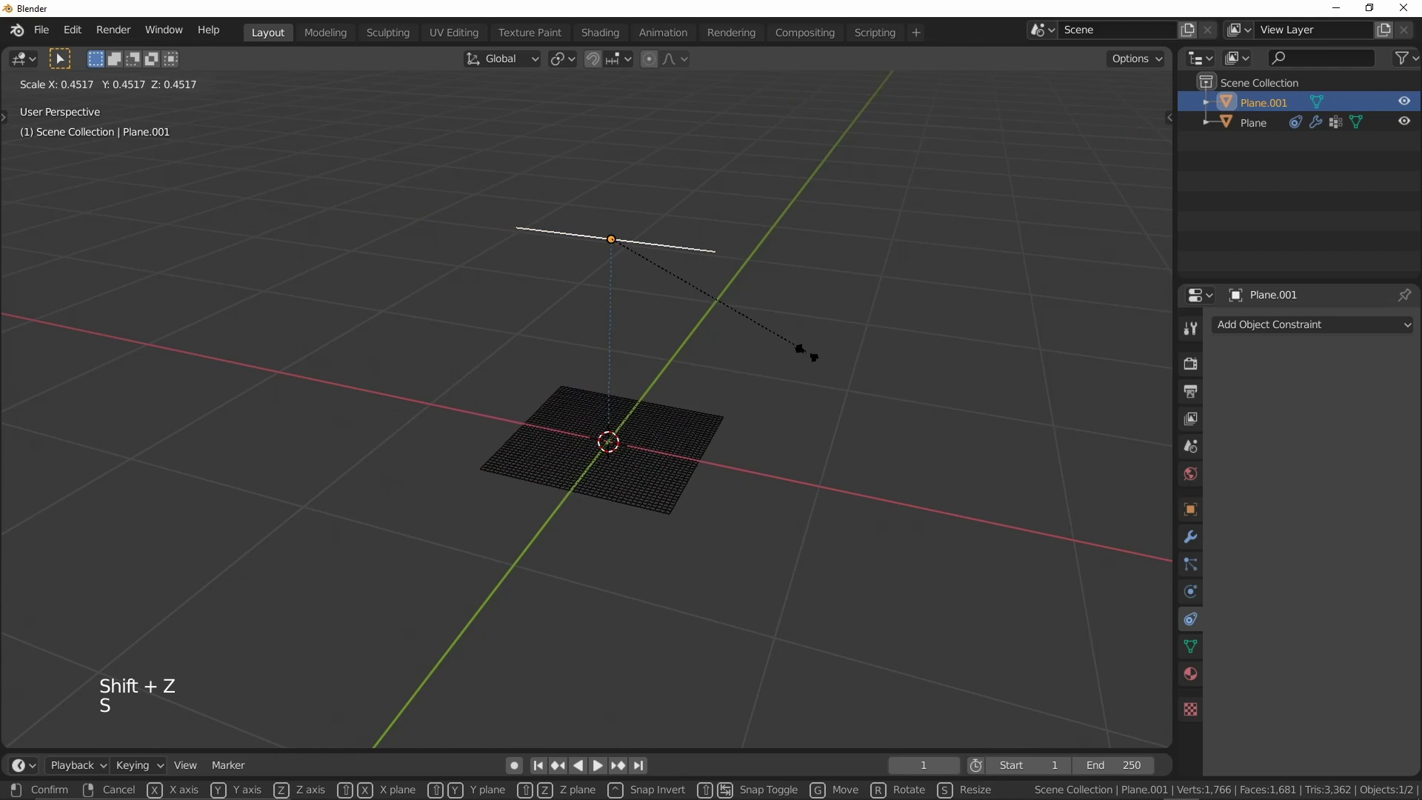
pyautogui.press('shift+z')
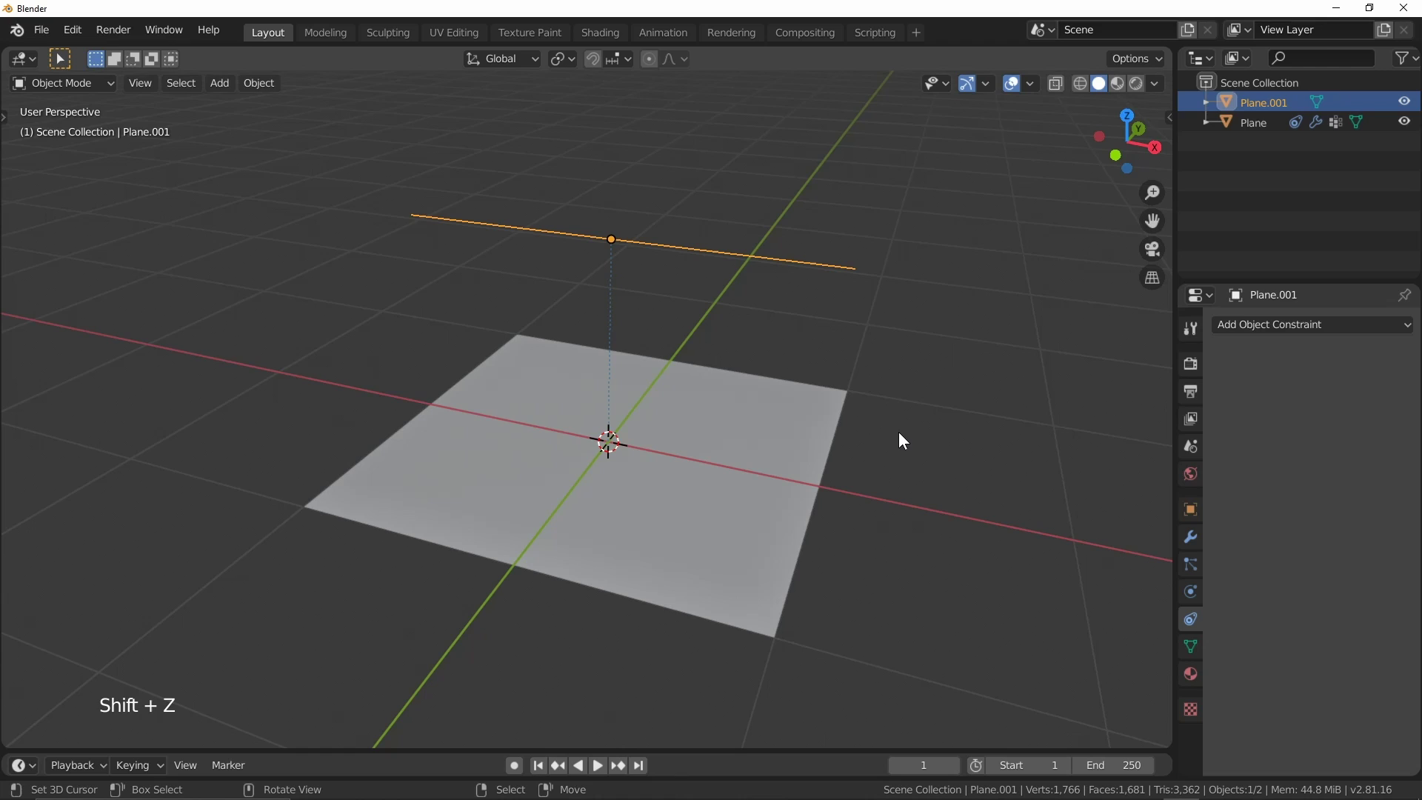
# Limit the cloth plane's Copy Scale constraint to X only by unticking Y and Z.
pyautogui.rightClick(809, 439)
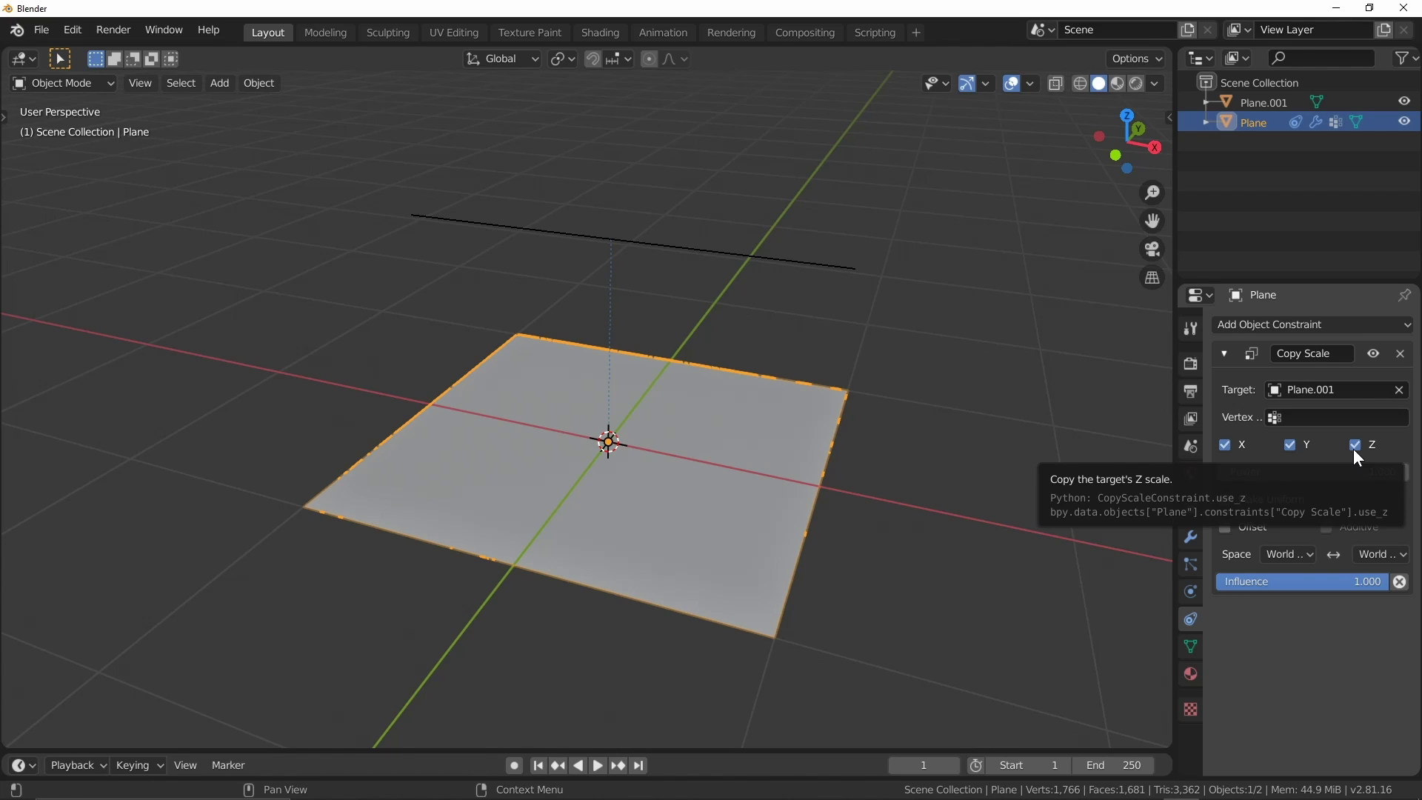
pyautogui.click(1360, 451)
pyautogui.click(1302, 449)
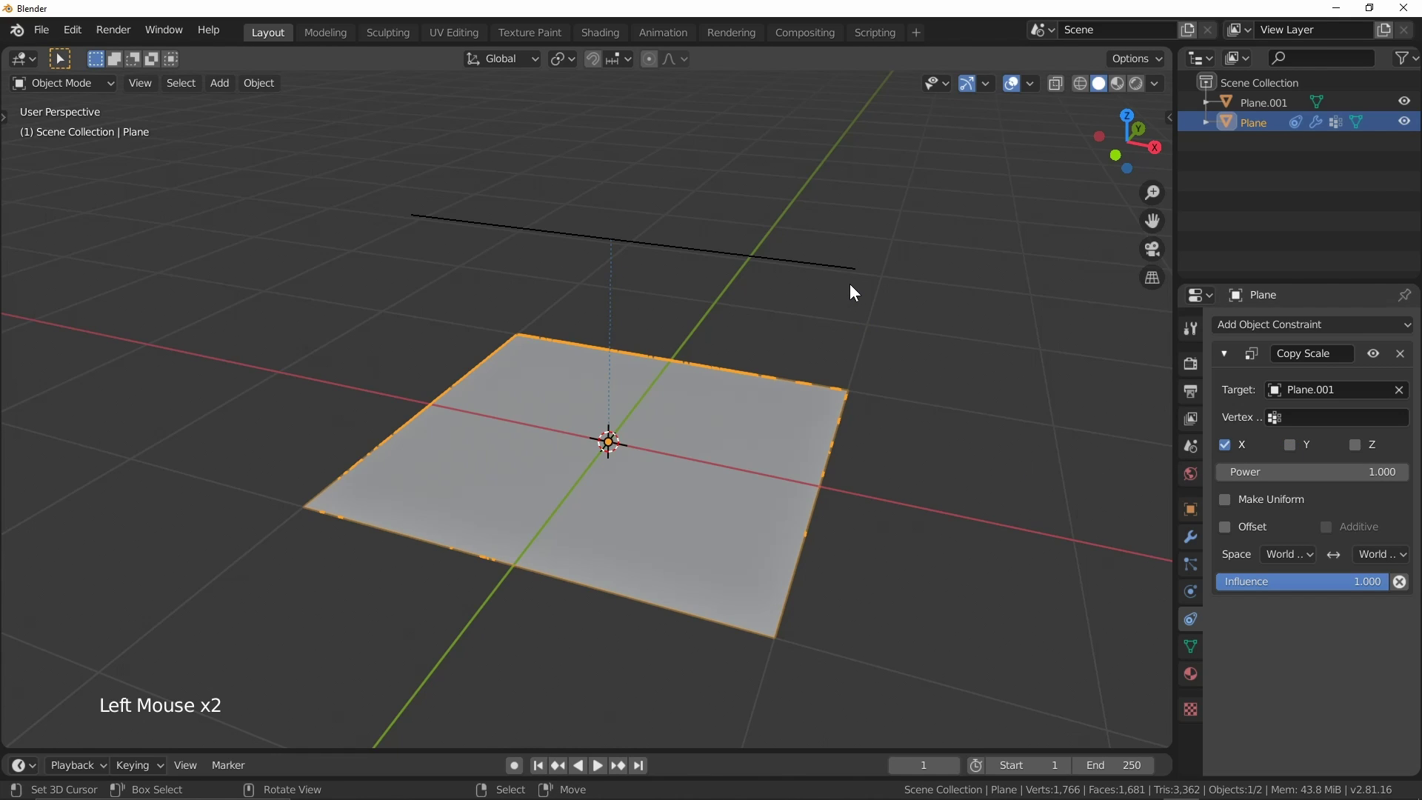
pyautogui.rightClick(859, 274)
pyautogui.press('s')
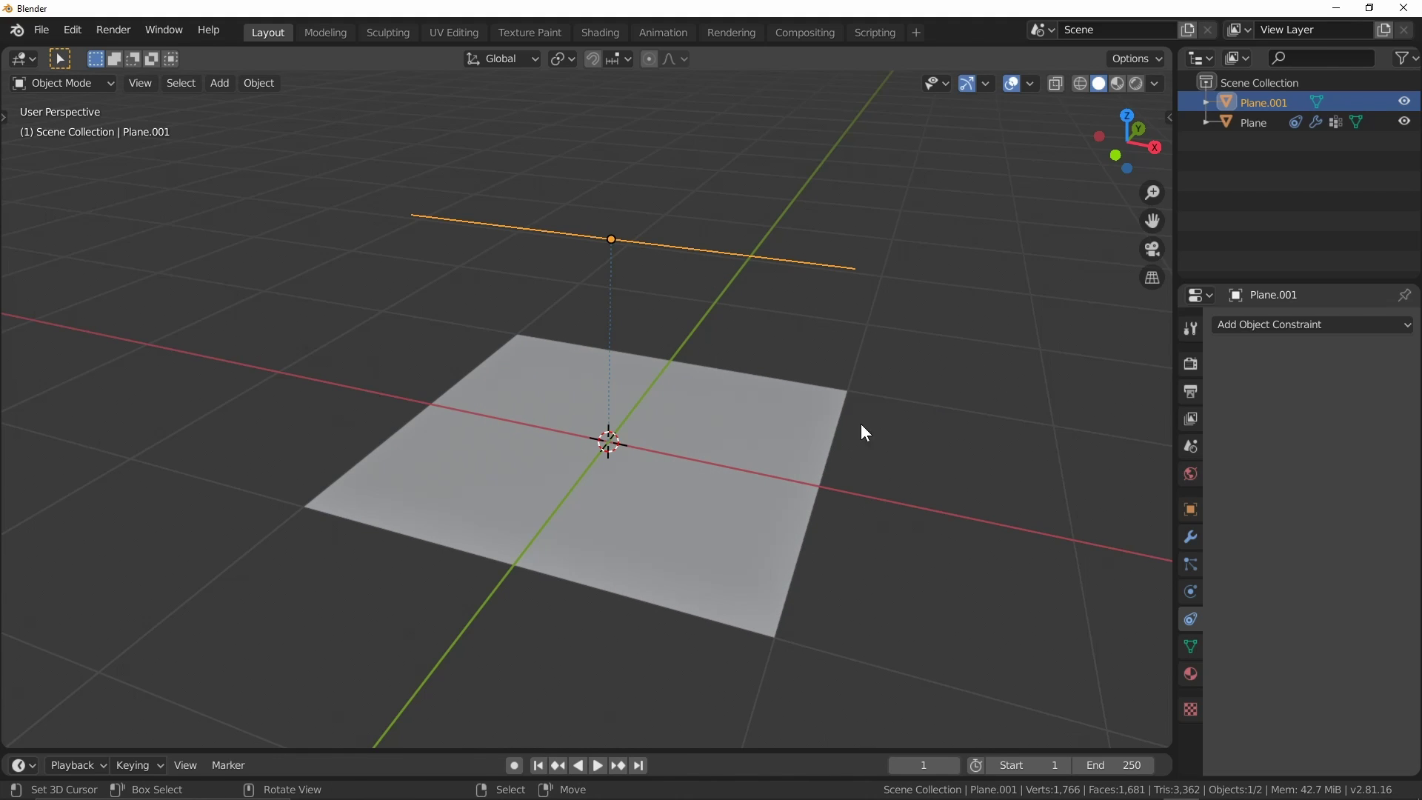
pyautogui.rightClick(799, 482)
pyautogui.click(1237, 450)
pyautogui.click(1304, 450)
pyautogui.rightClick(807, 264)
pyautogui.press('s')
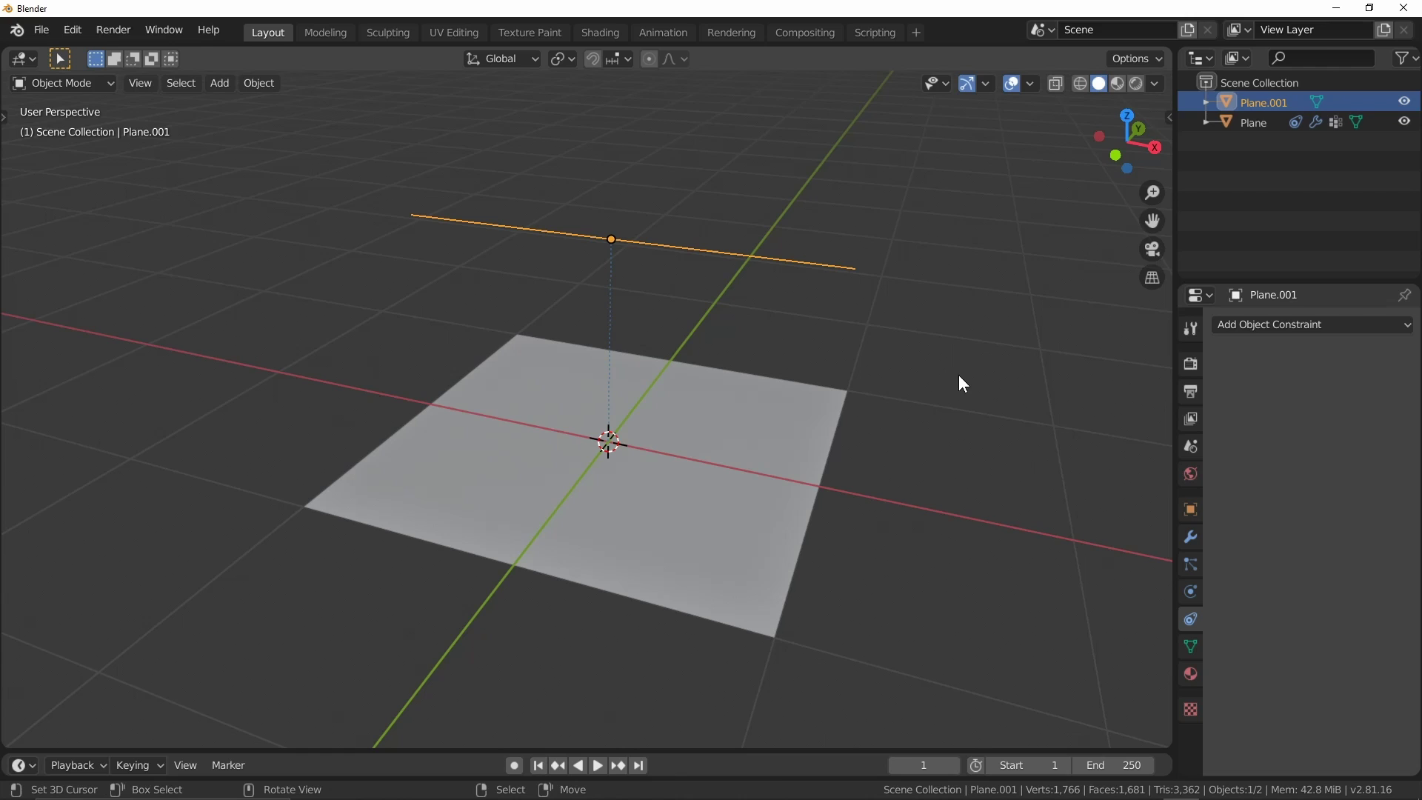
pyautogui.rightClick(756, 437)
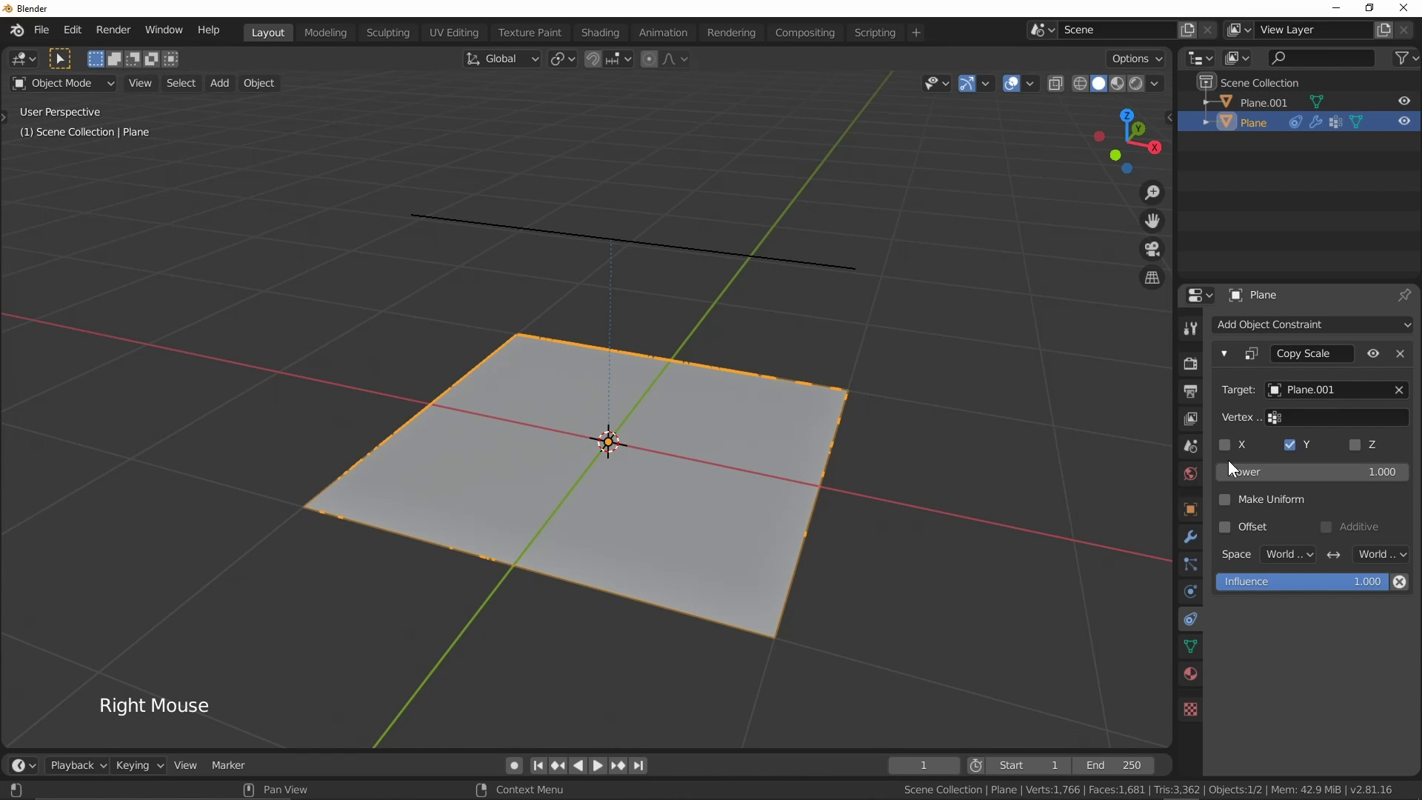
pyautogui.click(1232, 452)
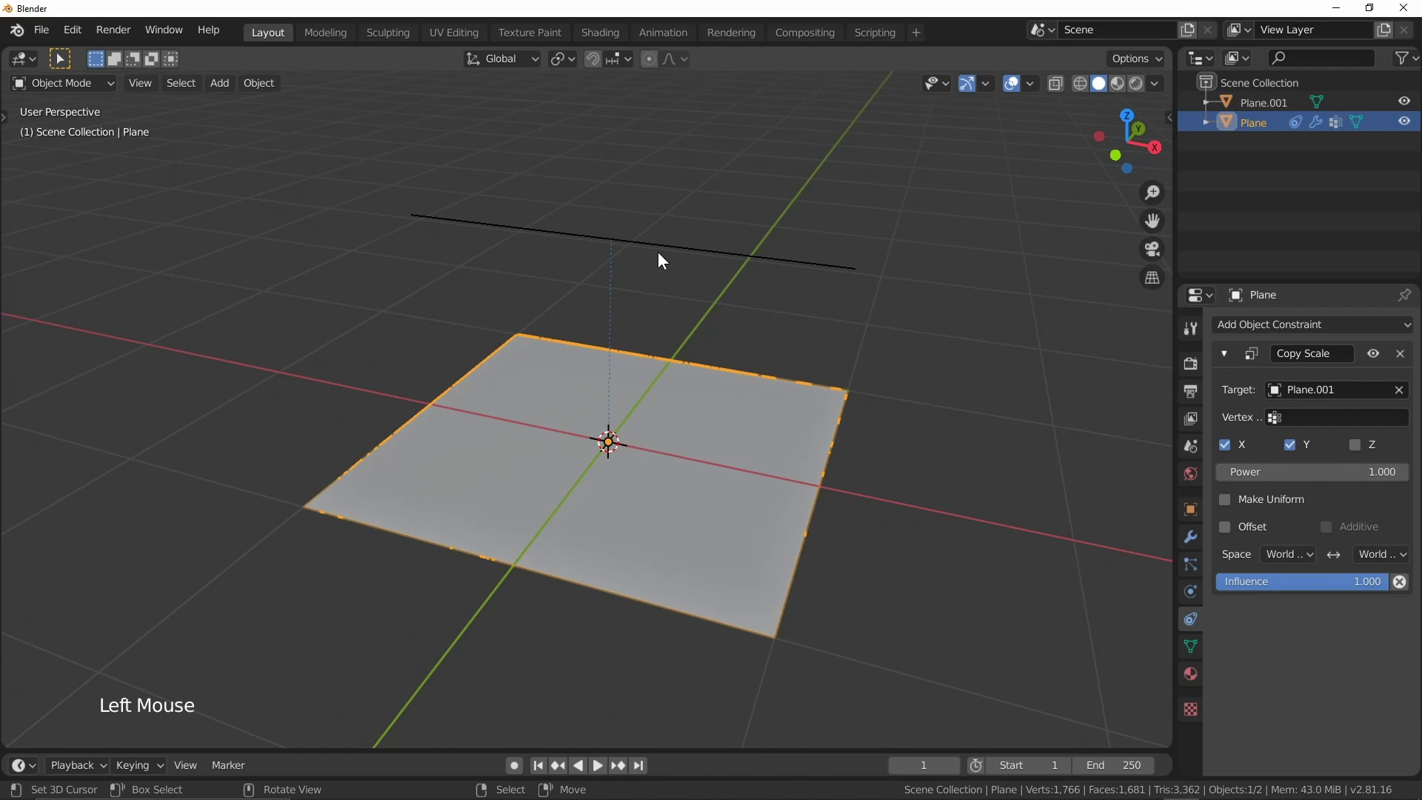
pyautogui.rightClick(663, 255)
pyautogui.press('s')
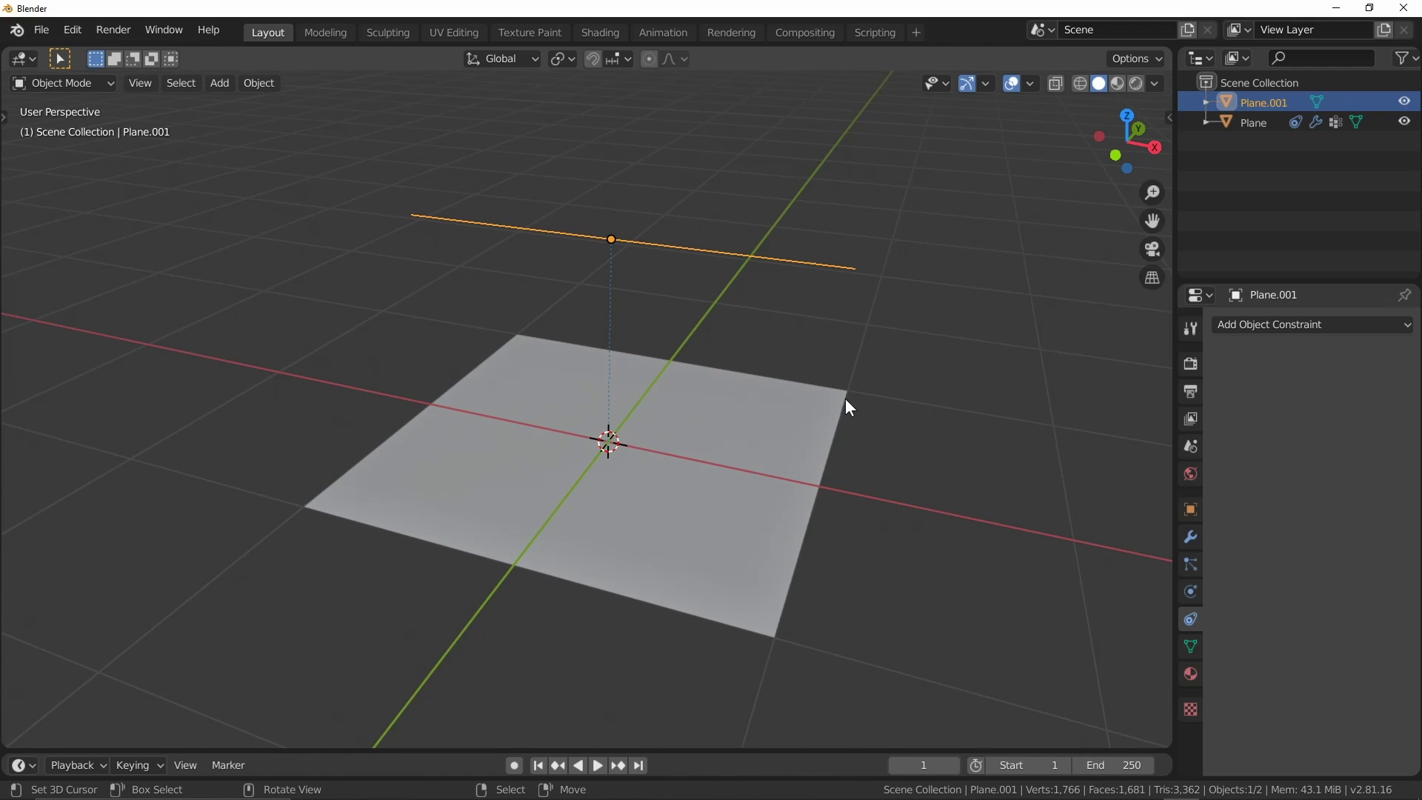
pyautogui.rightClick(822, 416)
pyautogui.click(1297, 446)
# Set both the target and owner Space of the Copy Scale constraint to Local Space.
pyautogui.rightClick(818, 268)
pyautogui.press('s')
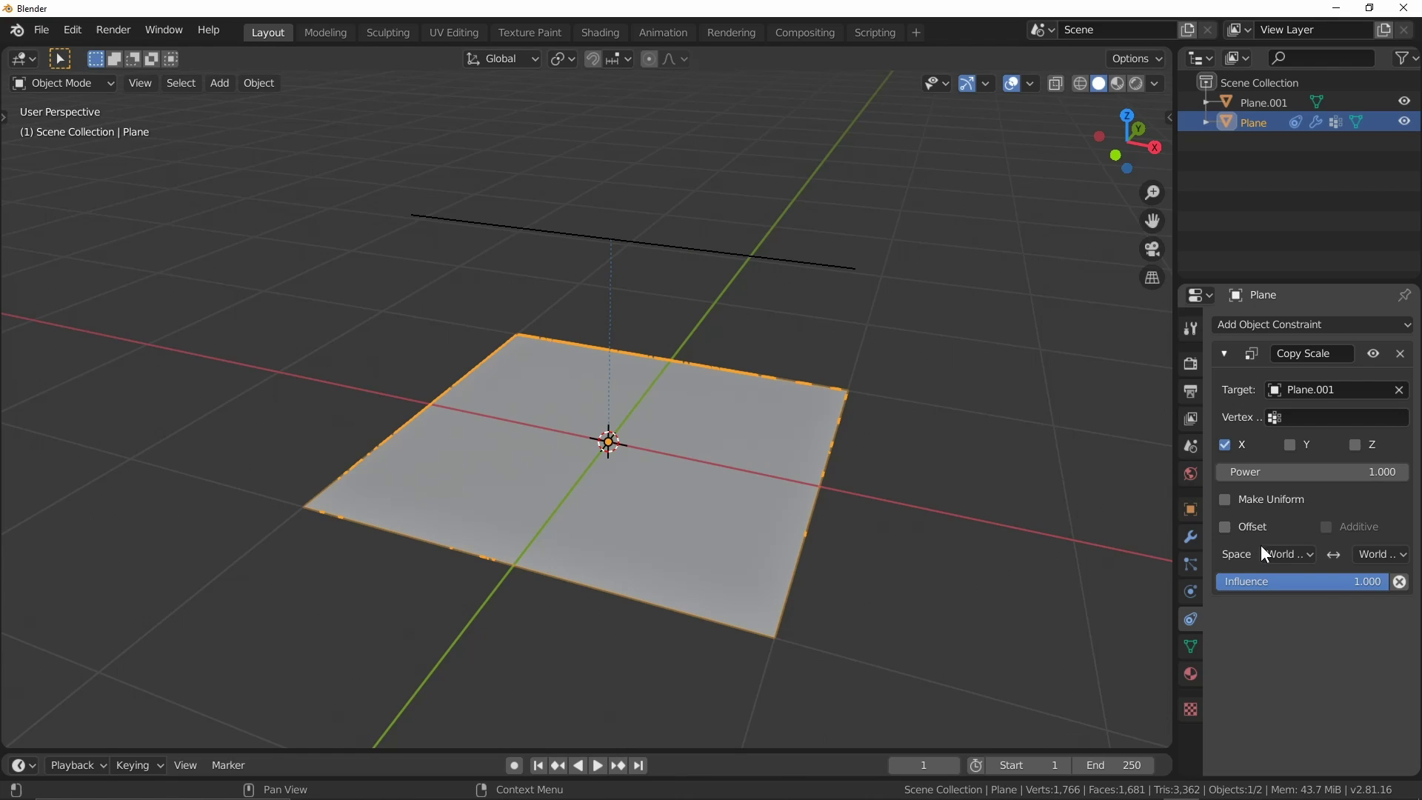
pyautogui.click(1282, 563)
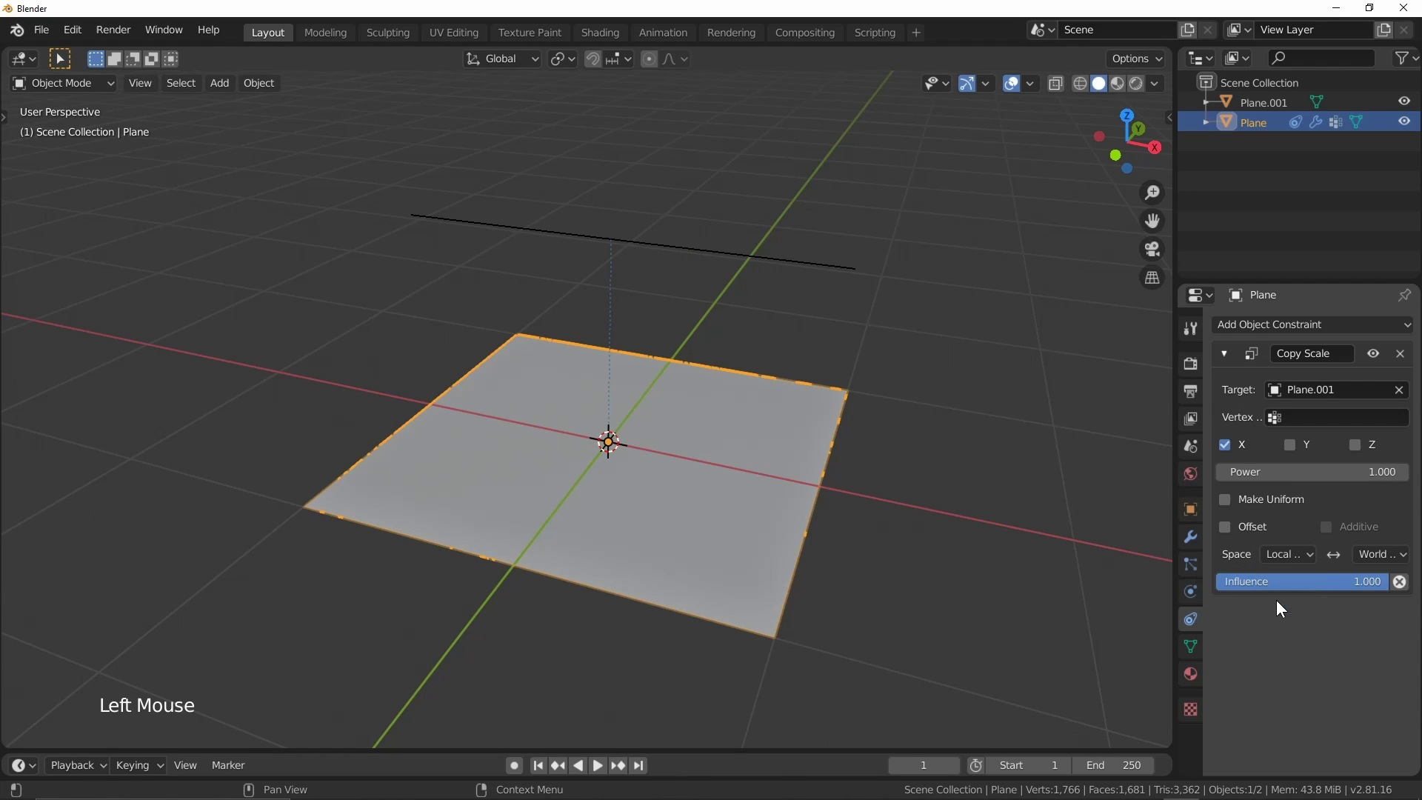
pyautogui.click(1380, 562)
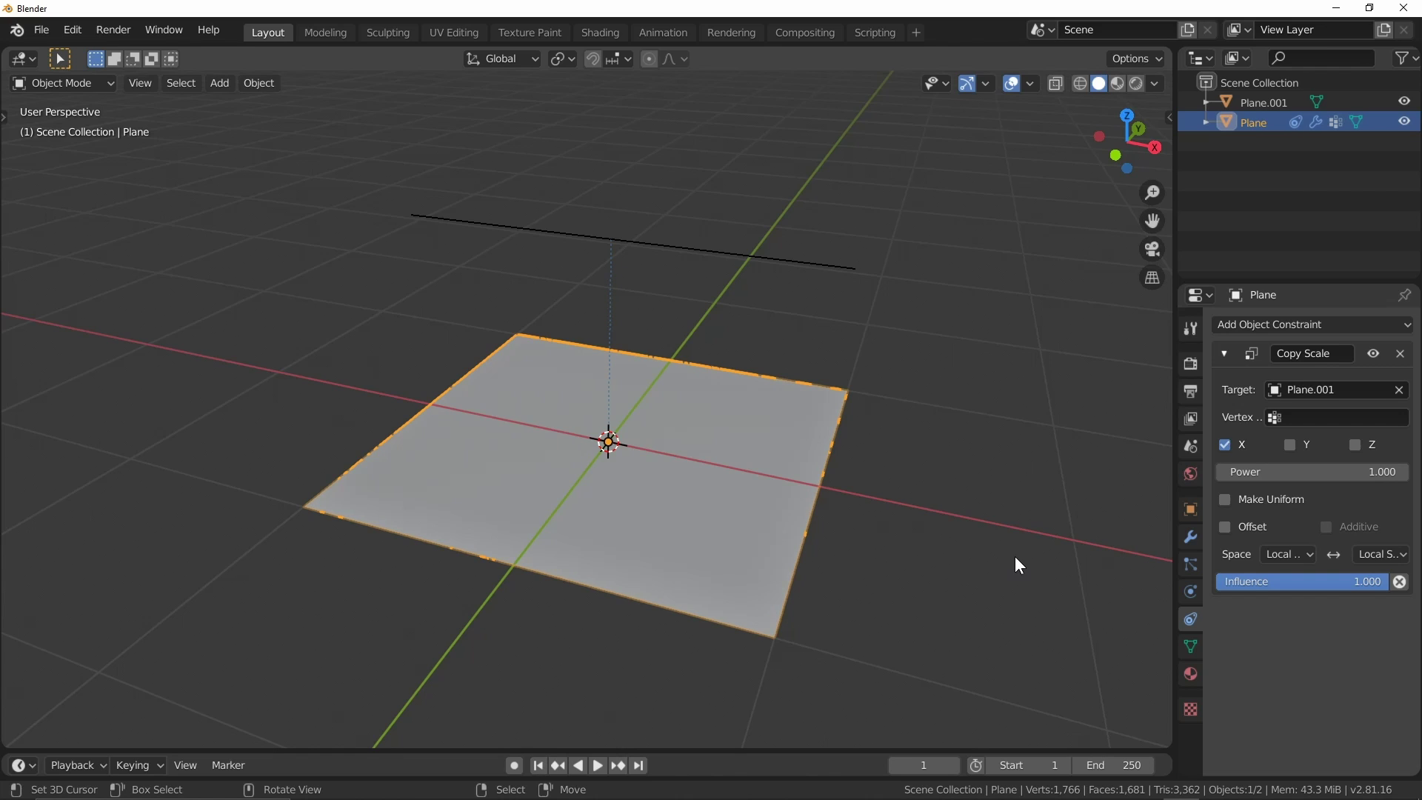
# Test-rotate and test-scale controller Plane.001 to see the cloth narrow on one axis, cancelling each.
pyautogui.scroll(-3)
pyautogui.middleClick(806, 439)
pyautogui.rightClick(704, 323)
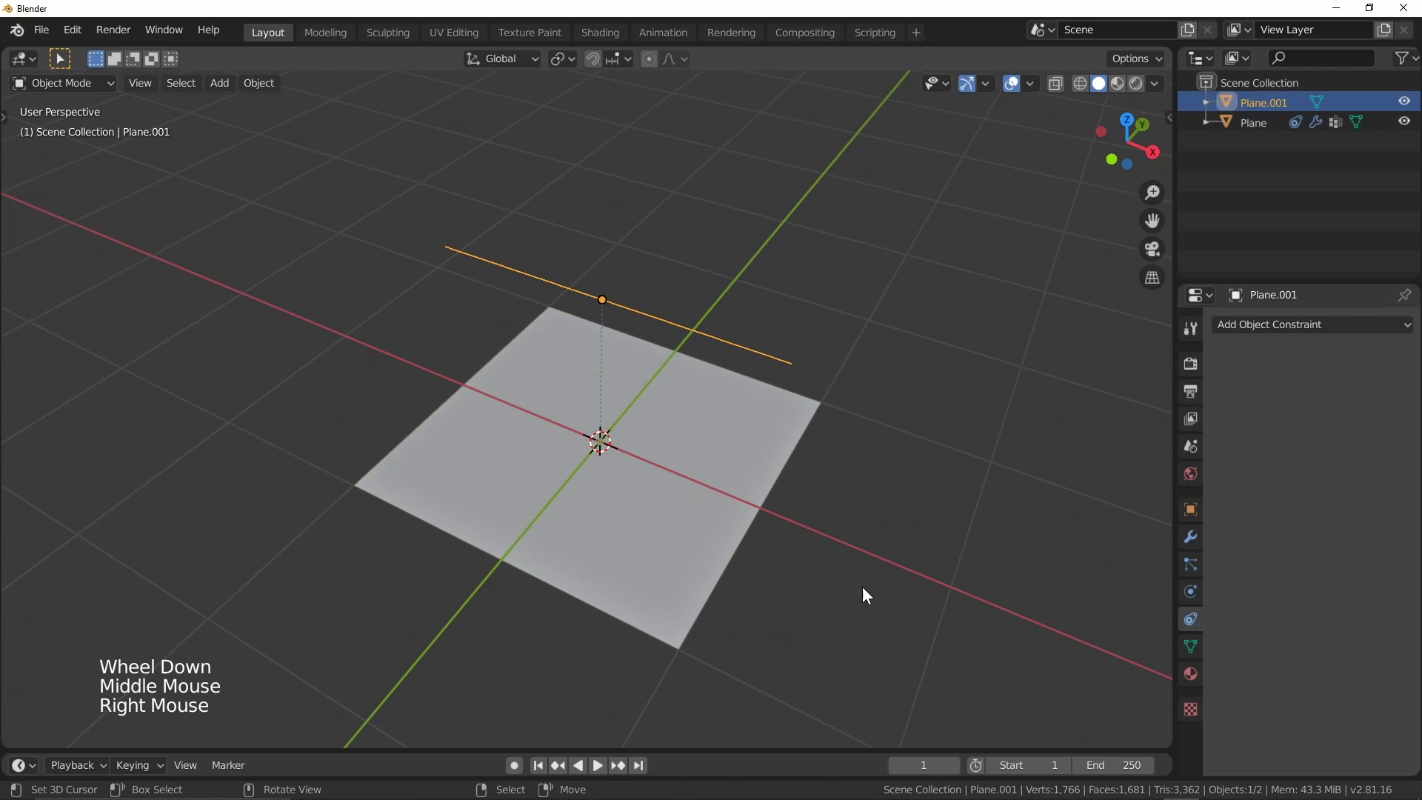
pyautogui.press('g')
pyautogui.press('r')
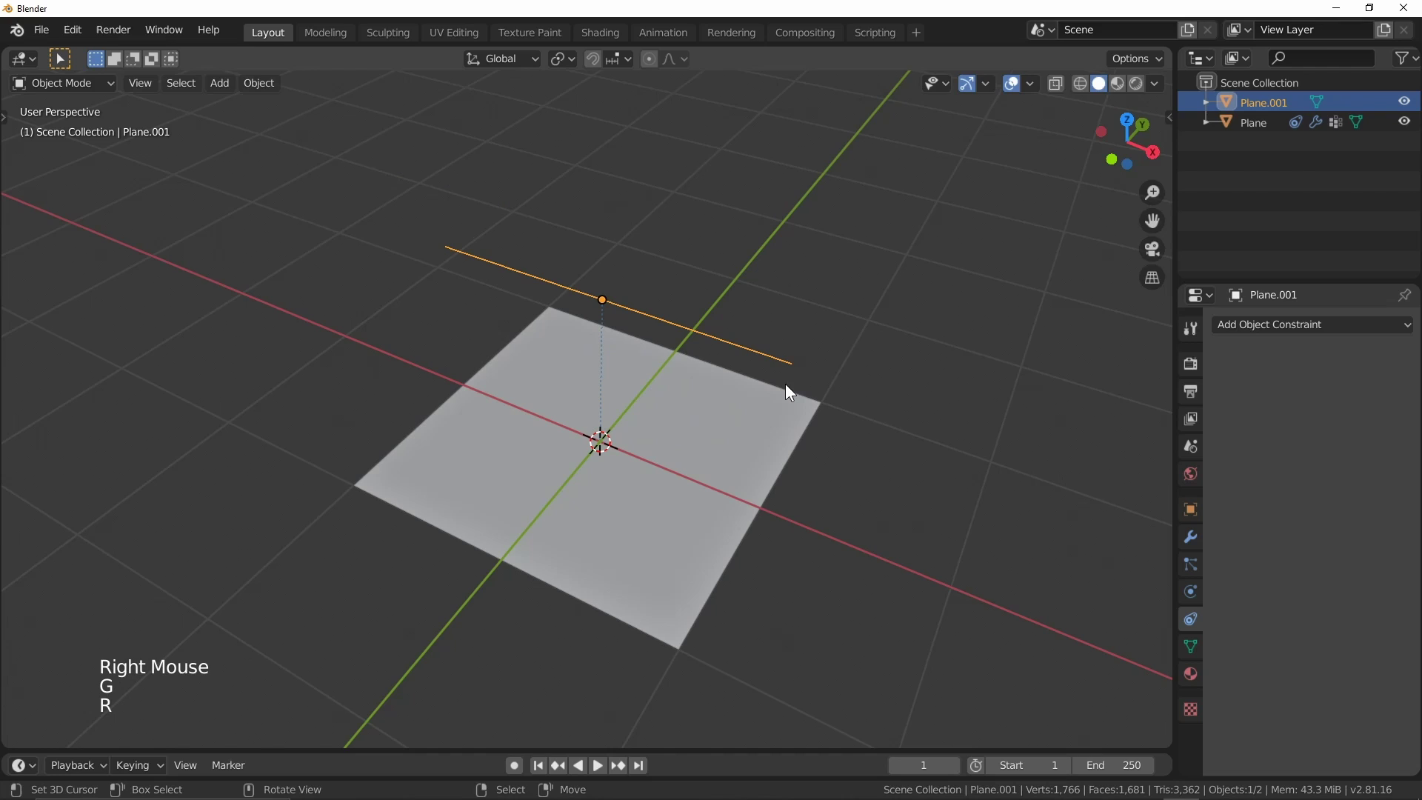
pyautogui.press('r')
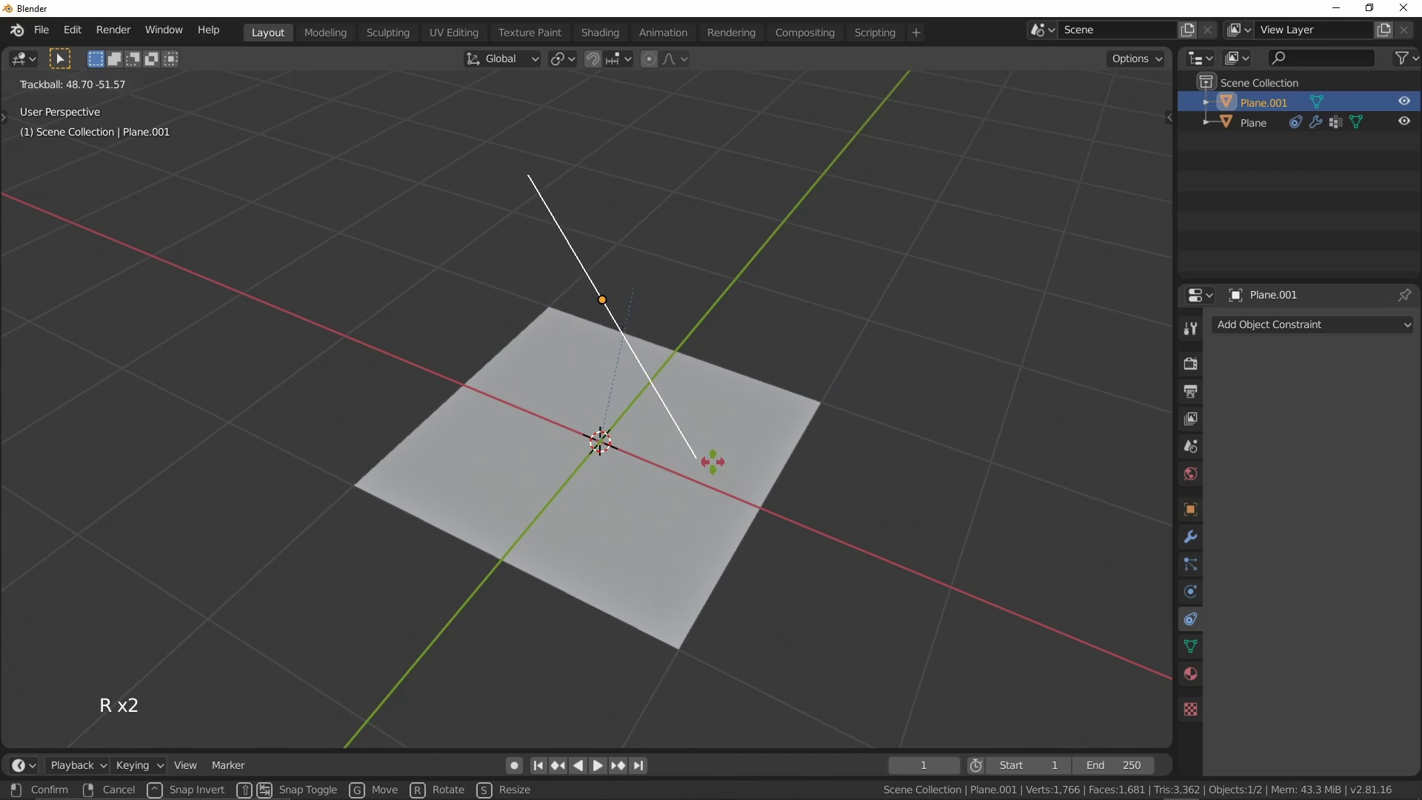
pyautogui.middleClick(873, 444)
pyautogui.press('s')
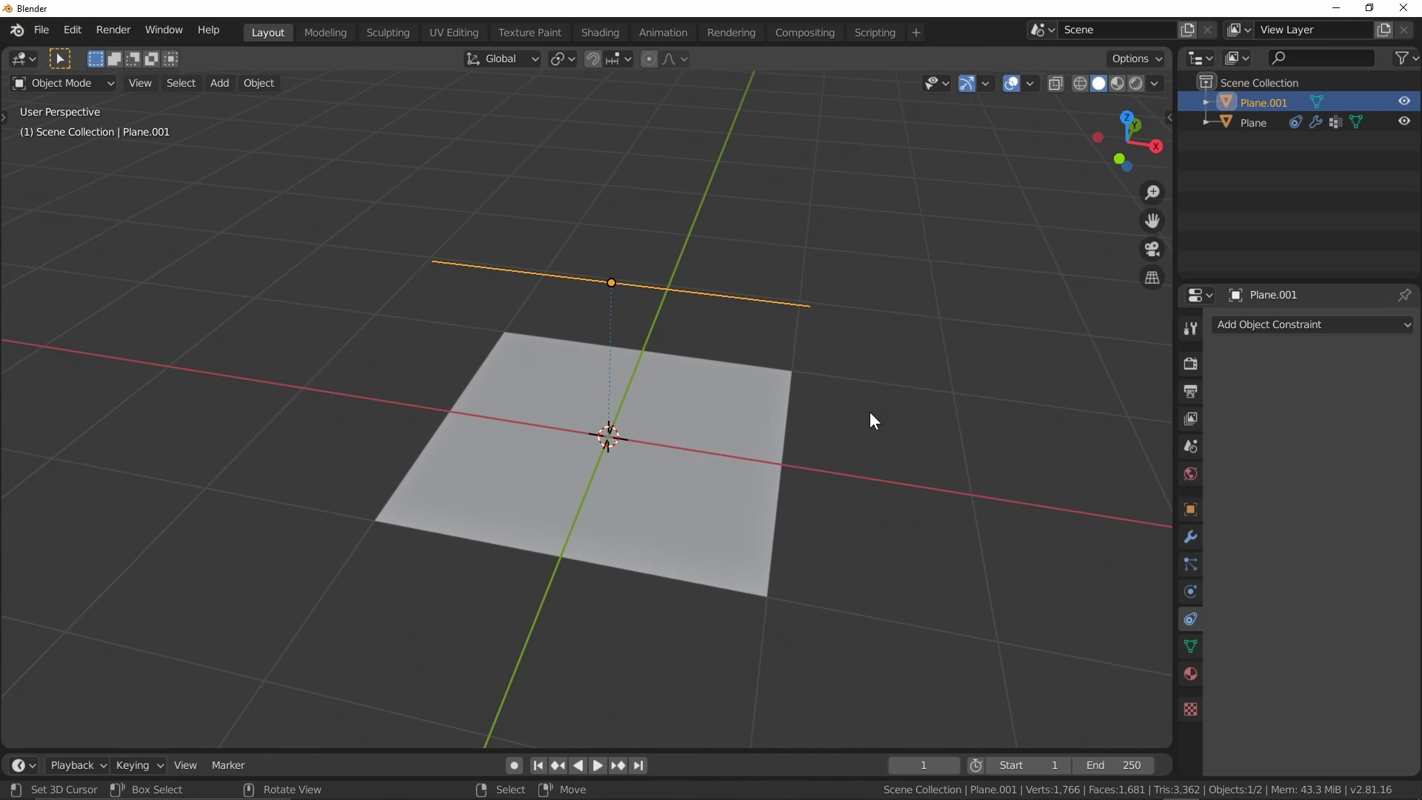
pyautogui.press('s')
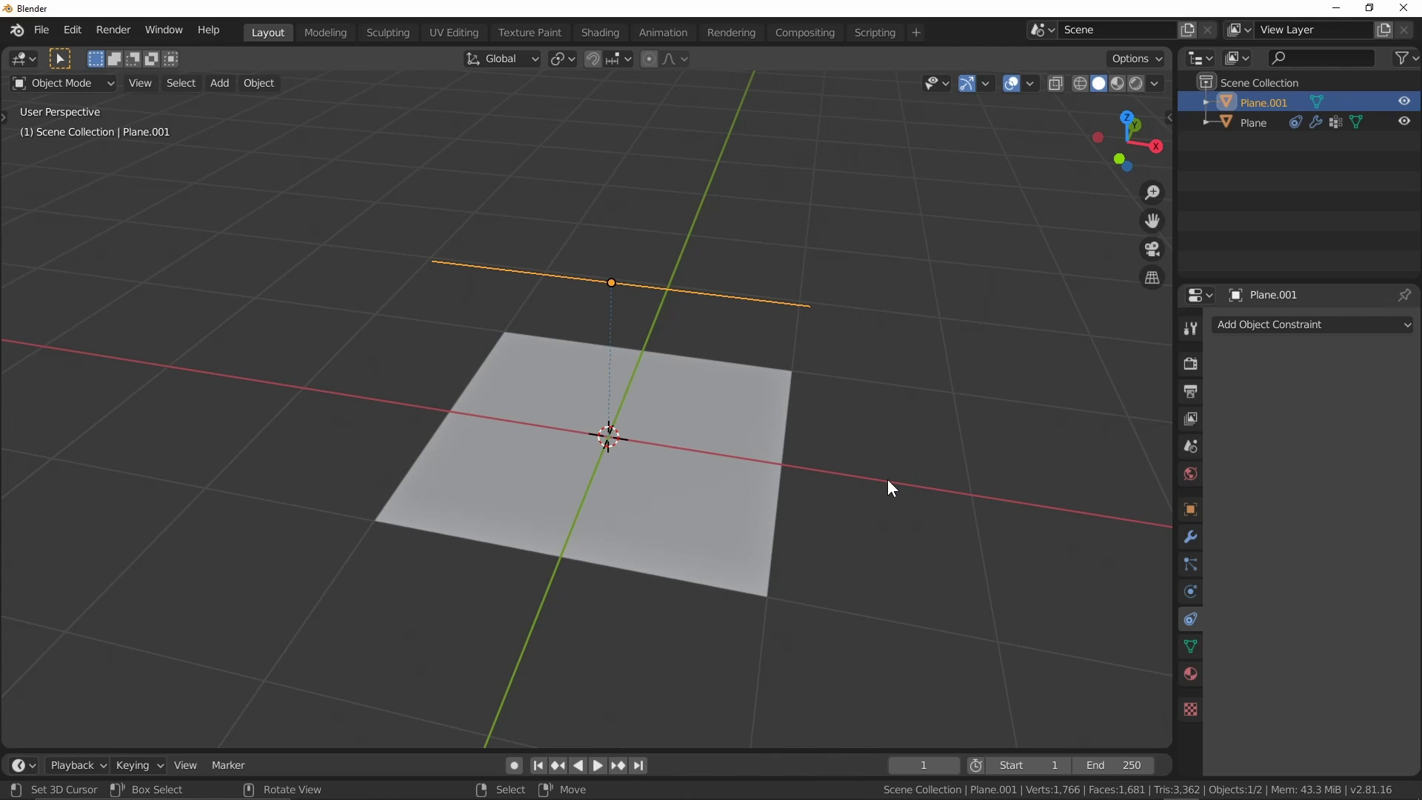
# Scale Plane.001 during live playback to gather the cloth into folds, then cancel and rewind to frame 1.
pyautogui.middleClick(890, 486)
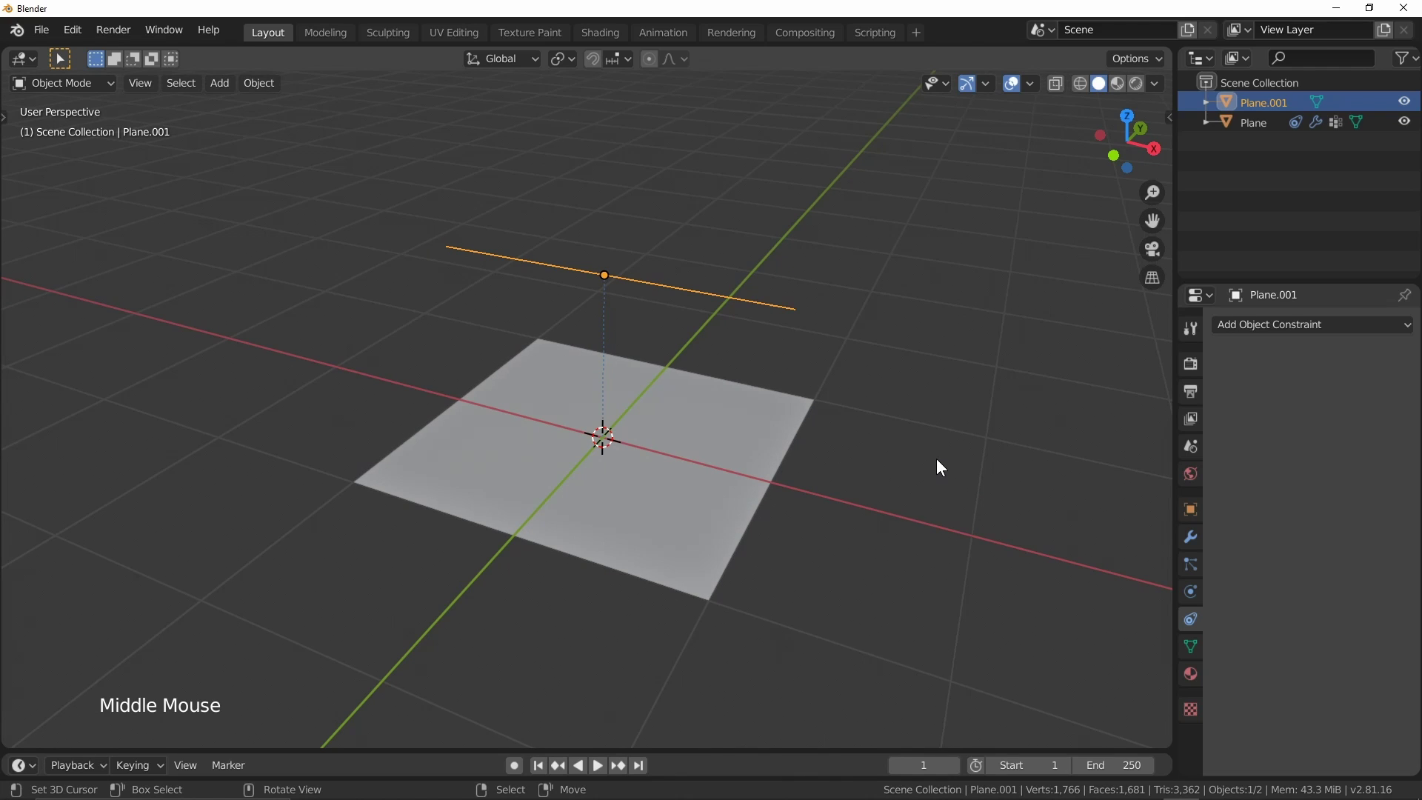
pyautogui.press('space')
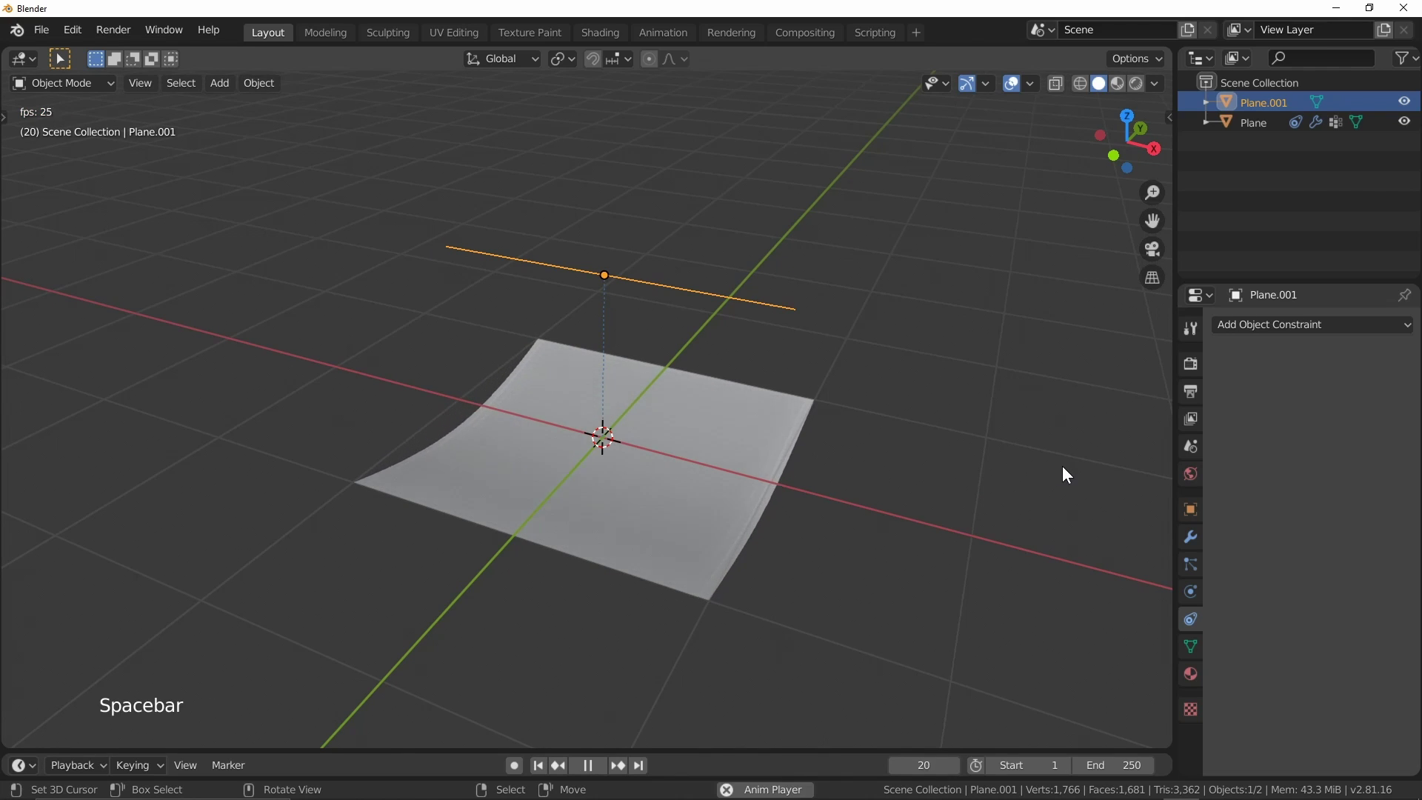
pyautogui.press('s')
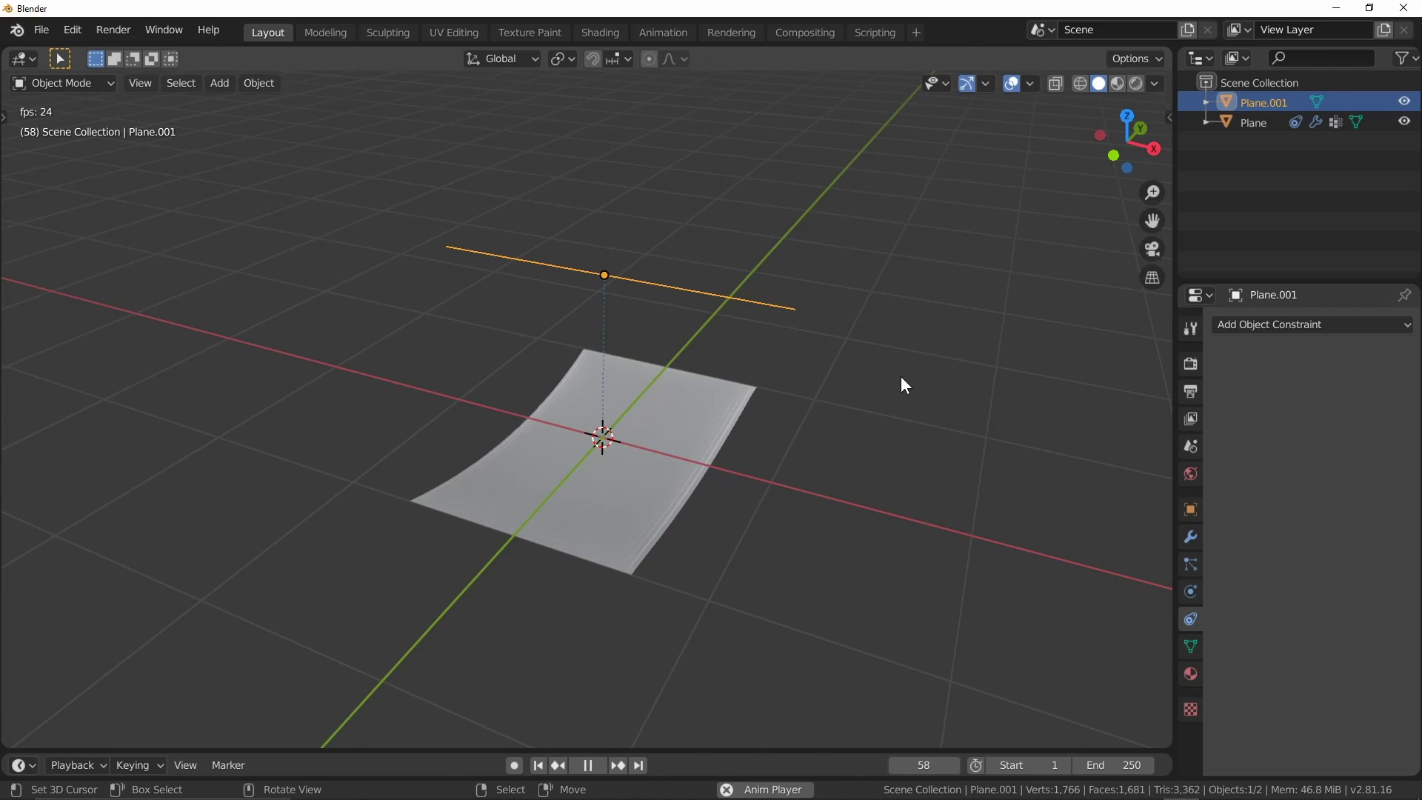
pyautogui.press('Escape')
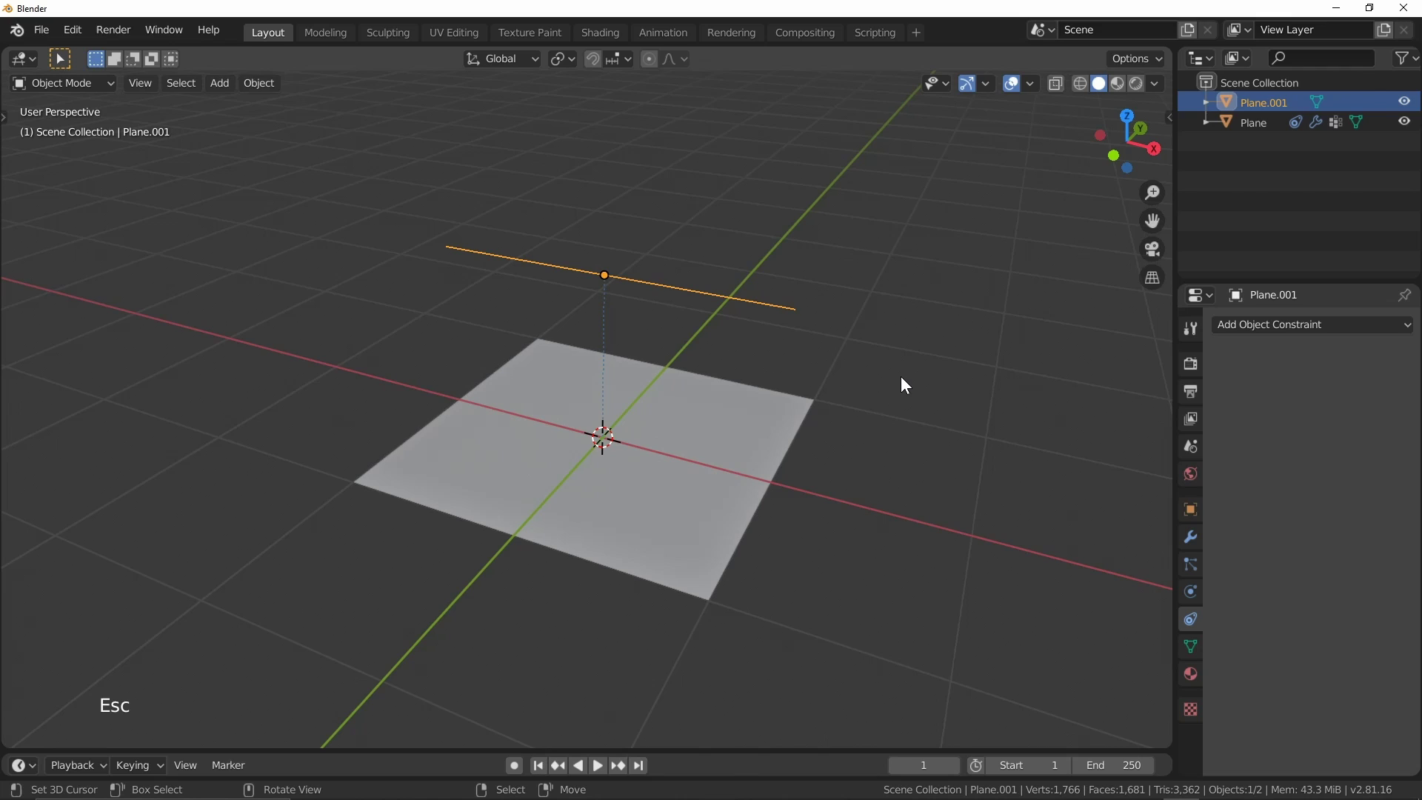
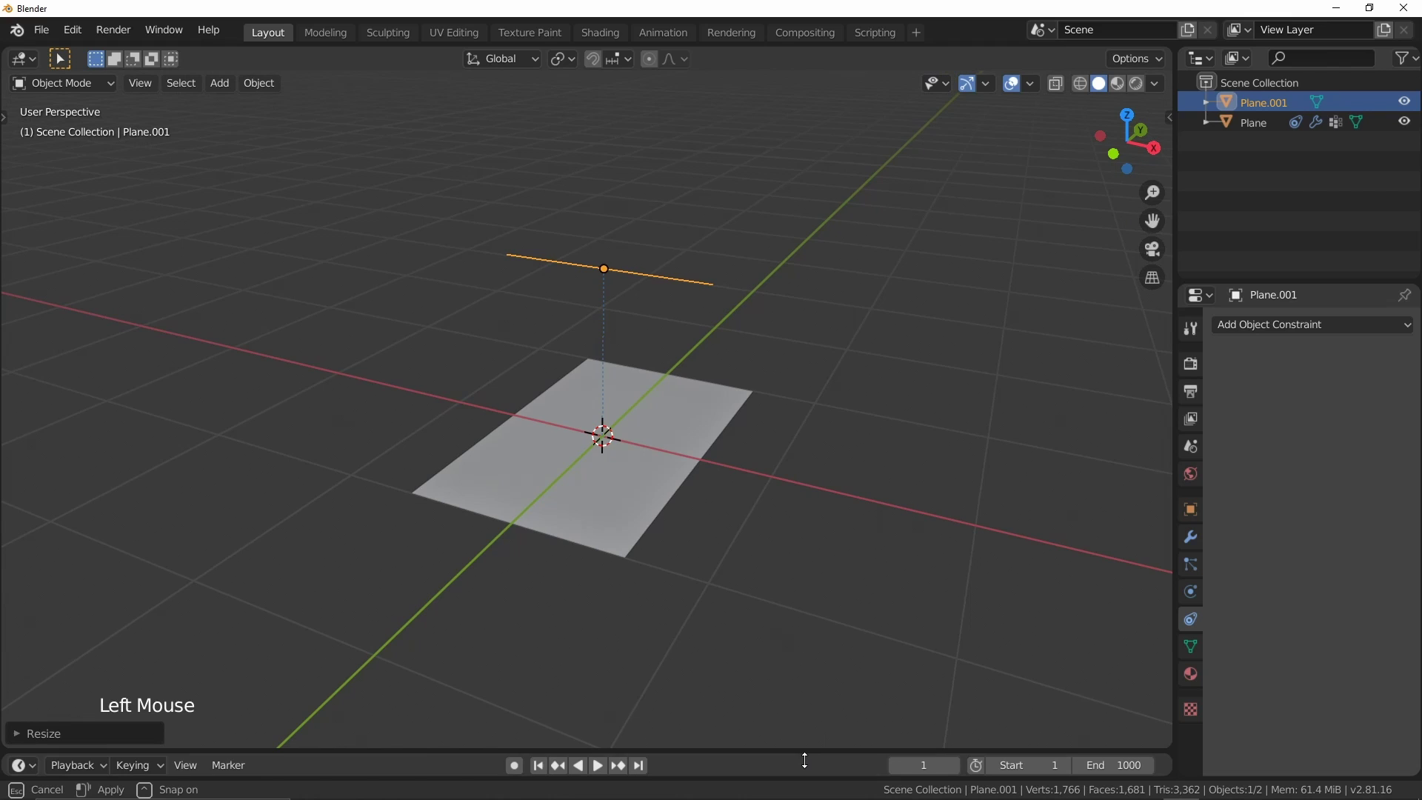
# Cancel the pending resize so the flat cloth keeps its square size, and inspect the scene.
pyautogui.scroll(3)
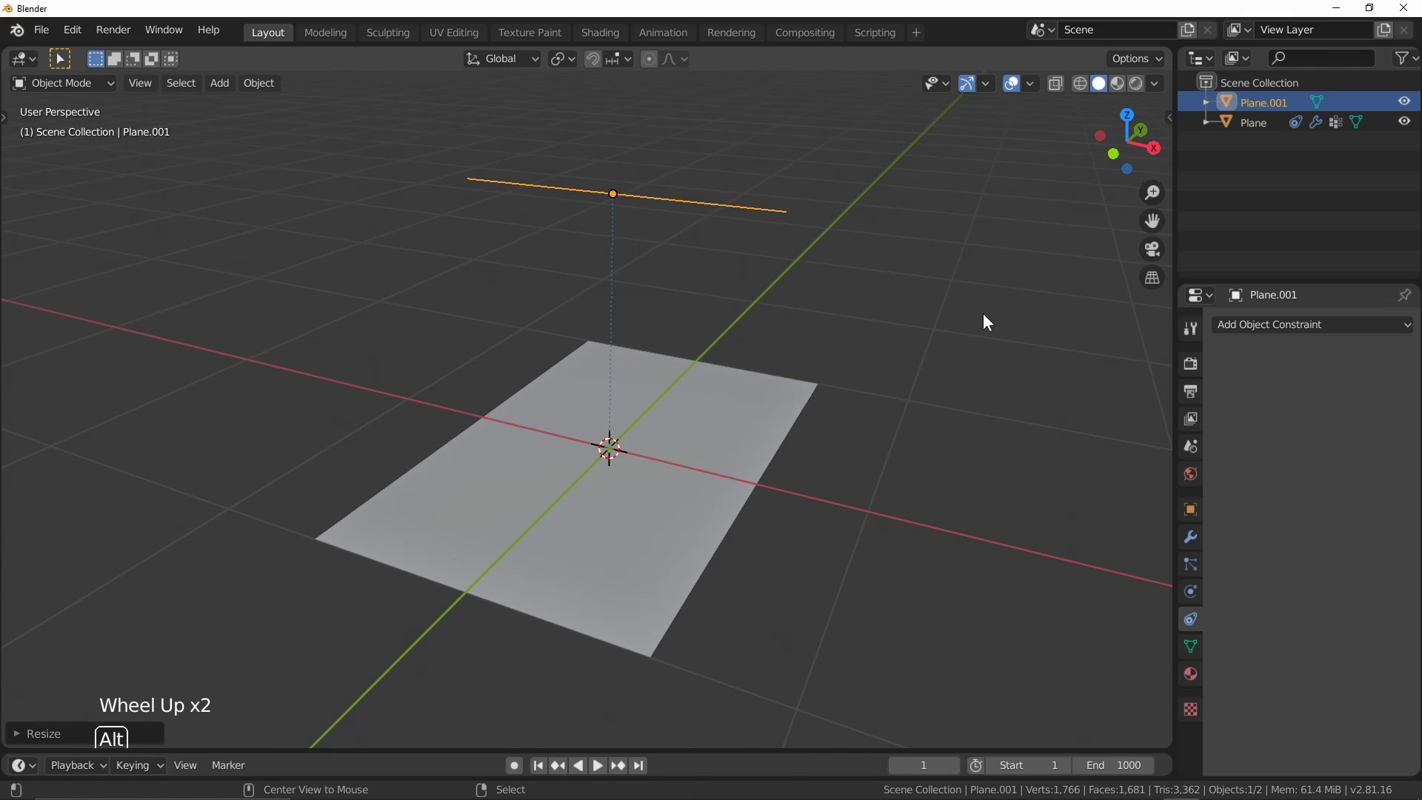
pyautogui.press('alt+s')
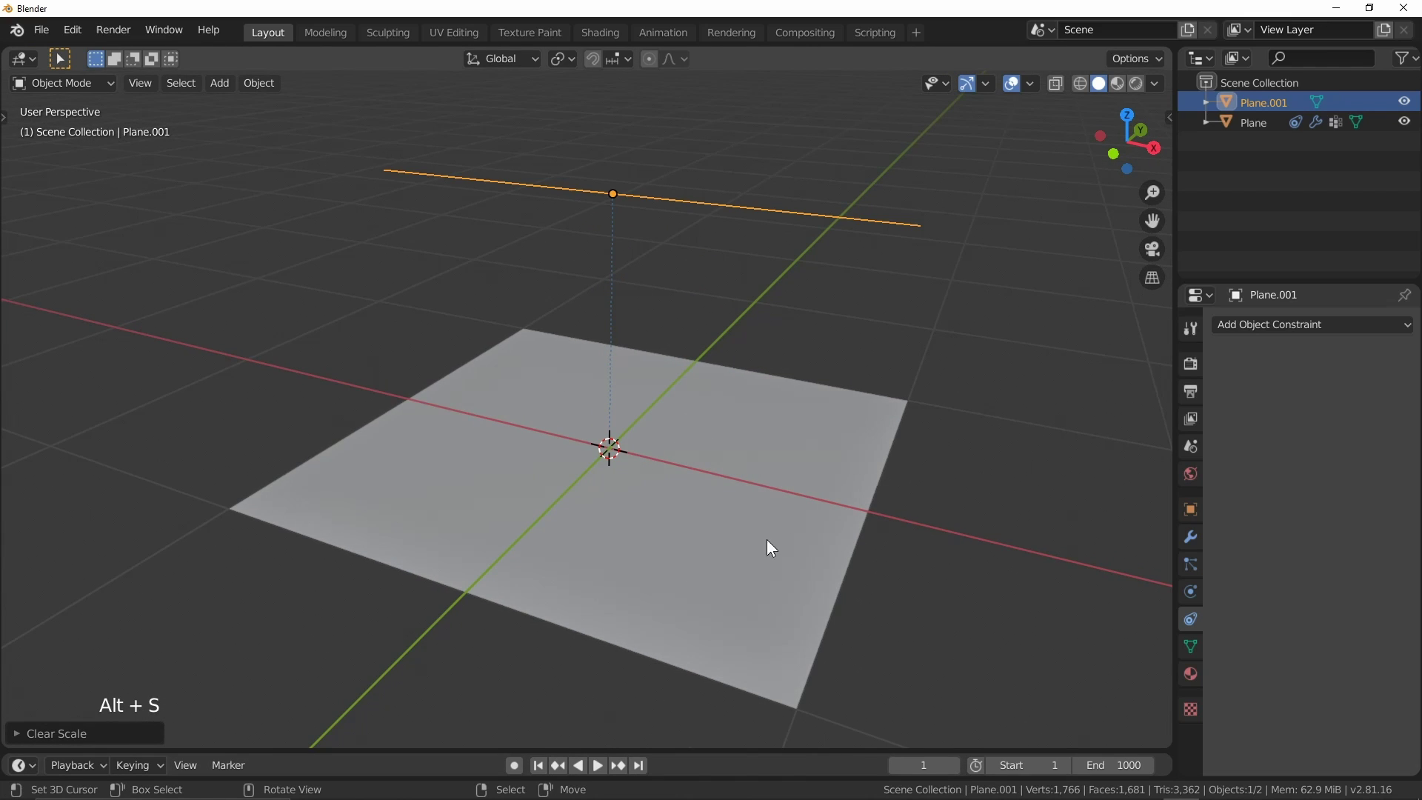
pyautogui.scroll(-3)
pyautogui.middleClick(915, 412)
pyautogui.middleClick(872, 382)
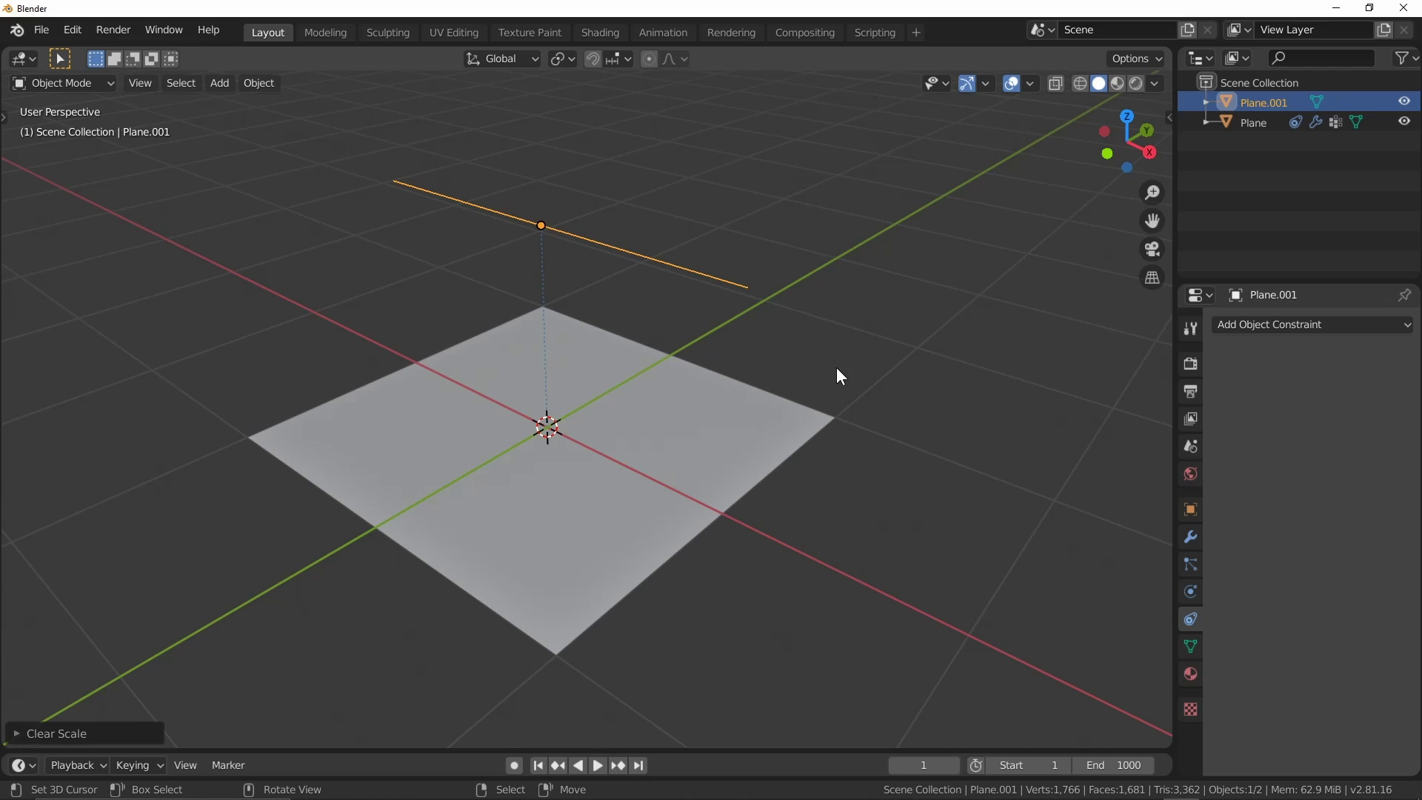
# Duplicate the flat cloth plane with Shift+D and slide the copy along Y.
pyautogui.rightClick(749, 424)
pyautogui.middleClick(928, 311)
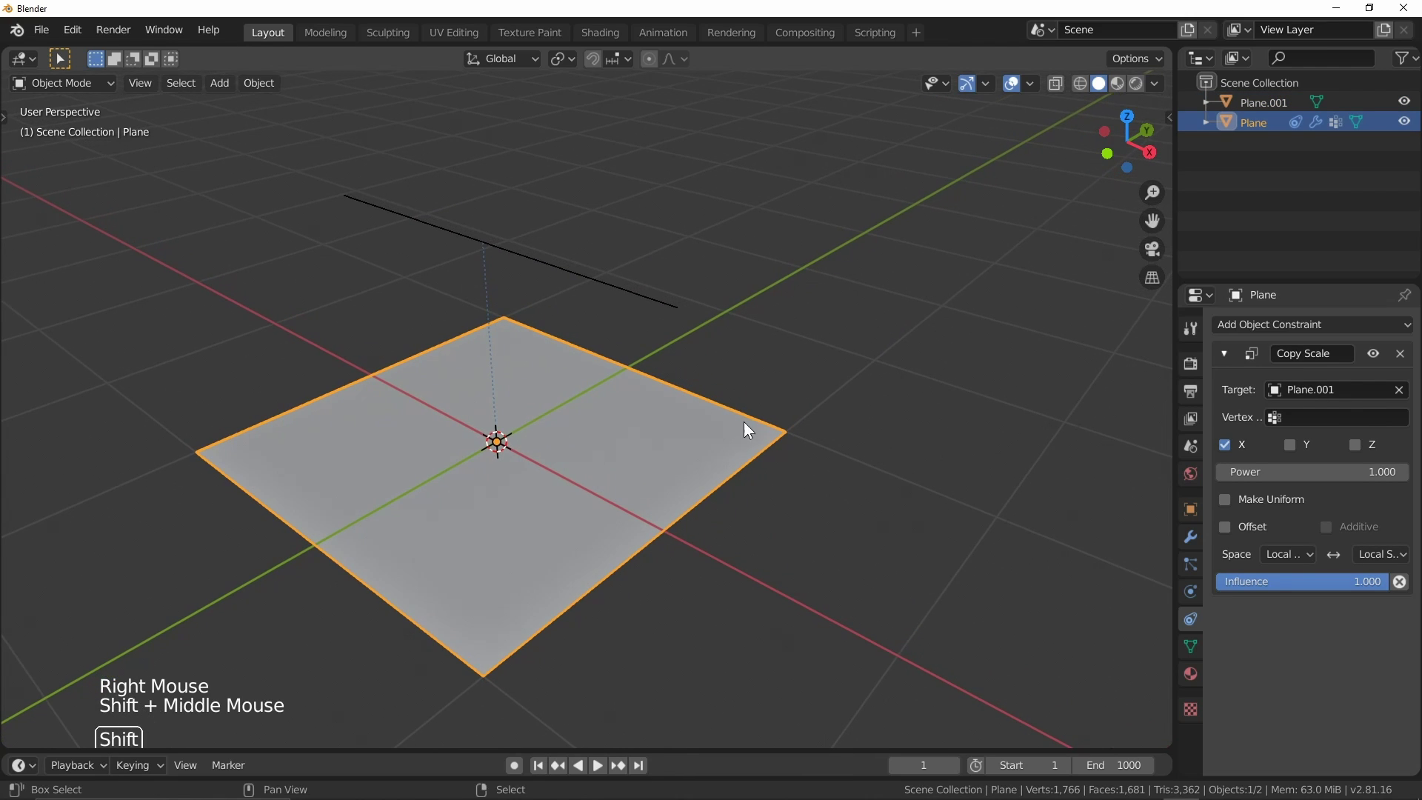
pyautogui.press('shift+d')
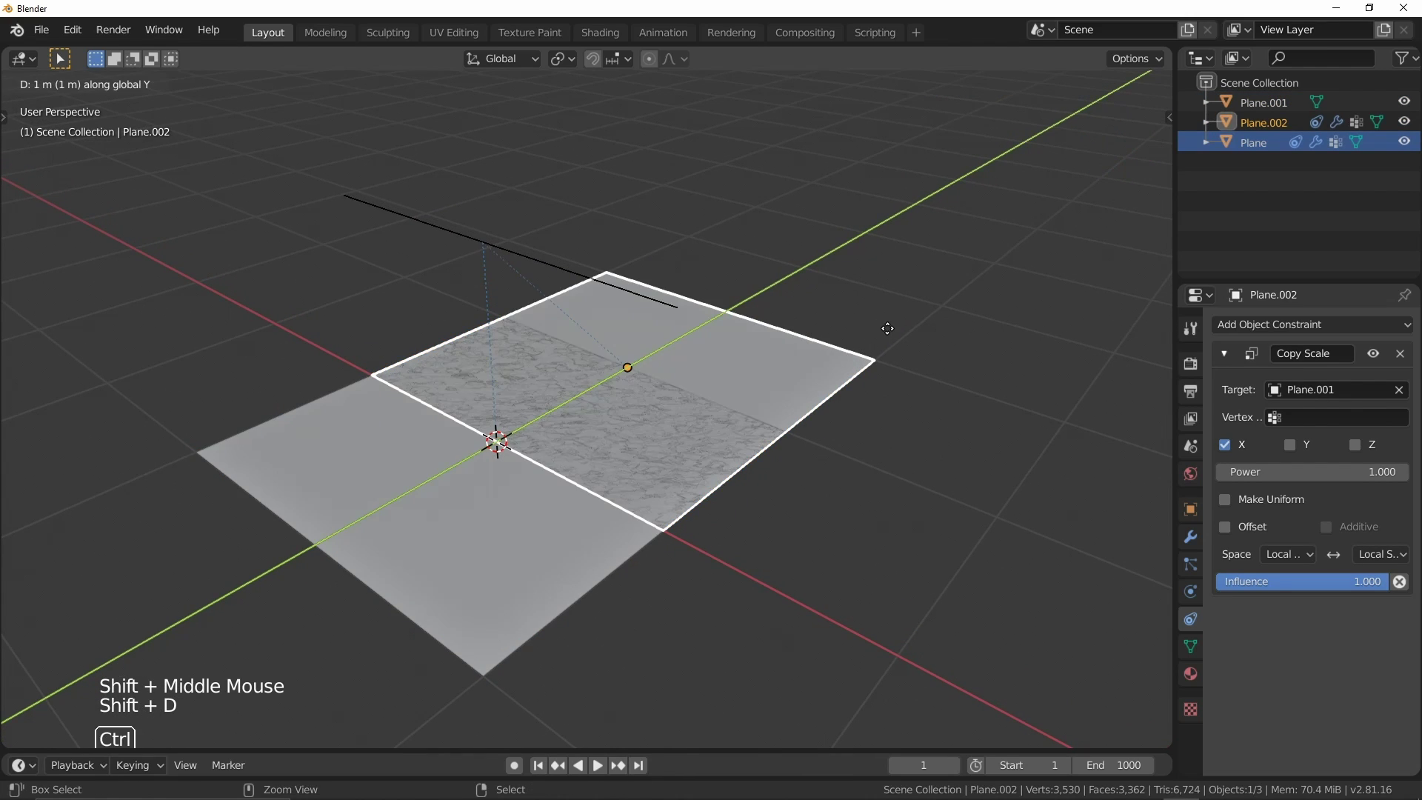
pyautogui.press('r')
pyautogui.middleClick(928, 368)
# Rotate the copy's geometry 90° in Edit Mode so it stands upright as a vertical sheet.
pyautogui.press('Tab')
pyautogui.press('a')
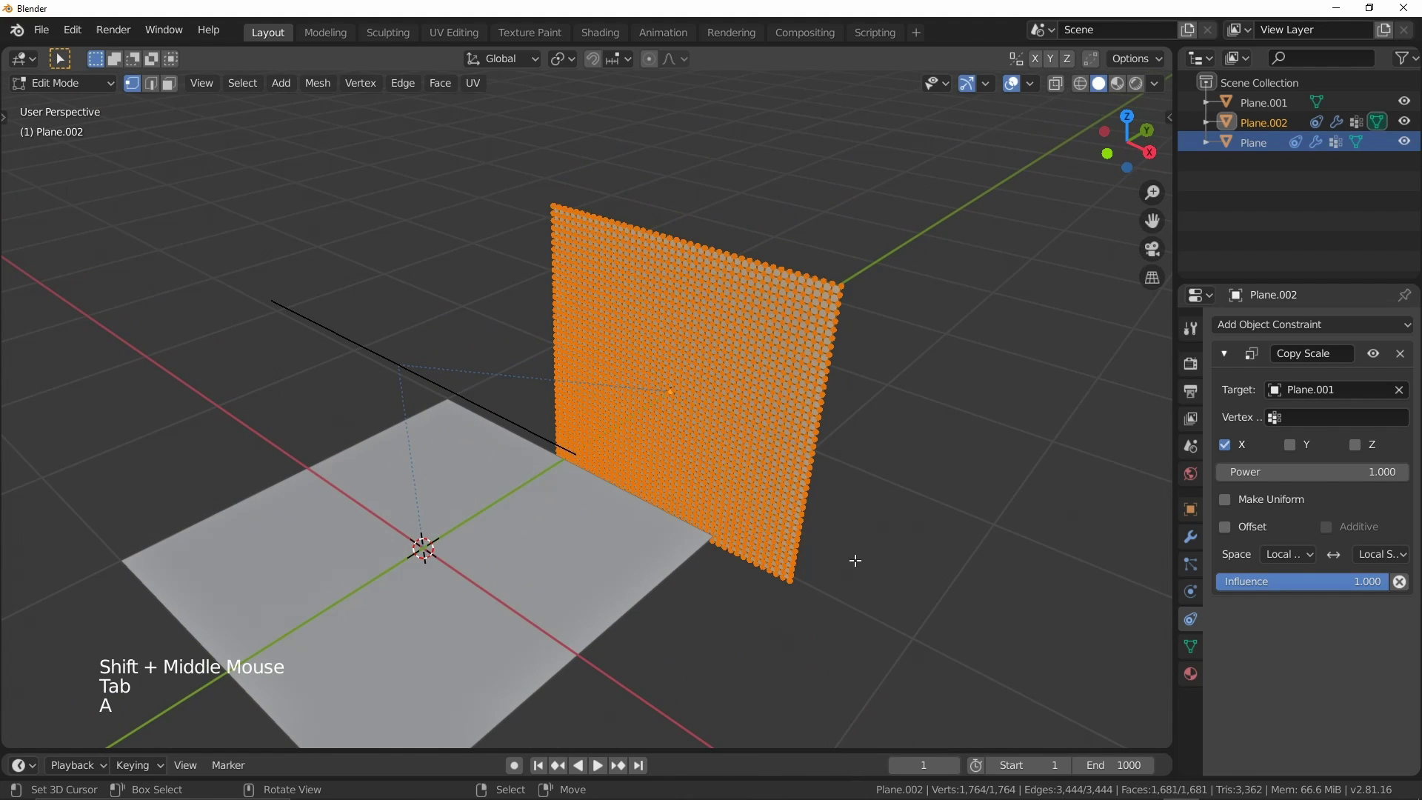
pyautogui.press('g')
pyautogui.scroll(-3)
pyautogui.middleClick(820, 371)
pyautogui.press('alt+a')
pyautogui.press('Tab')
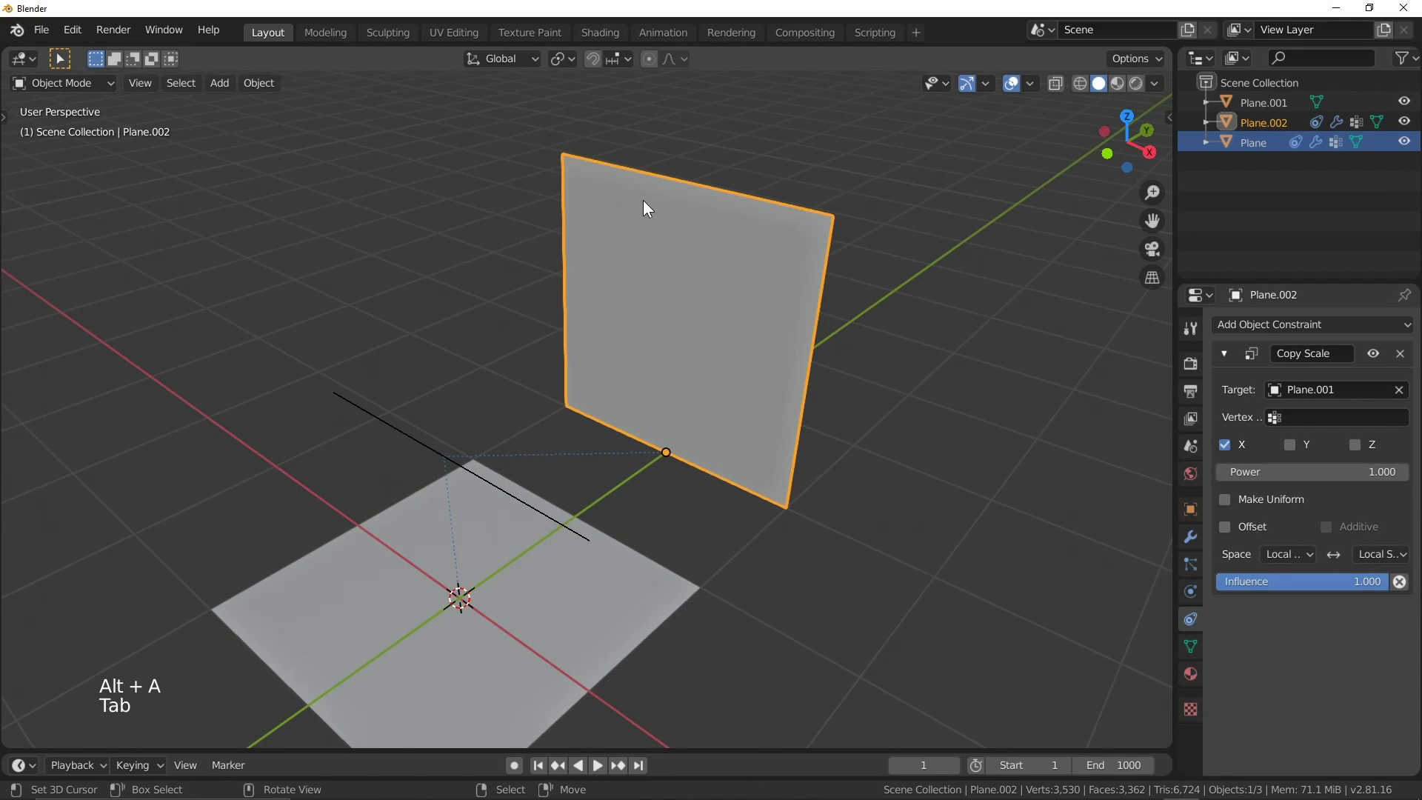
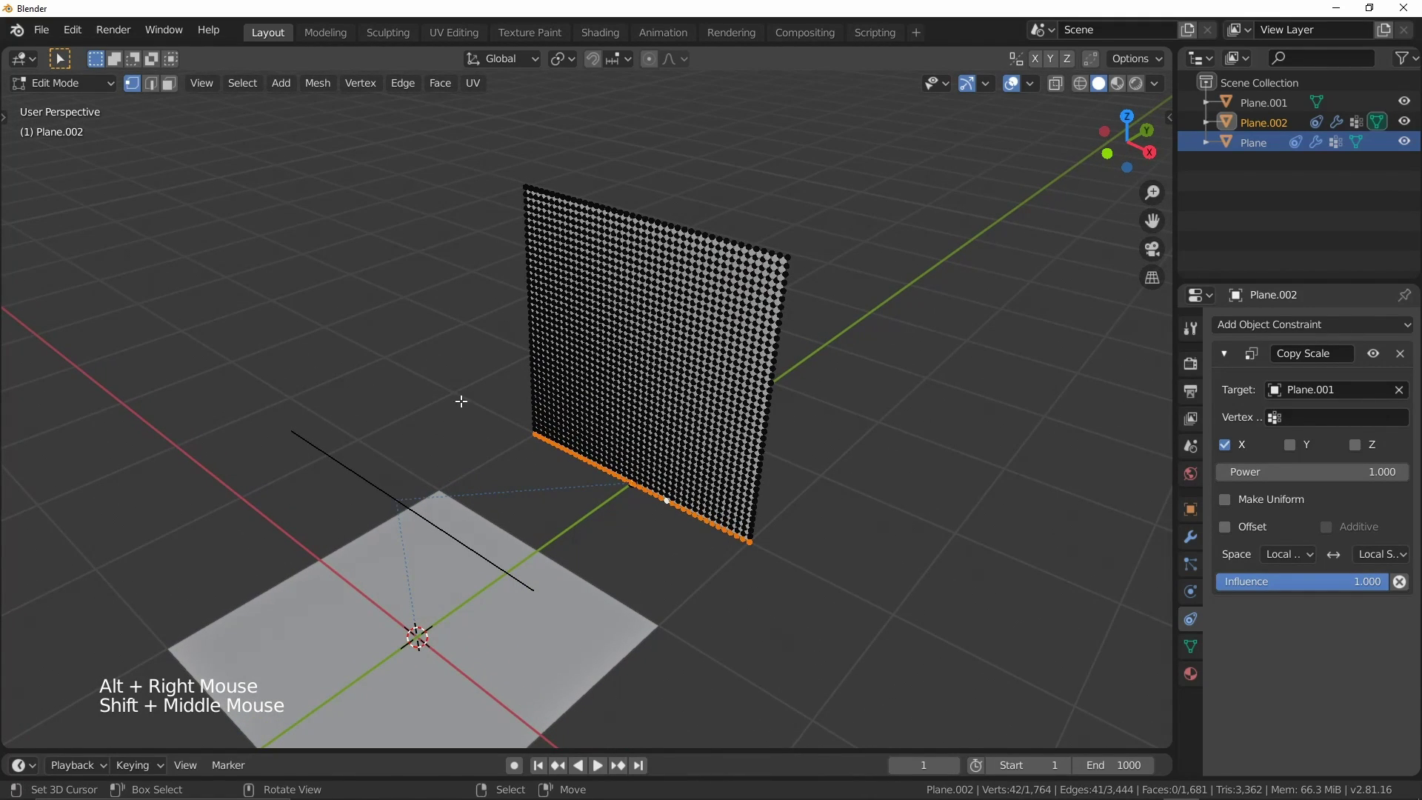
# Assign the top edge row of Plane.002 to its Pin vertex group and return to Object Mode.
pyautogui.click(1200, 654)
pyautogui.click(1273, 513)
pyautogui.press('alt+a')
pyautogui.press('Tab')
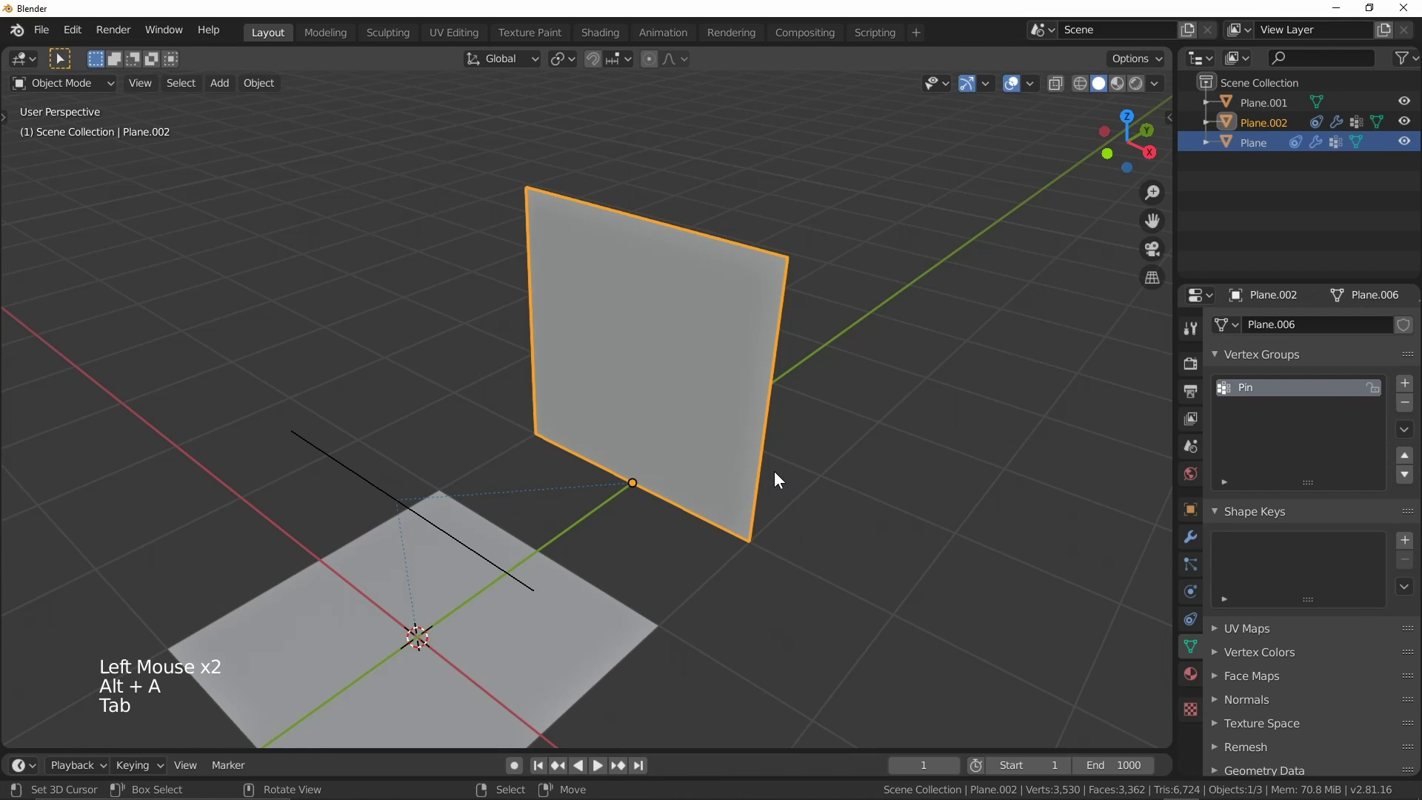
pyautogui.rightClick(741, 423)
pyautogui.middleClick(394, 472)
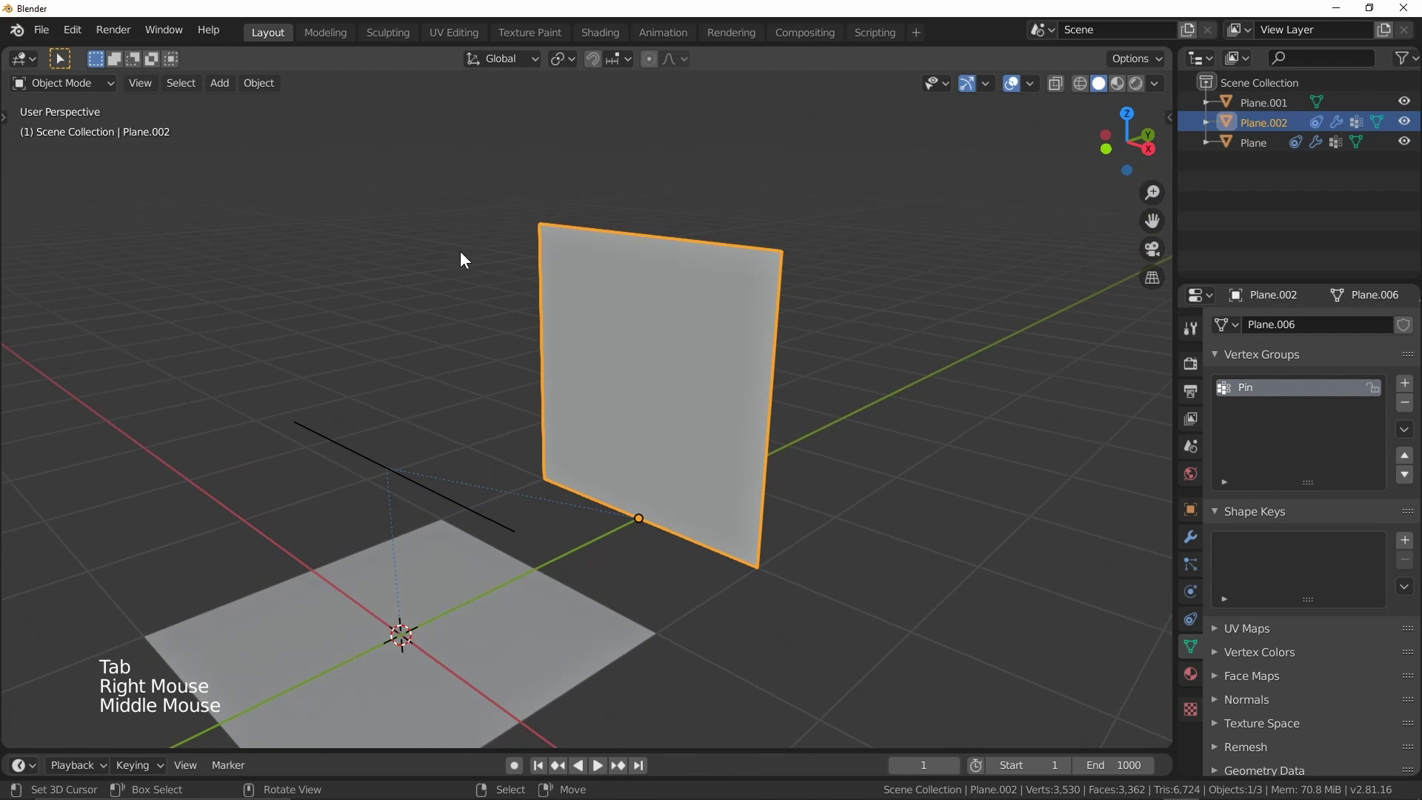
pyautogui.middleClick(430, 435)
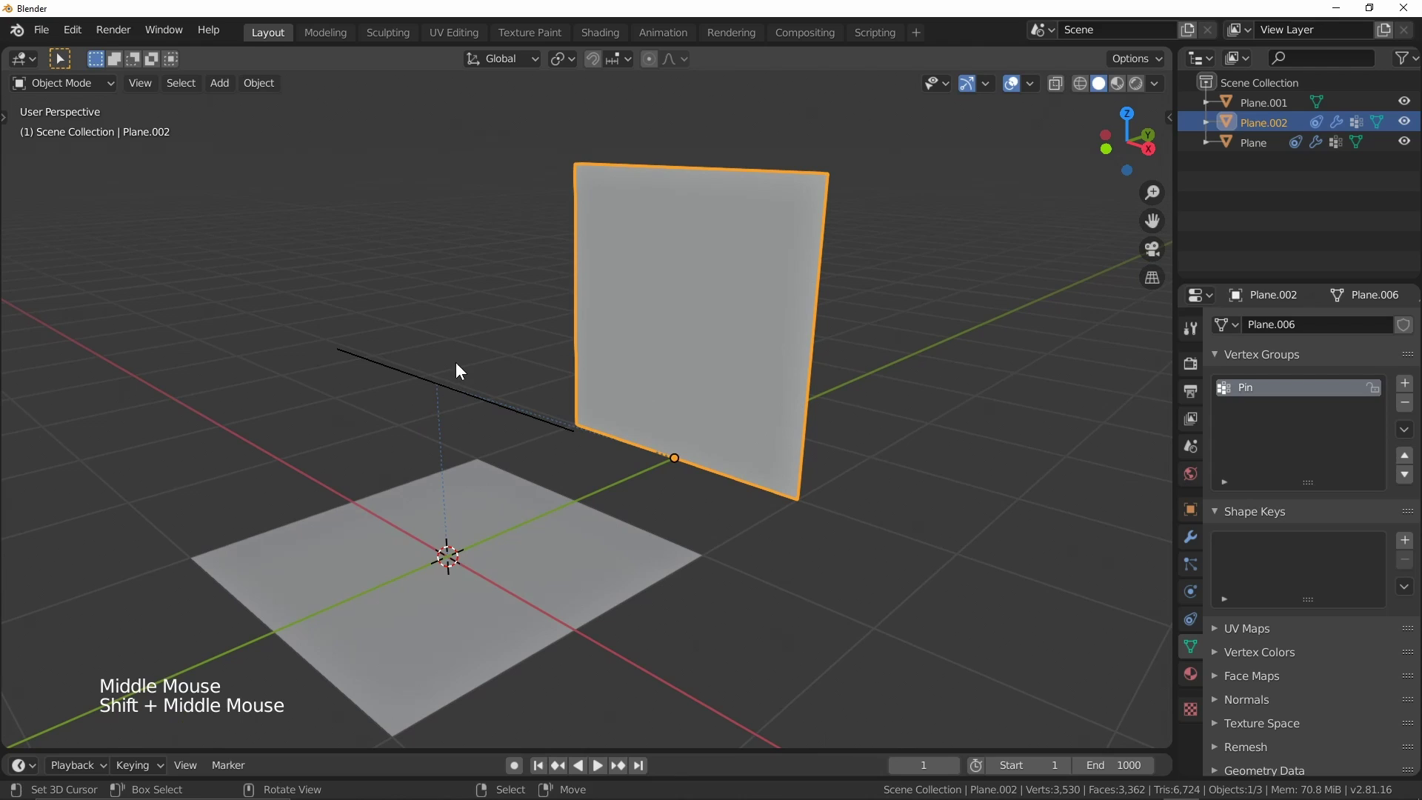
# Hide the original flat Plane and select the upright cloth sheet Plane.002.
pyautogui.rightClick(531, 546)
pyautogui.press('h')
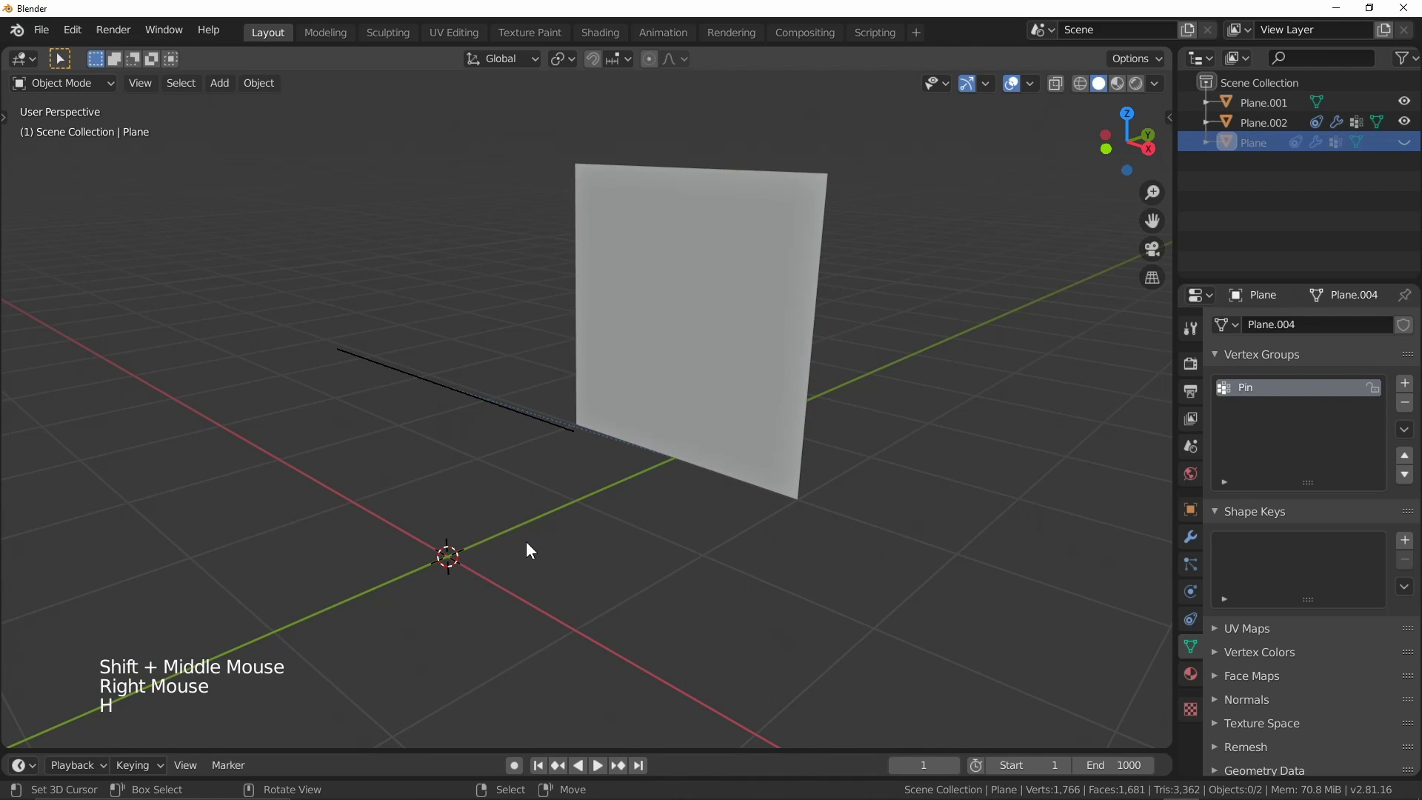
pyautogui.rightClick(688, 349)
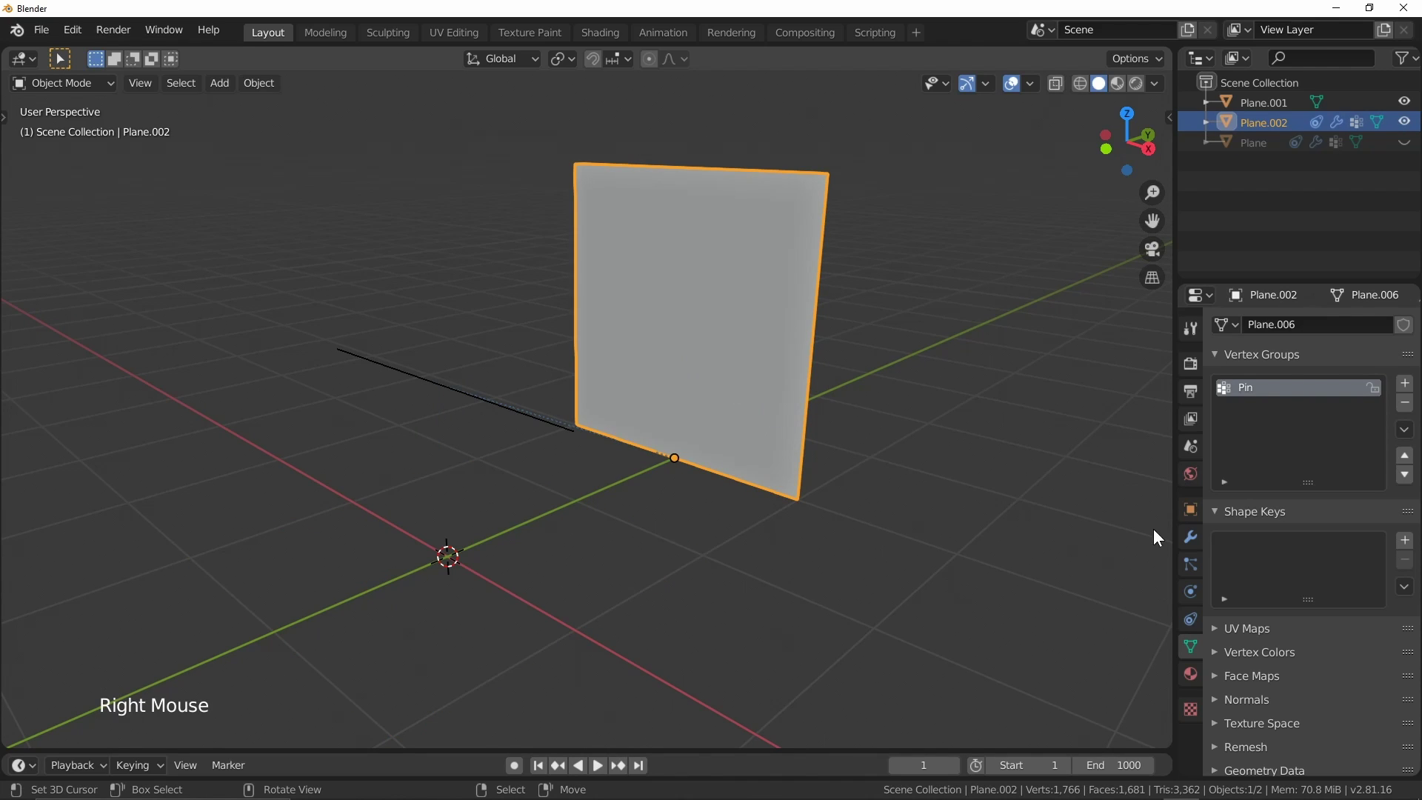
# Pick the Denim cloth preset for Plane.002, then select controller Plane.001.
pyautogui.click(1196, 600)
pyautogui.click(1387, 456)
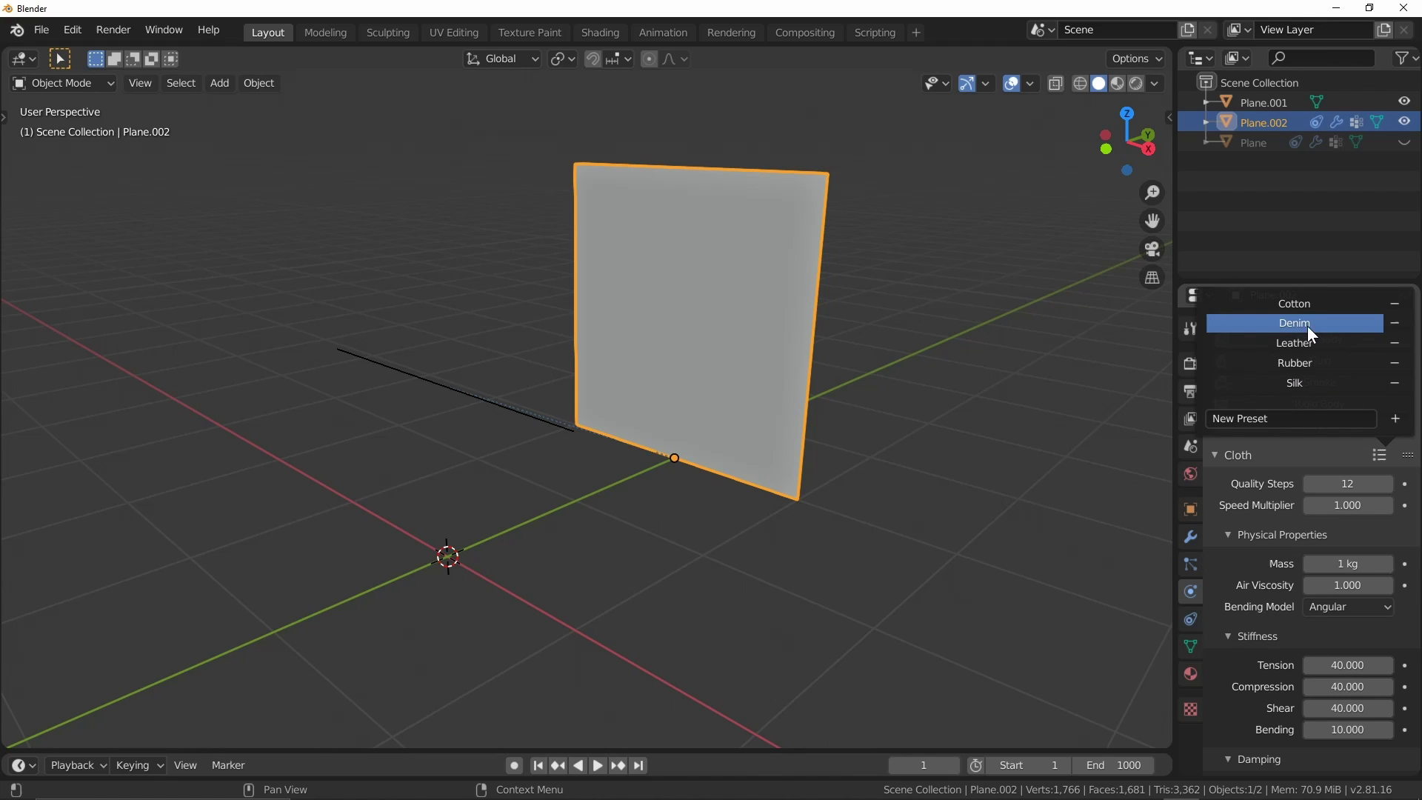
pyautogui.rightClick(408, 380)
# Play the simulation and scale the controller down until the sheet gathers into folds, then pause at frame 152.
pyautogui.middleClick(971, 449)
pyautogui.press('space')
pyautogui.press('s')
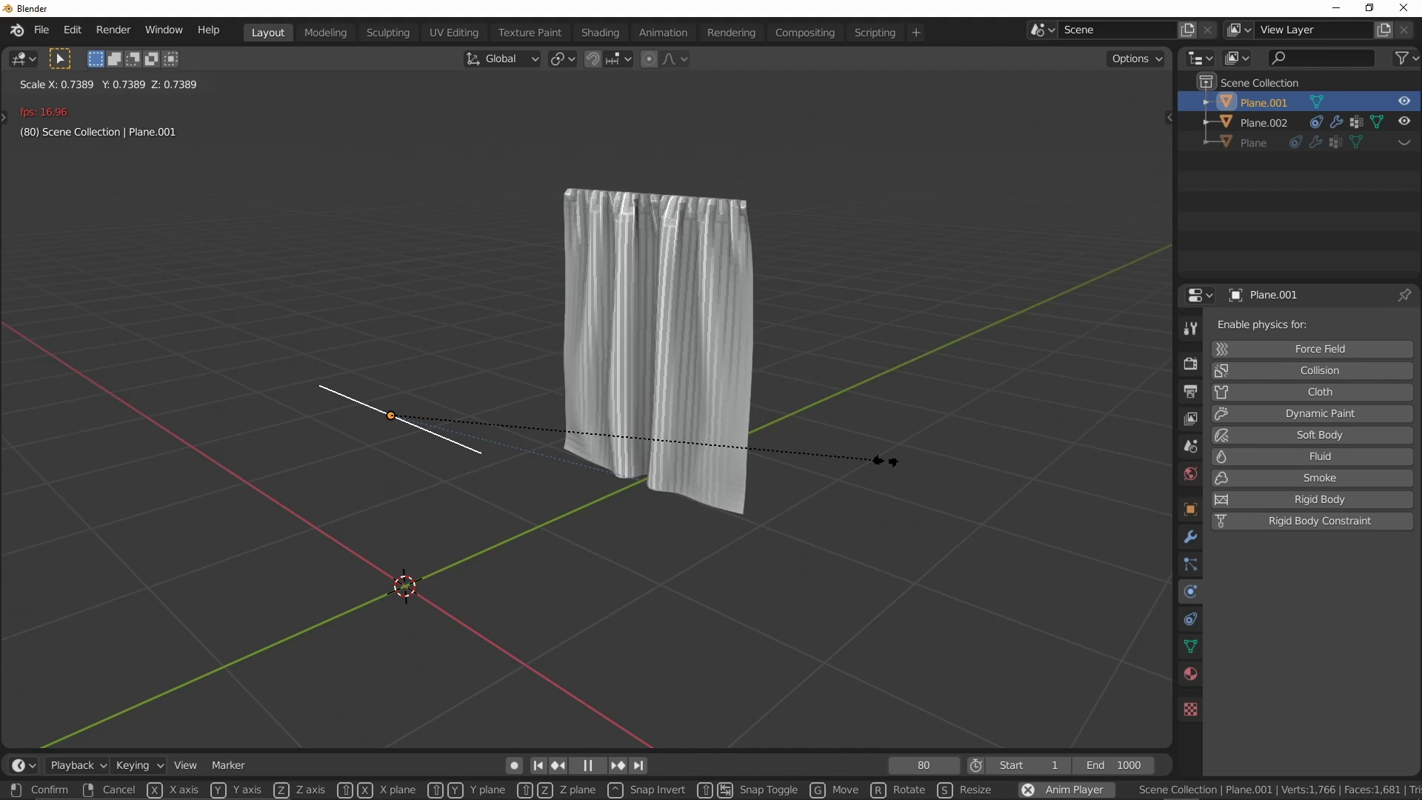
pyautogui.middleClick(814, 494)
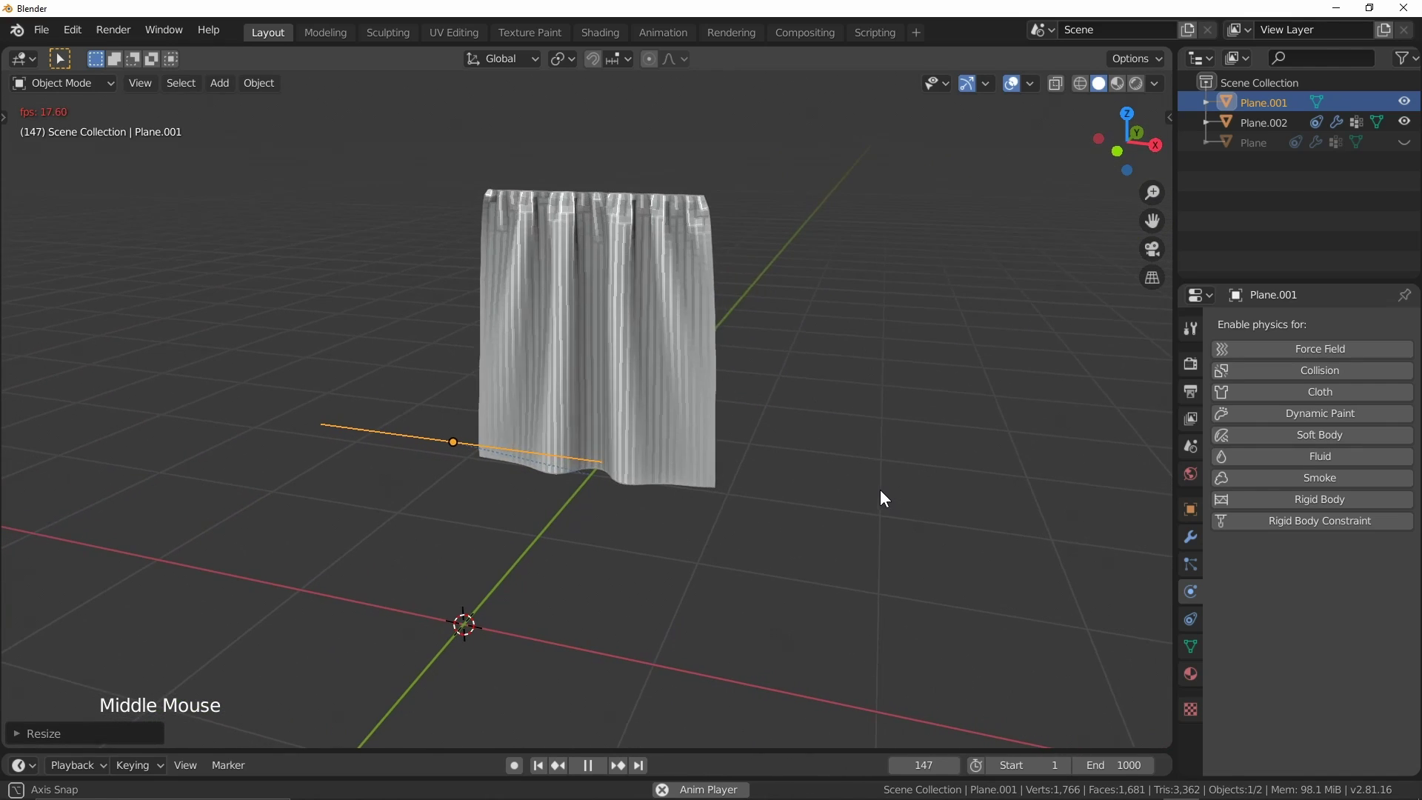
pyautogui.press('space')
# Select the draped sheet Plane.002, shade it smooth and orbit to inspect the curtain folds.
pyautogui.rightClick(697, 345)
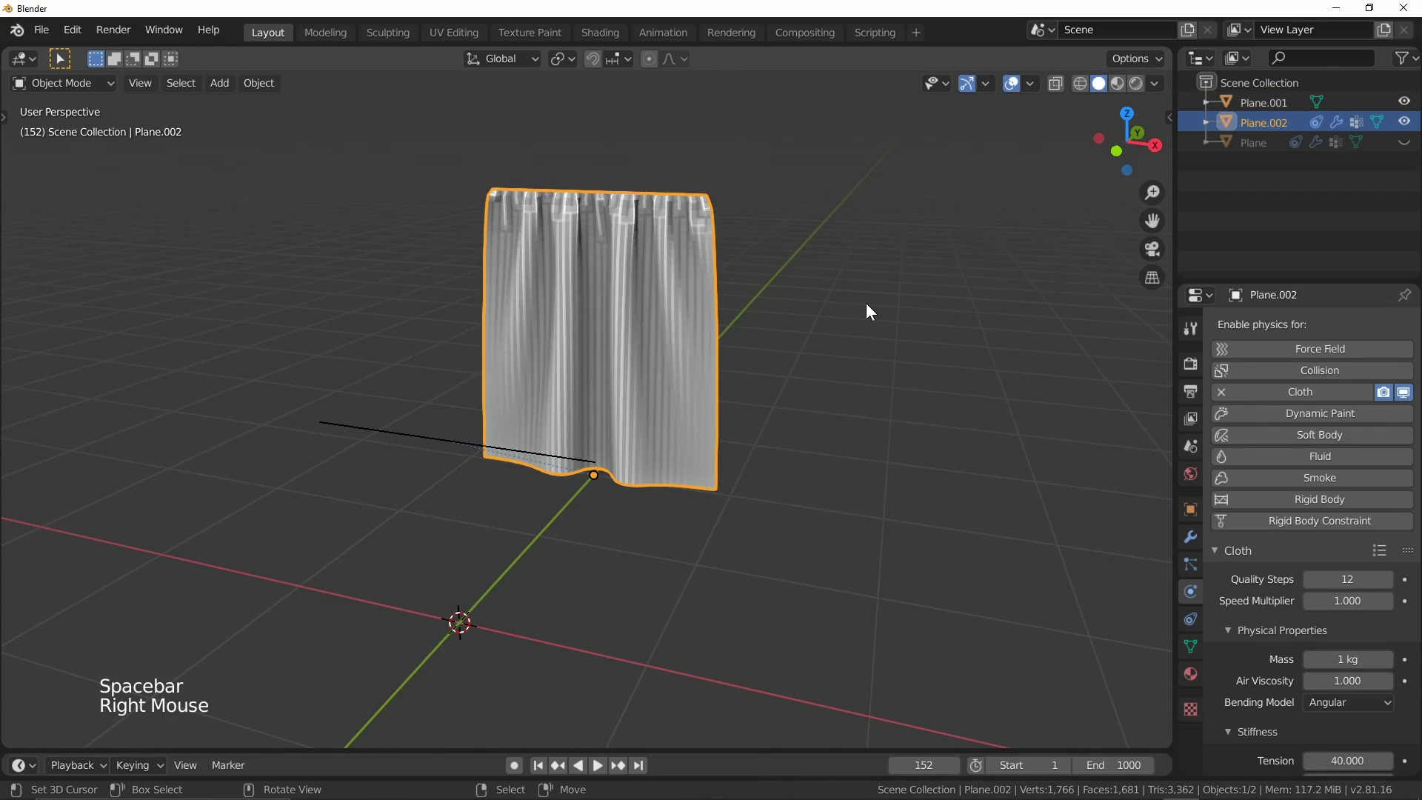
pyautogui.press('w')
pyautogui.middleClick(709, 342)
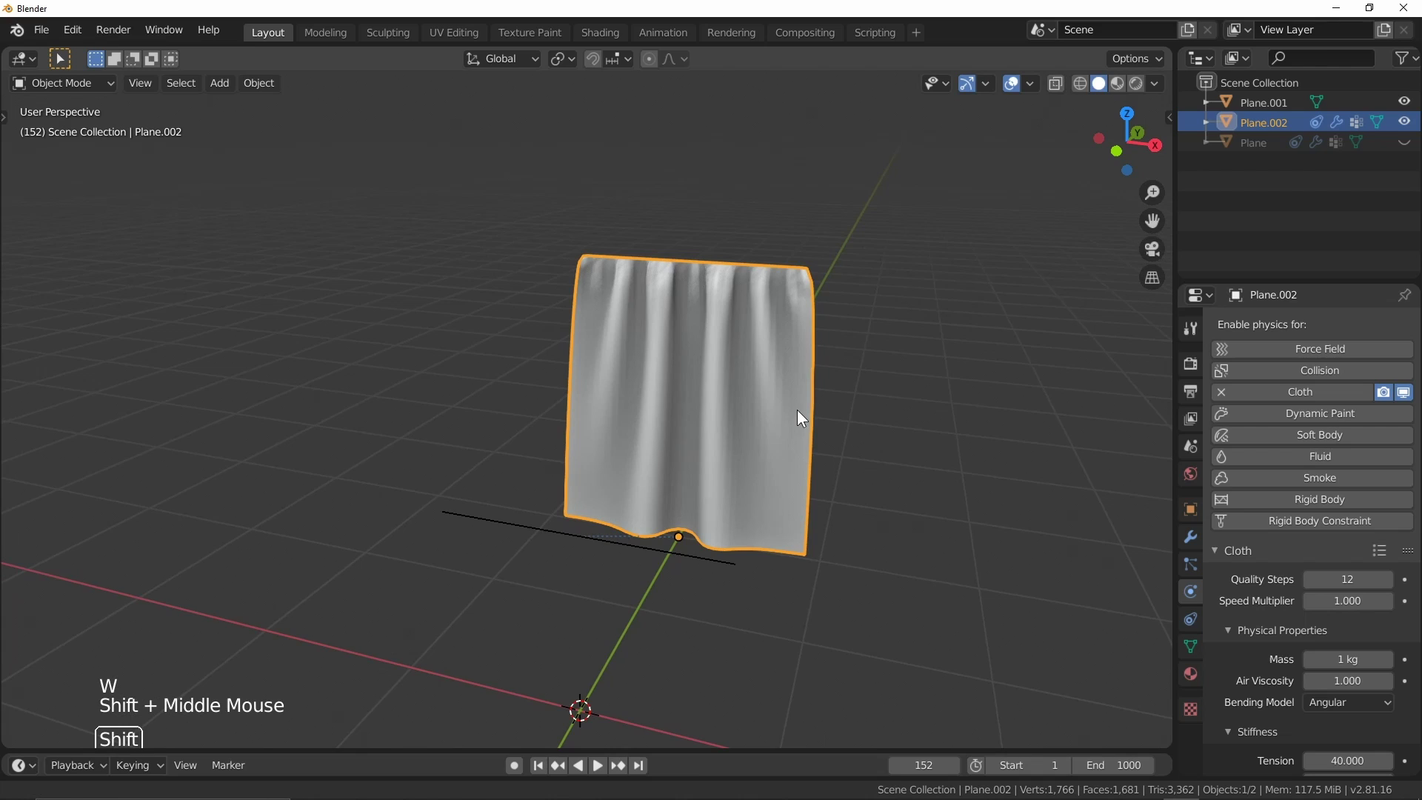
pyautogui.scroll(3)
pyautogui.middleClick(608, 423)
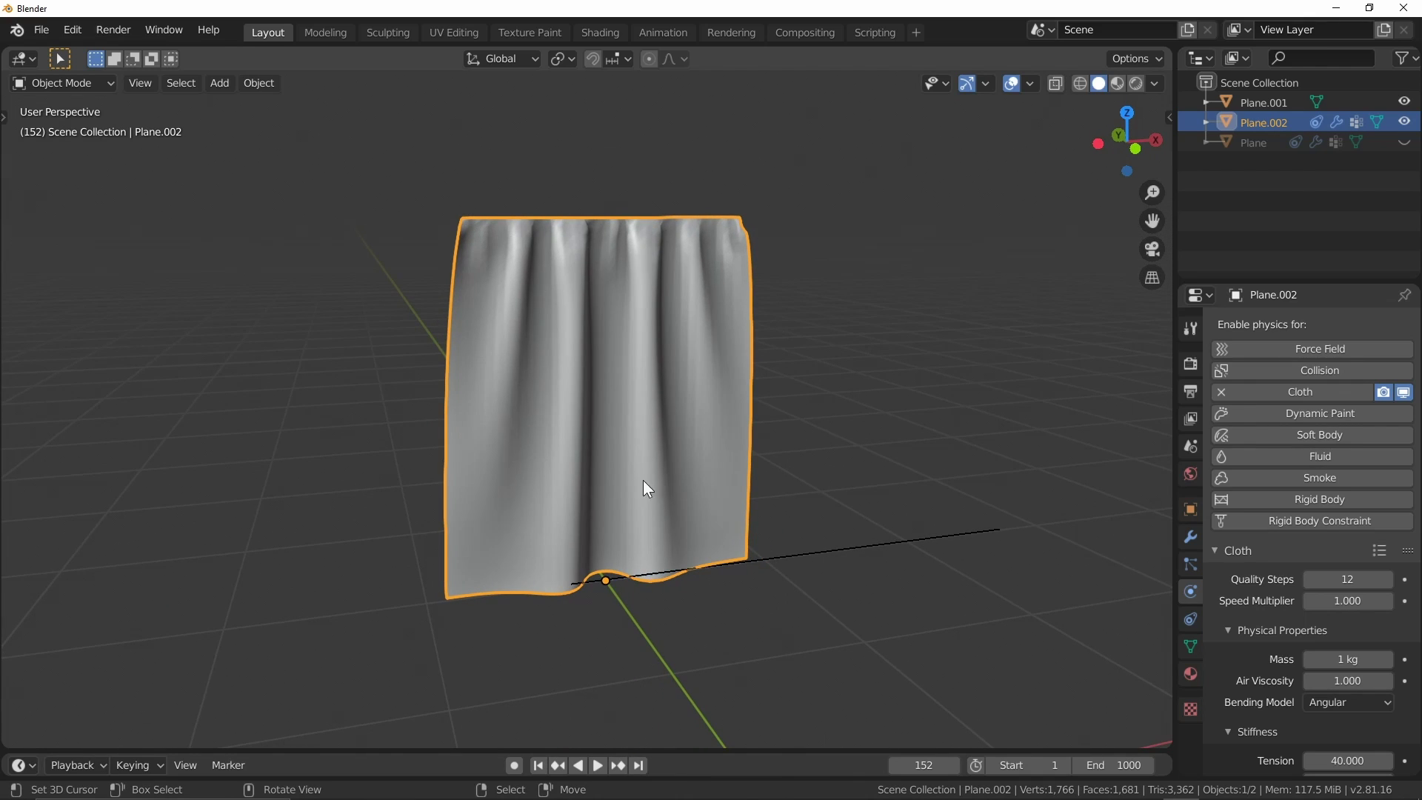
pyautogui.scroll(-3)
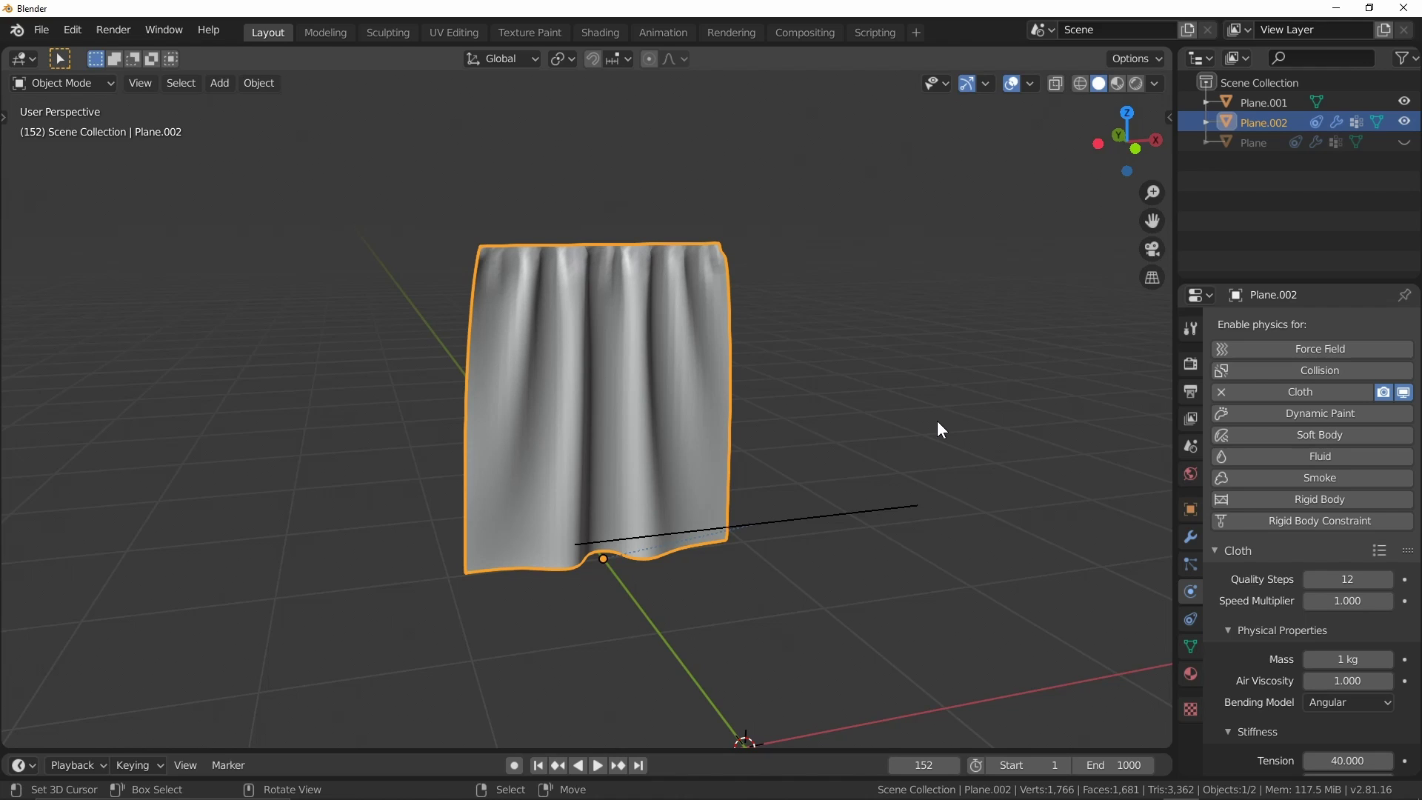